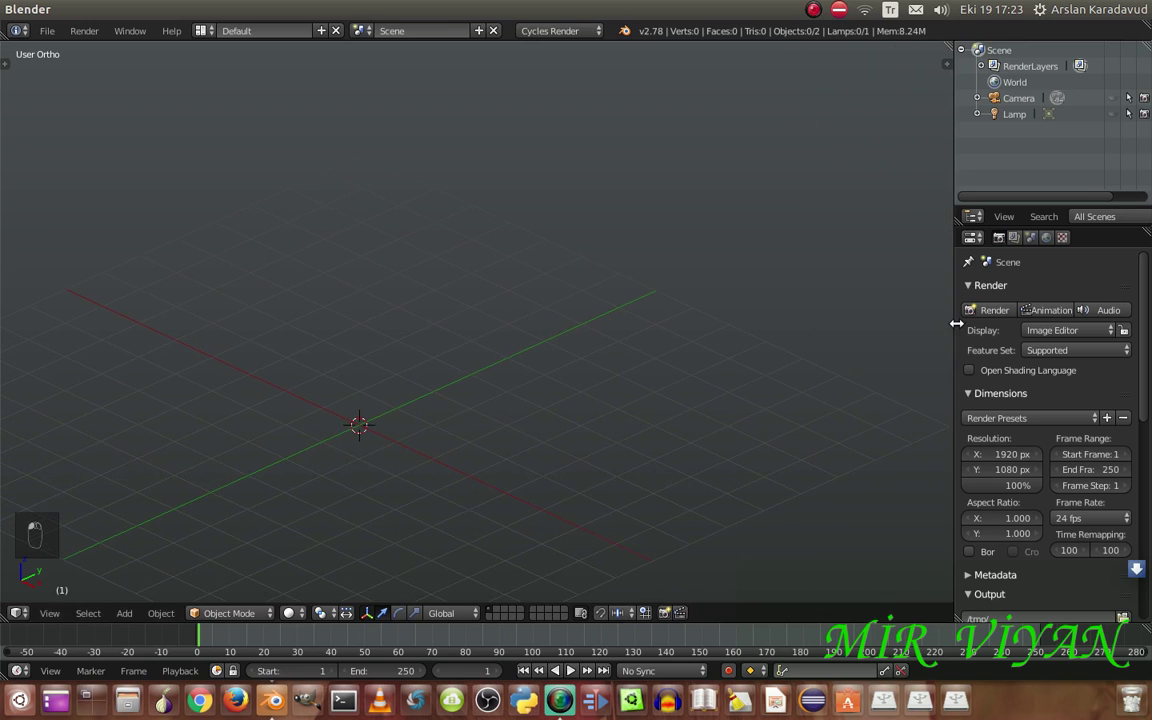
Orbit the empty scene, then view it straight on in Front Ortho
{"action": "left_click_drag", "start_coordinate": [779, 298], "coordinate": [631, 319]}
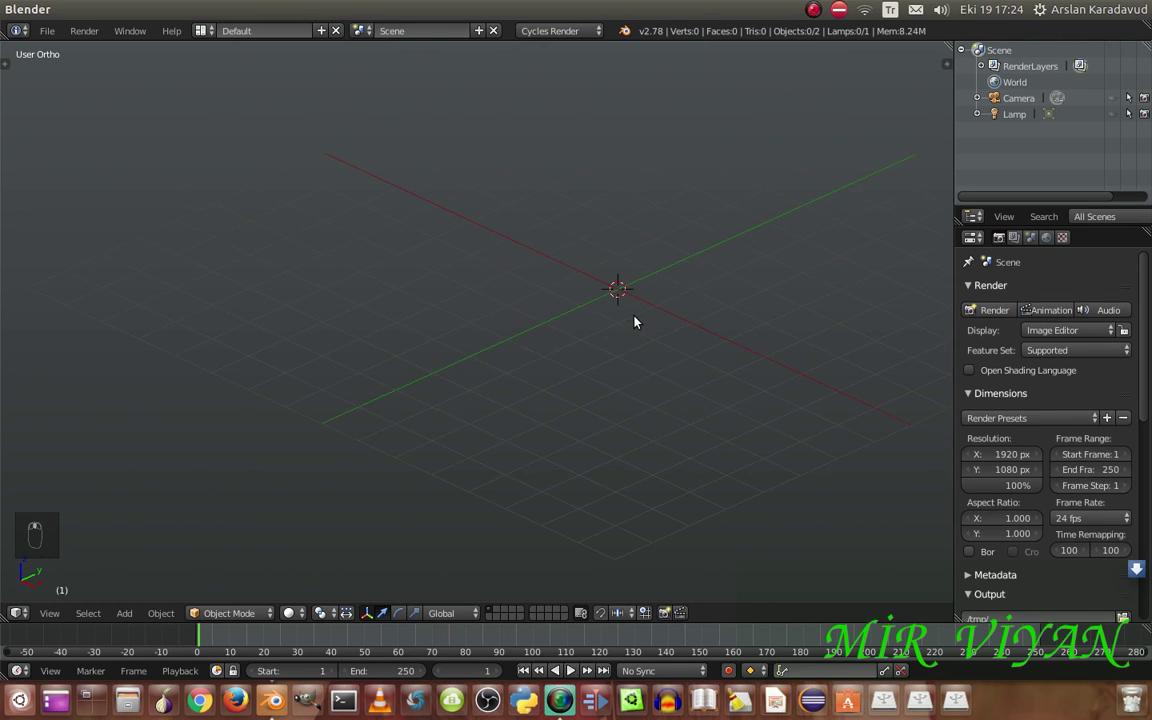
{"action": "key", "text": "KP_1"}
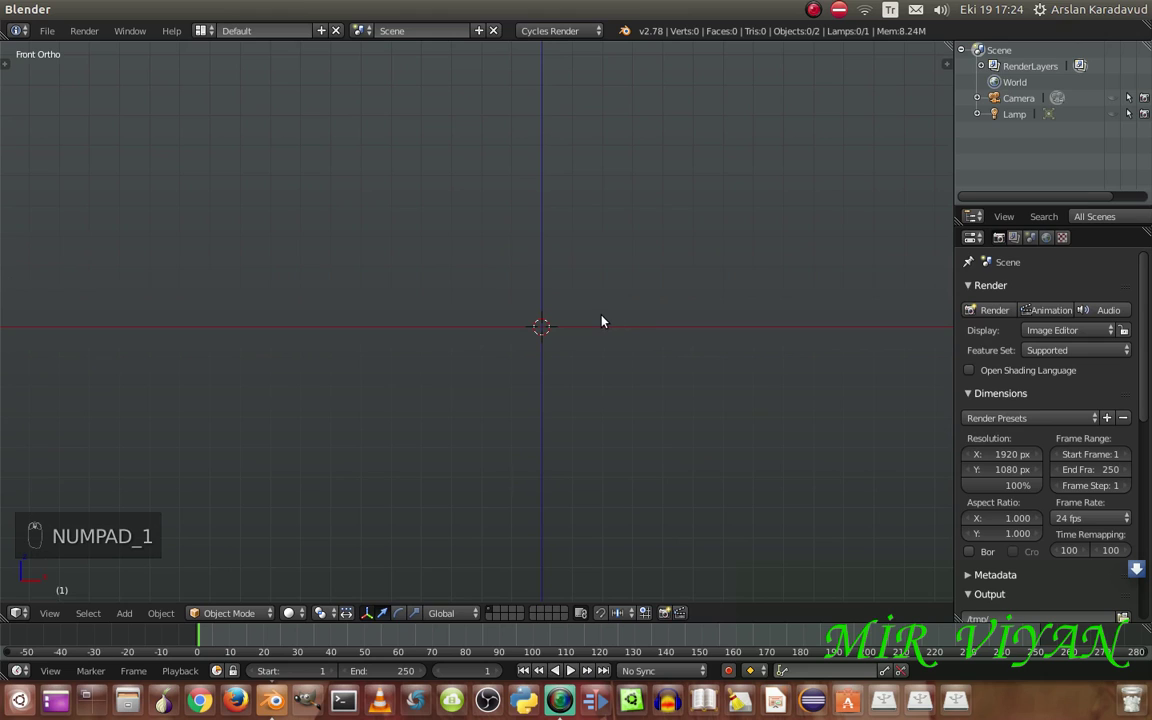
Add a plane, rotate it to face front and scale it into a long thin strip
{"action": "key", "text": "shift+a"}
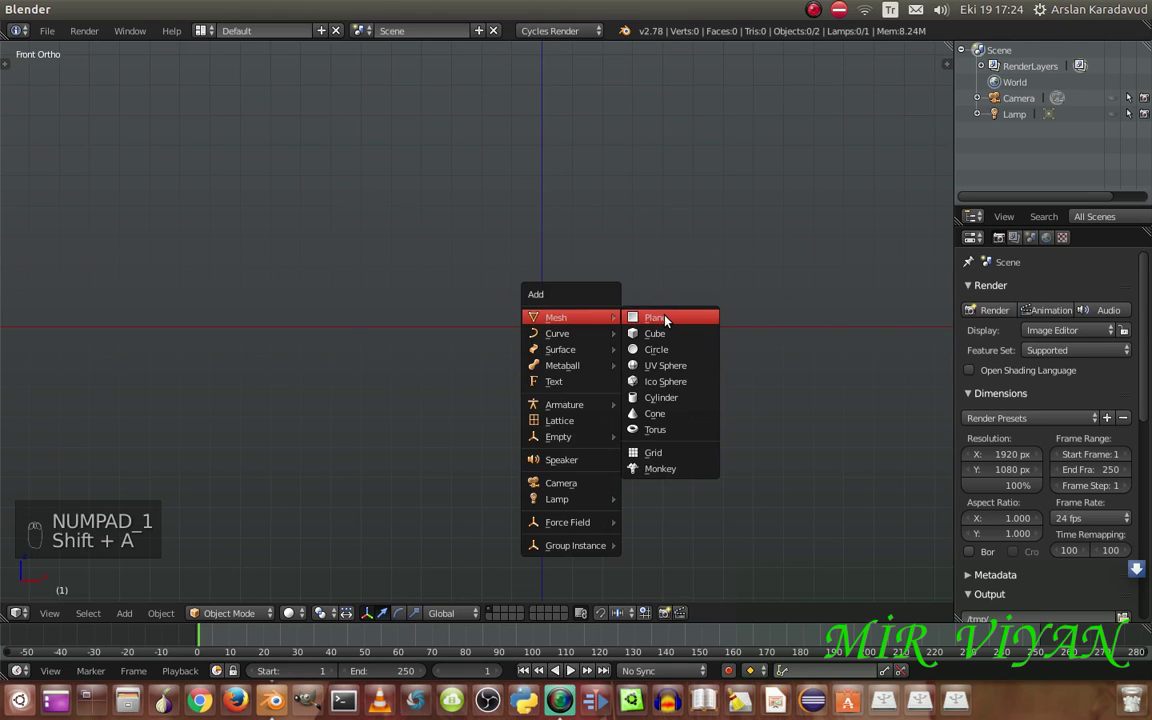
{"action": "key", "text": "r"}
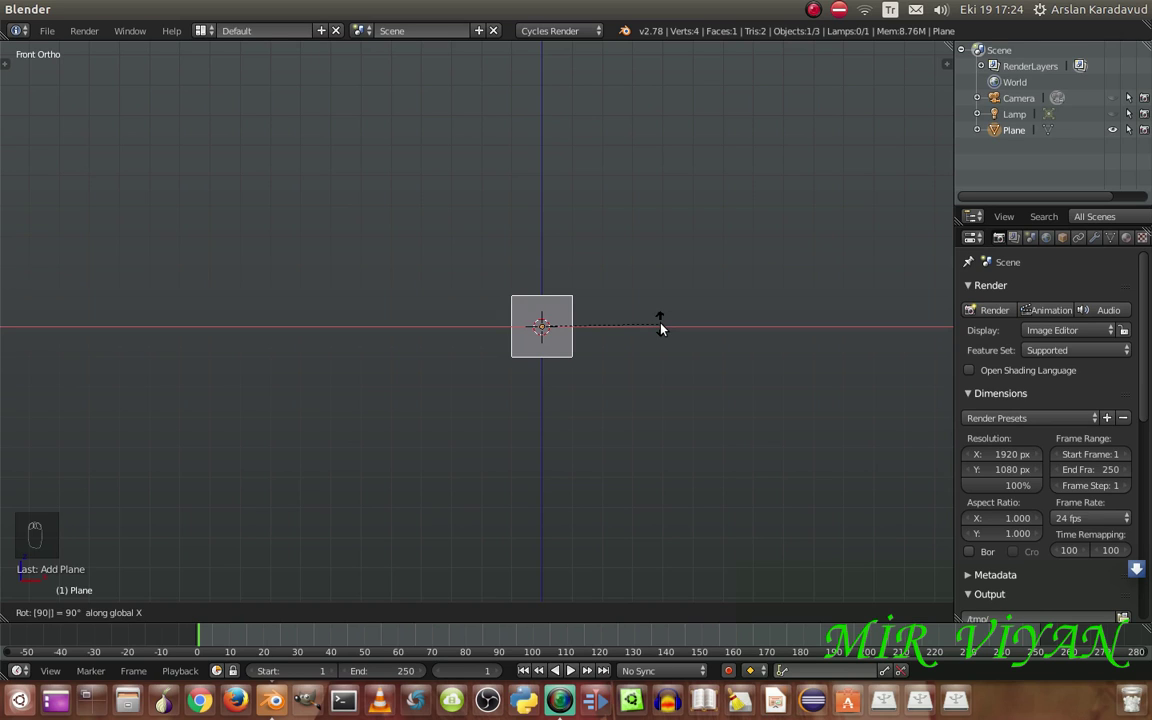
{"action": "key", "text": "Tab"}
{"action": "key", "text": "s"}
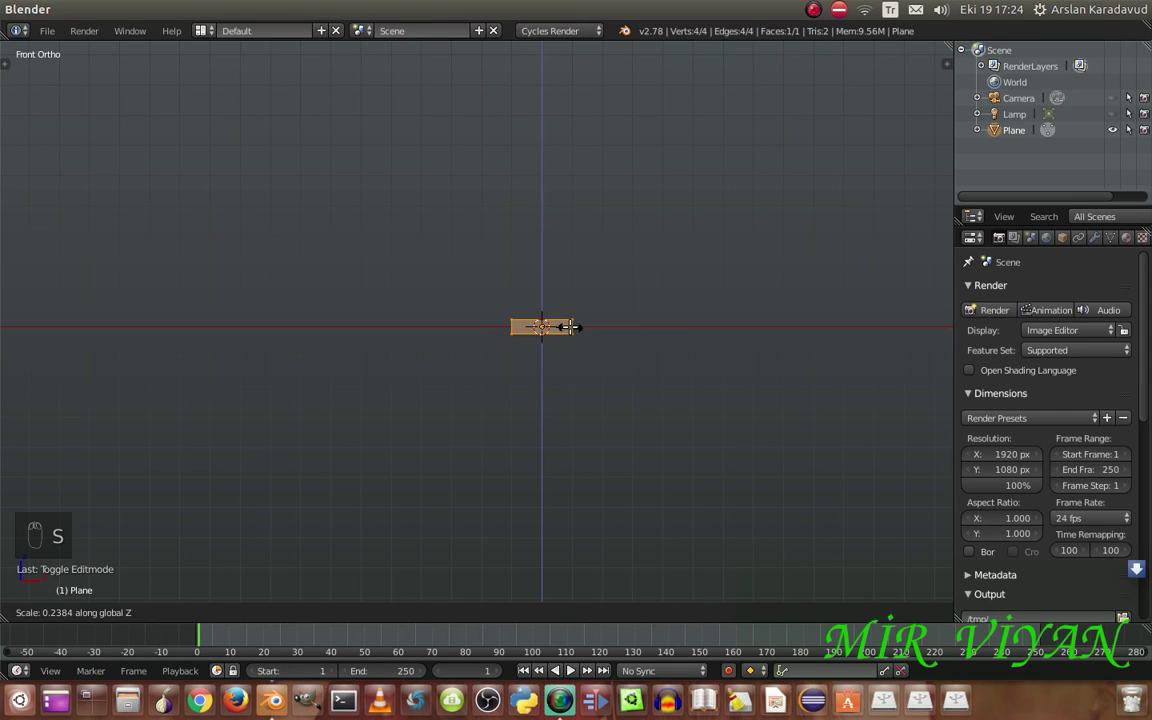
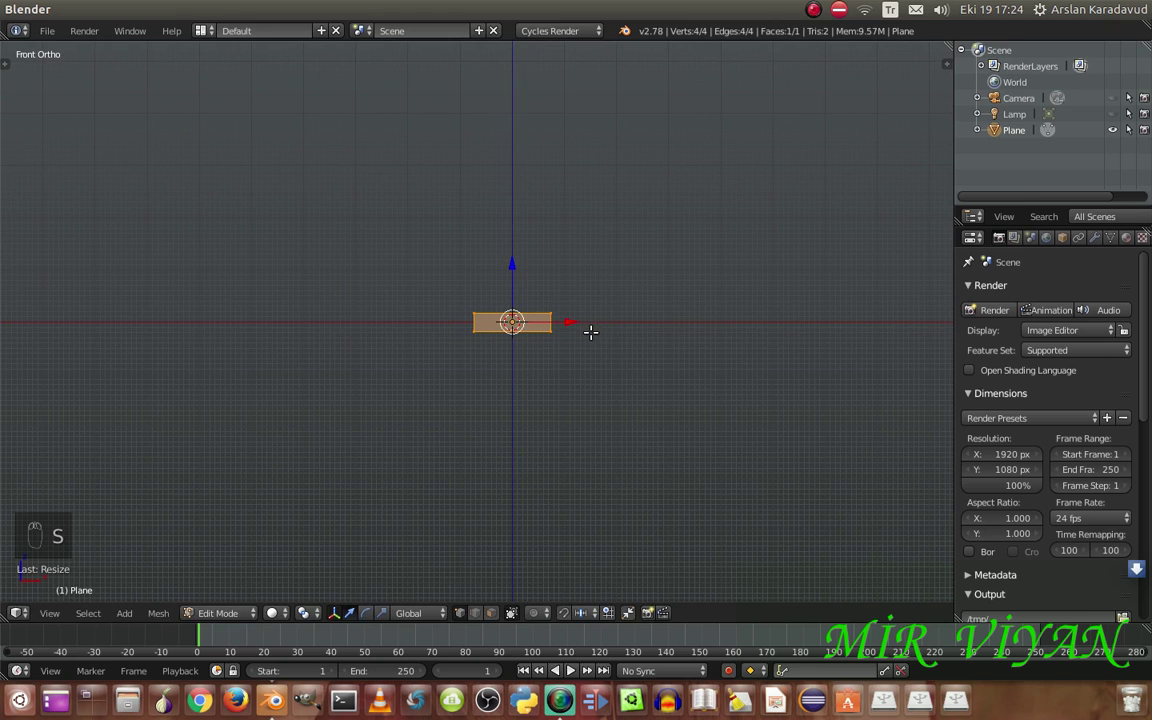
{"action": "key", "text": "s"}
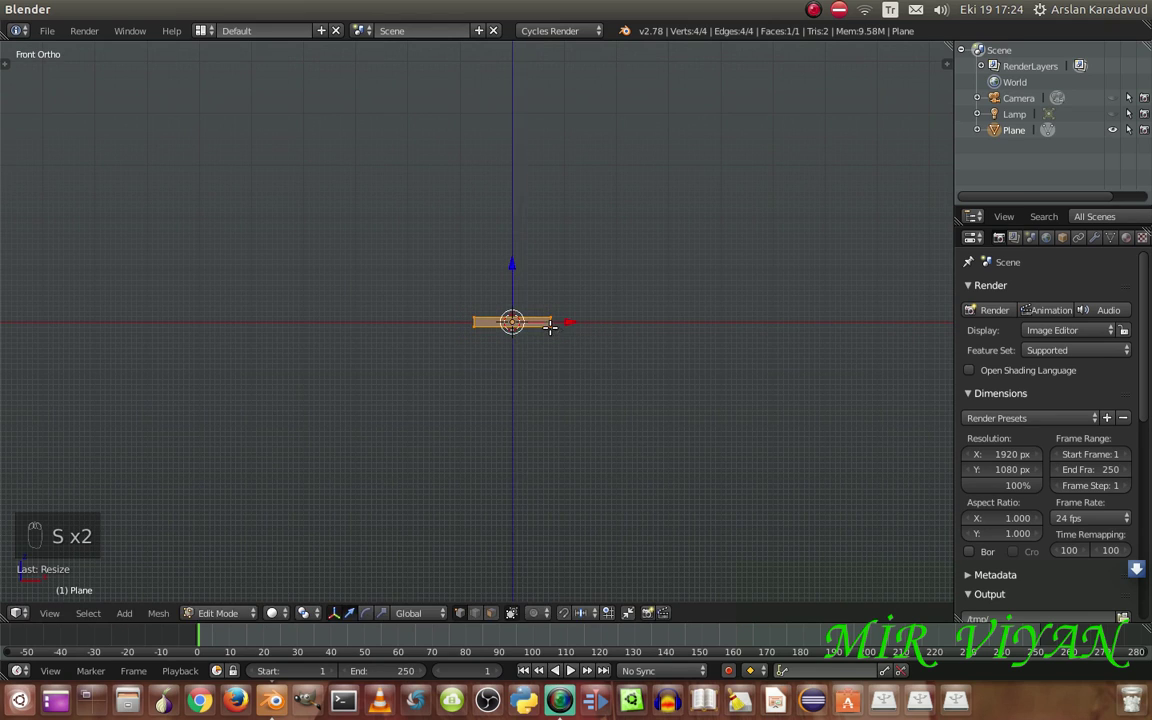
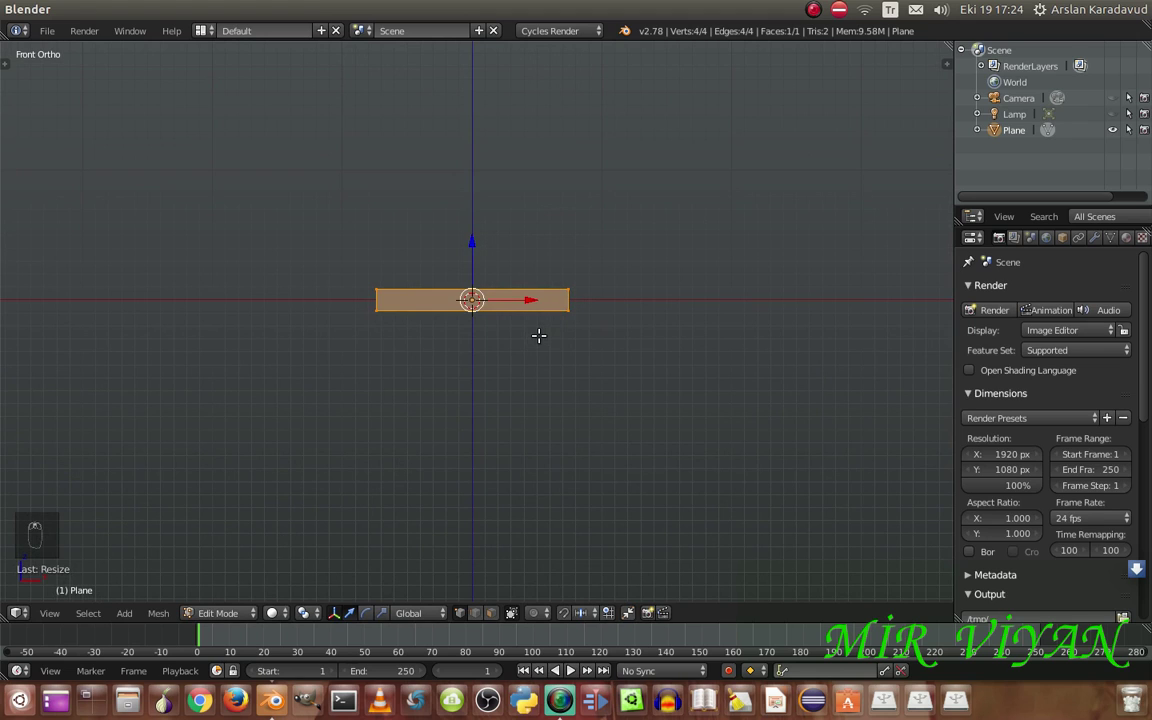
Loop-cut the strip into six faces and select them all
{"action": "key", "text": "ctrl+r"}
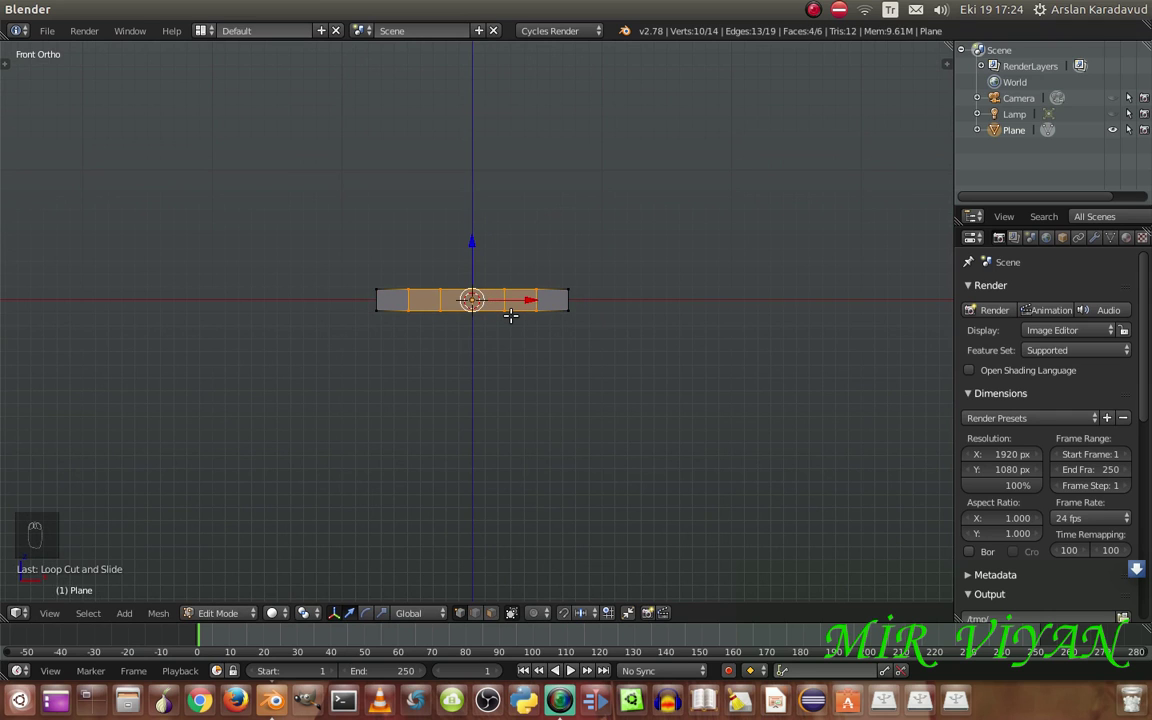
{"action": "key", "text": "a"}
{"action": "key", "text": "a"}
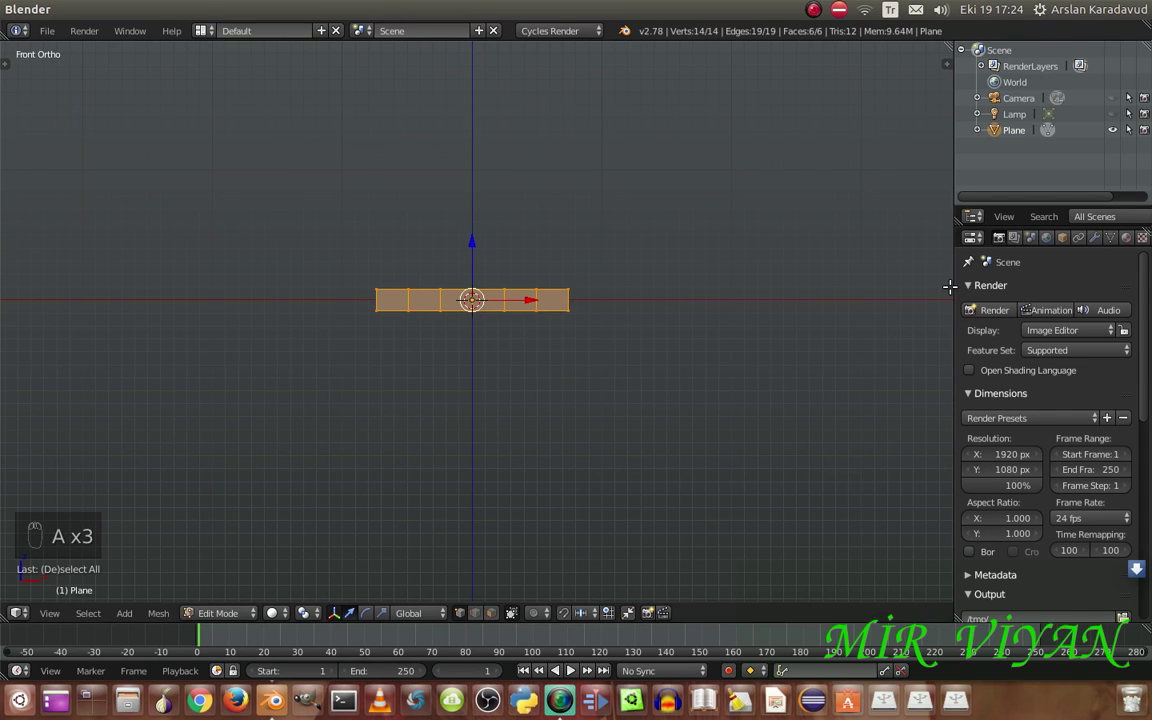
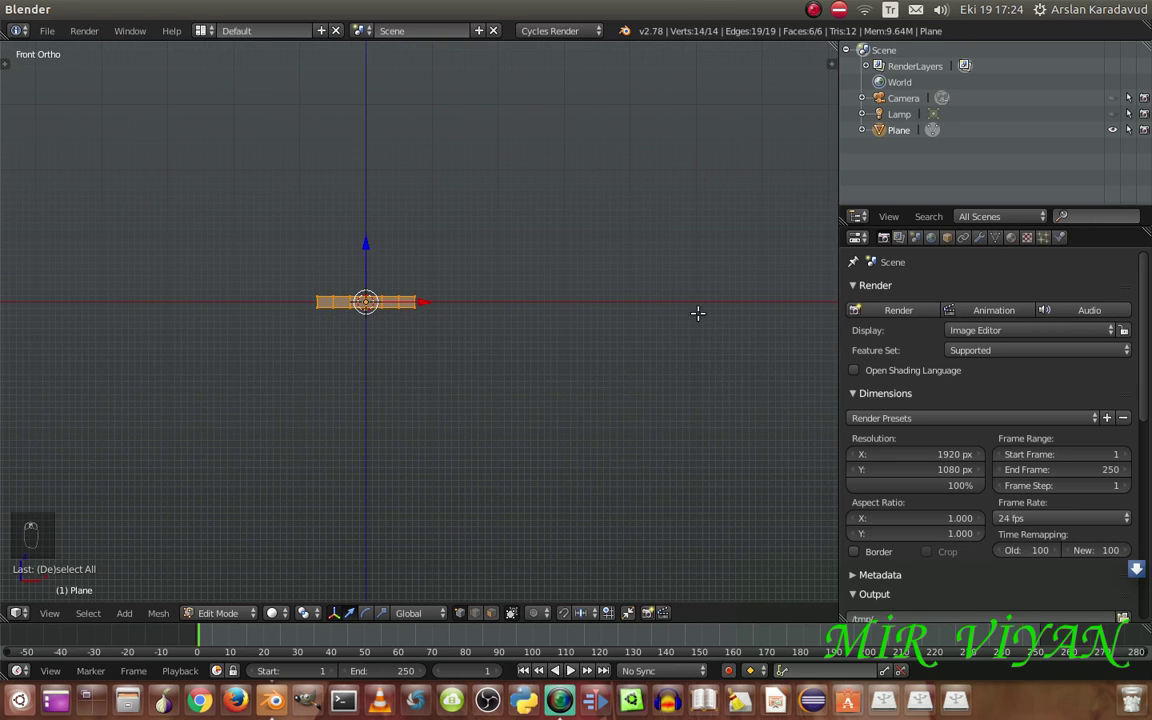
Add an Array modifier repeating the strip sideways, and a second array with X offset 0
{"action": "left_click_drag", "start_coordinate": [983, 243], "coordinate": [826, 330]}
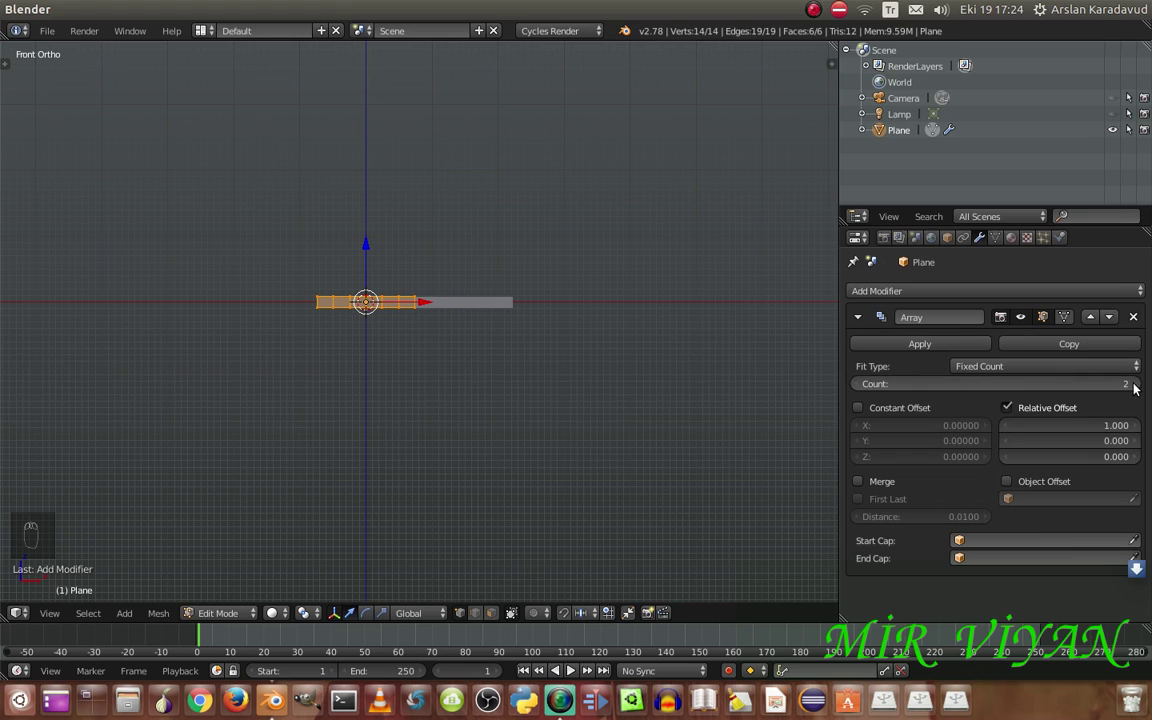
{"action": "left_click_drag", "start_coordinate": [1136, 388], "coordinate": [866, 345]}
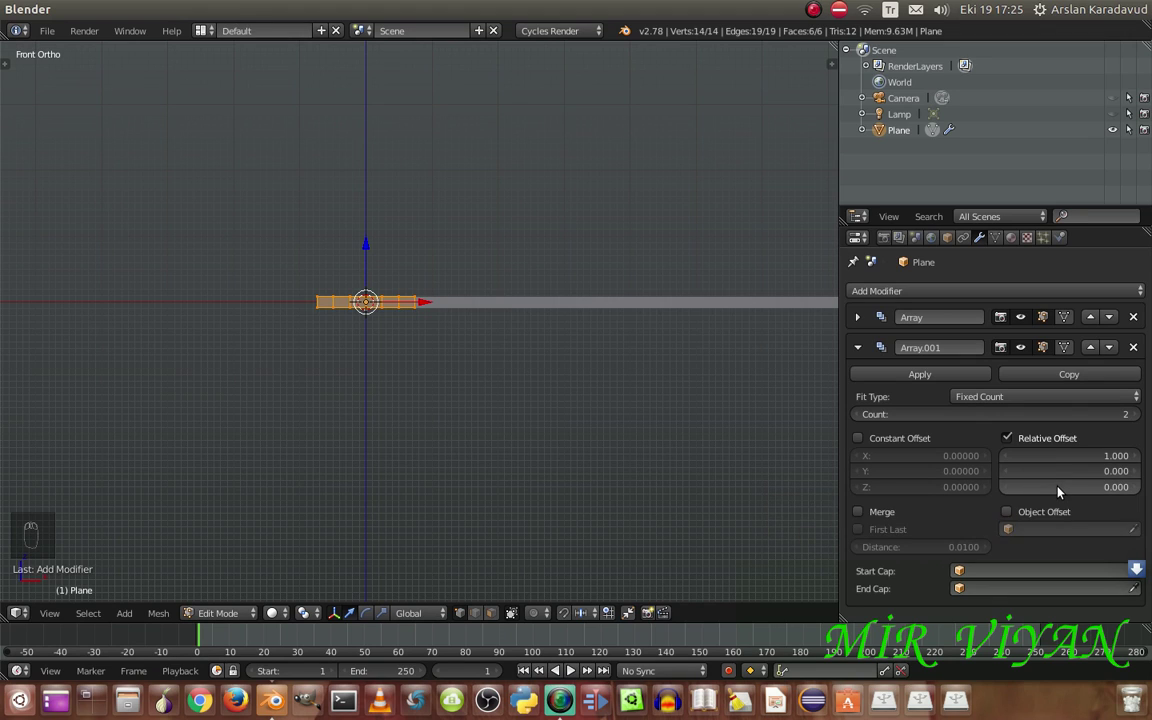
{"action": "left_click_drag", "start_coordinate": [1047, 460], "coordinate": [1105, 473]}
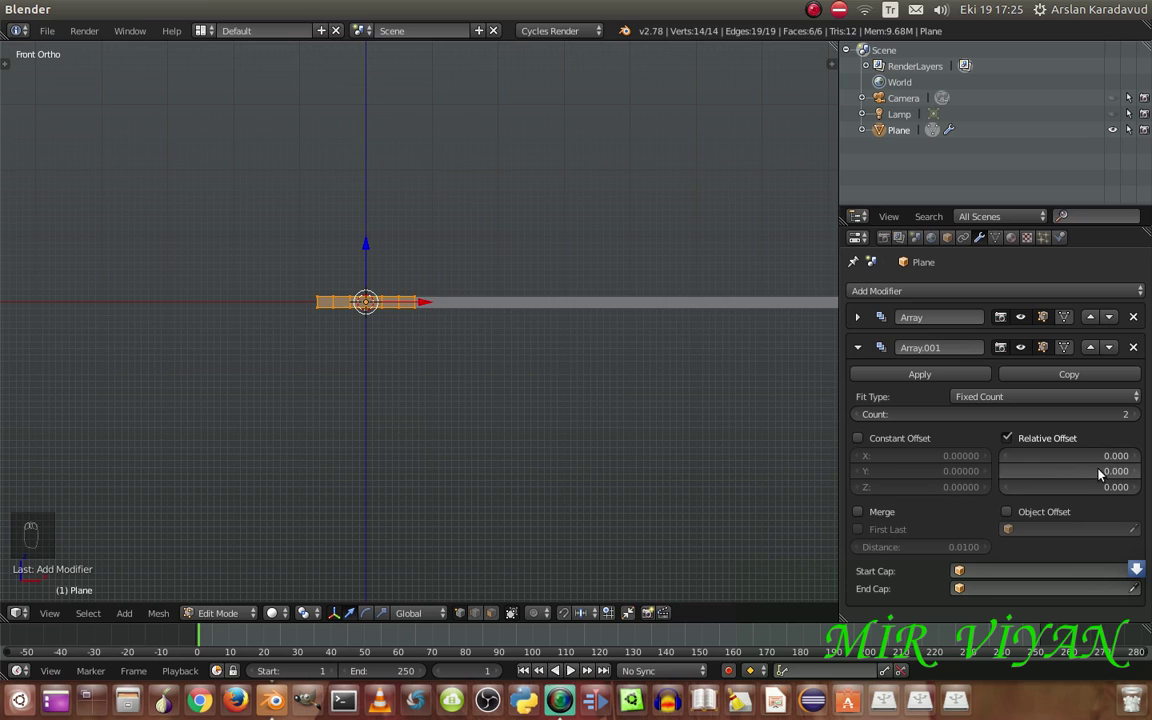
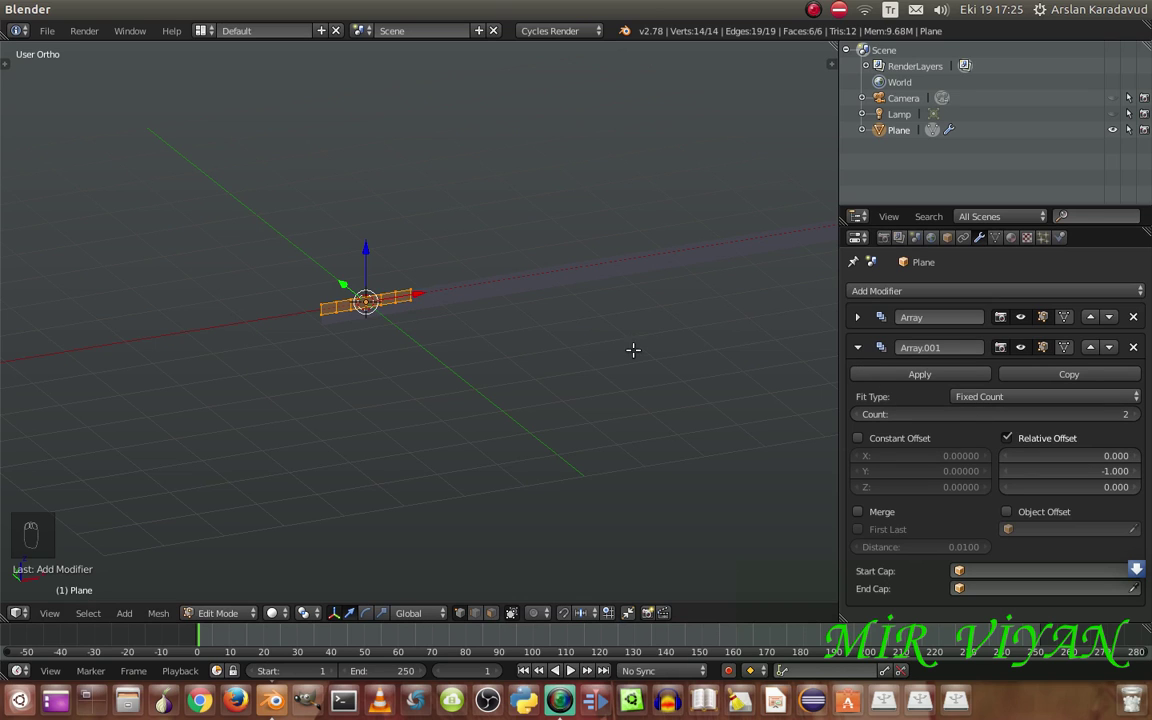
Set the second array to Y offset -1 with Count 24, stacking the strips into a sheet
{"action": "key", "text": "KP_1"}
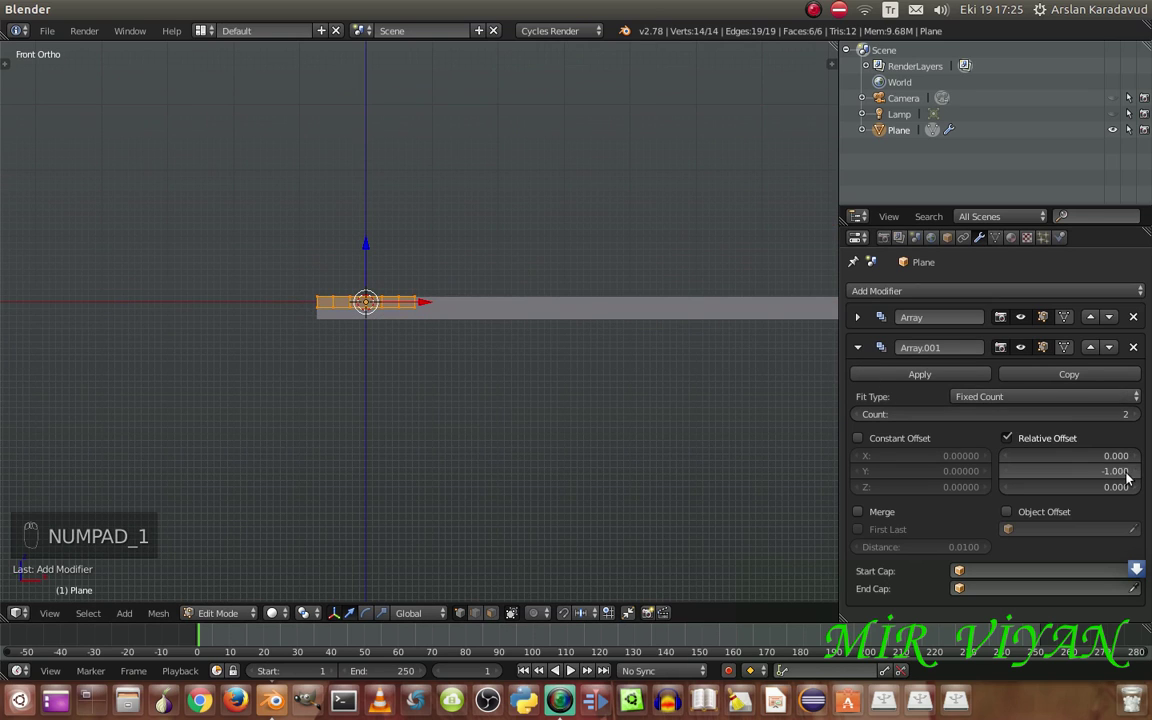
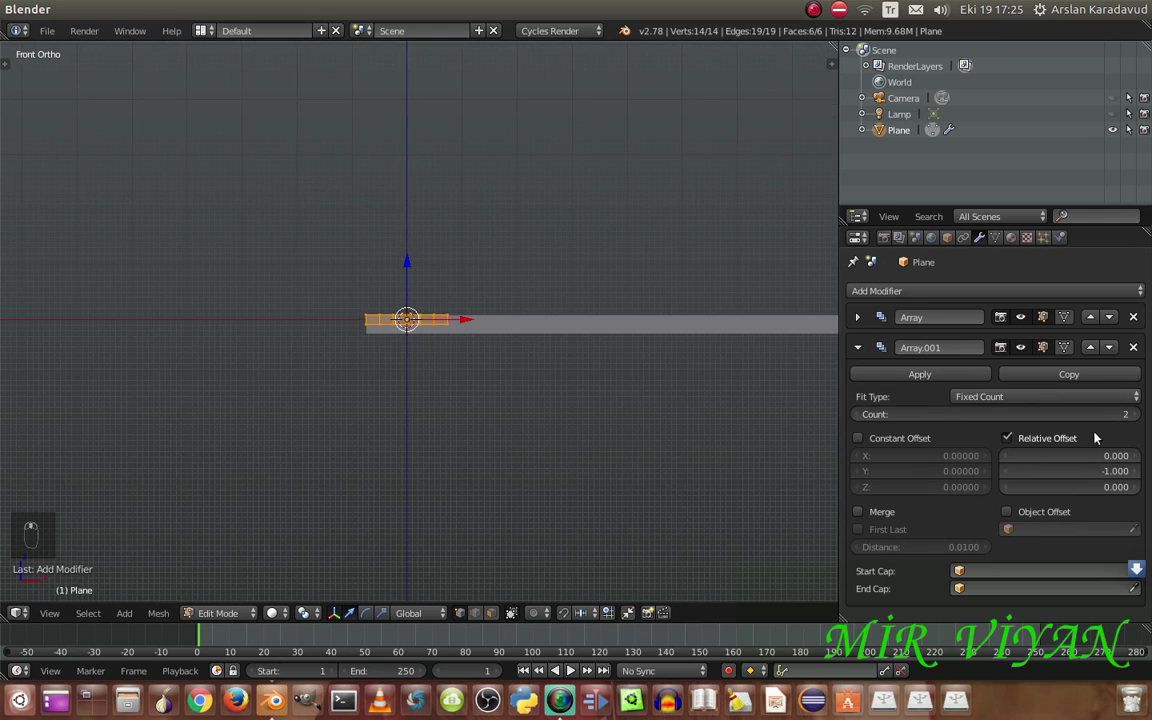
{"action": "left_click_drag", "start_coordinate": [952, 416], "coordinate": [951, 418]}
{"action": "left_click_drag", "start_coordinate": [862, 414], "coordinate": [944, 419]}
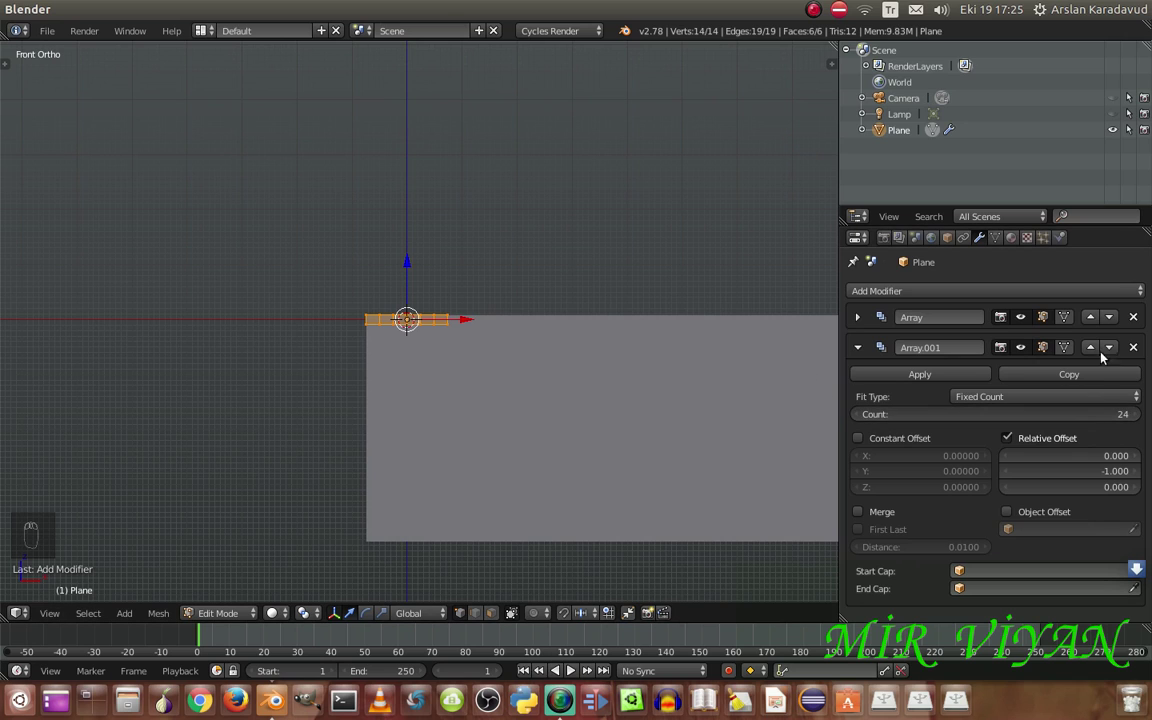
{"action": "left_click_drag", "start_coordinate": [1070, 352], "coordinate": [424, 307]}
Return to Object Mode and apply both Array modifiers into one 864-face sheet
{"action": "key", "text": "Tab"}
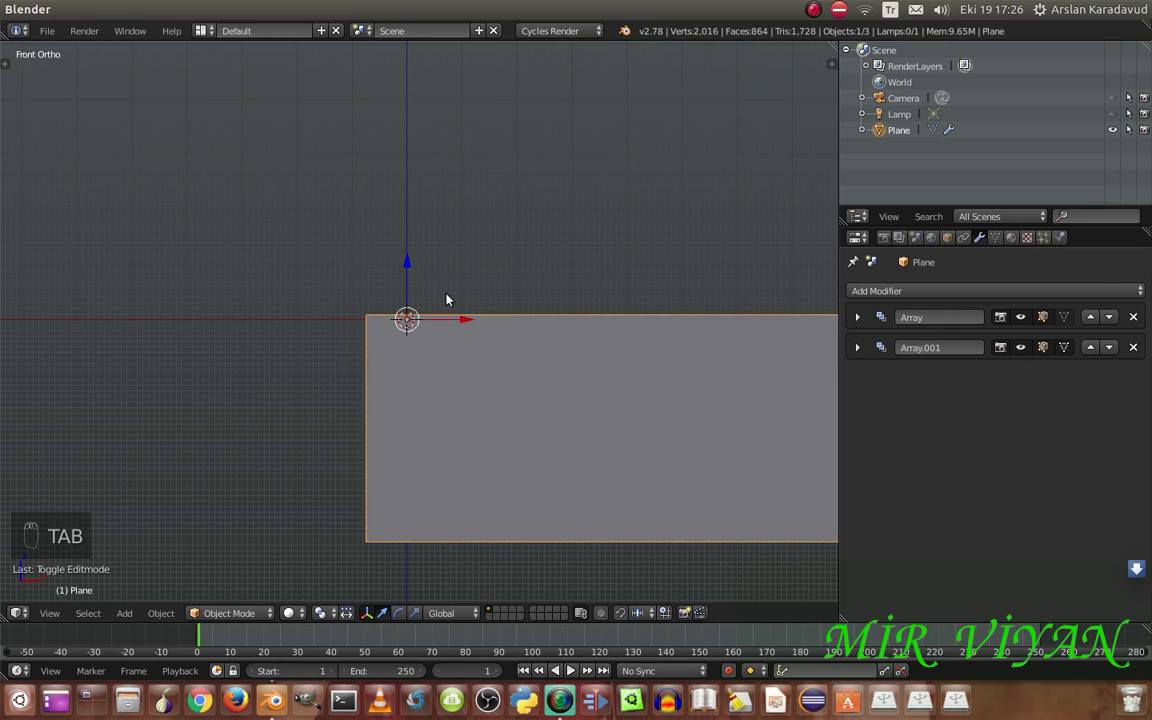
{"action": "key", "text": "alt+c"}
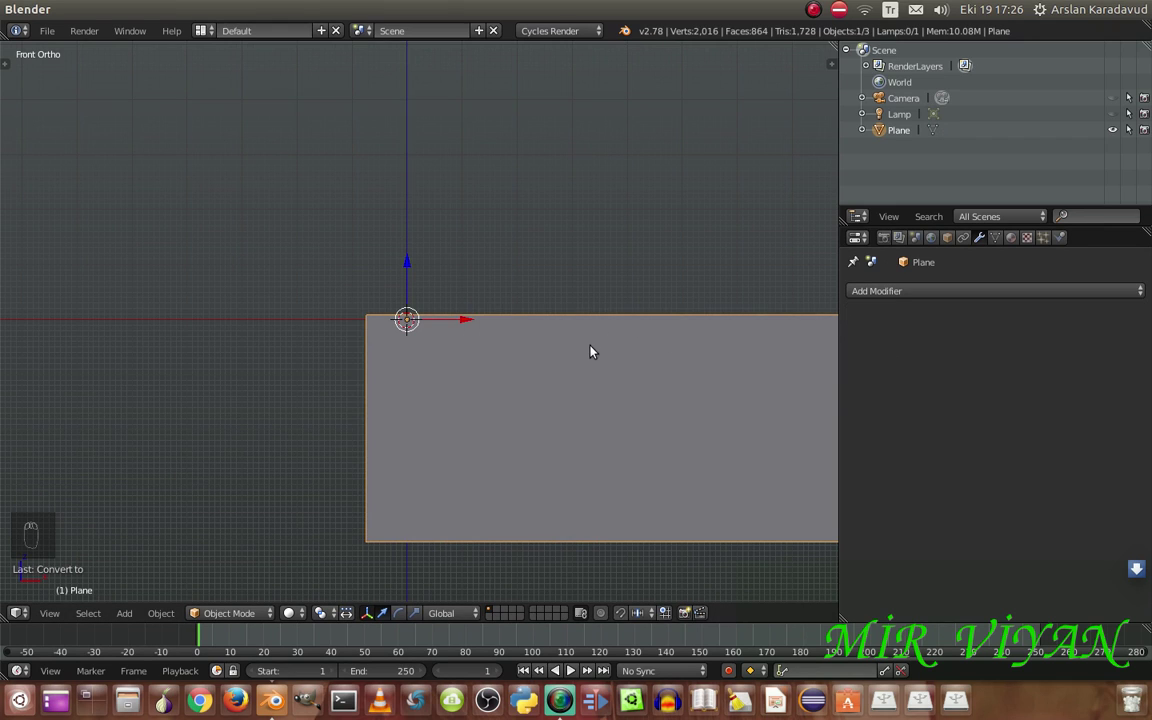
{"action": "middle_click", "coordinate": [593, 351]}
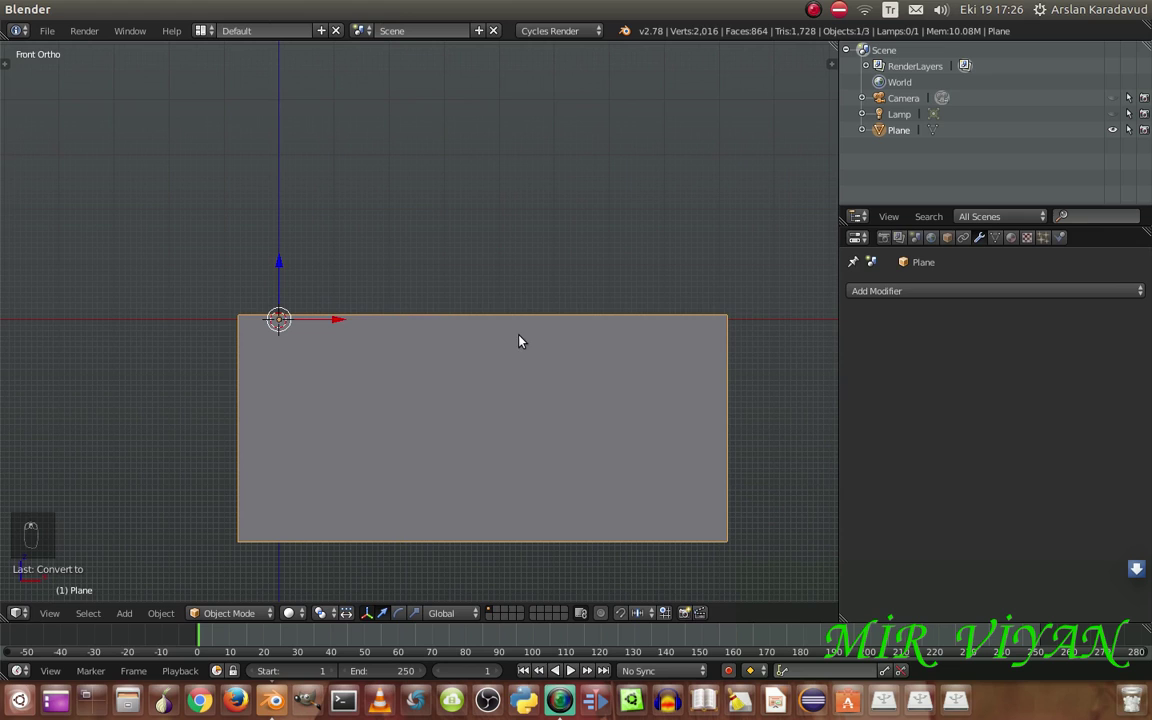
Set the sheet's origin to its geometry so it sits at the sheet's centre
{"action": "key", "text": "t"}
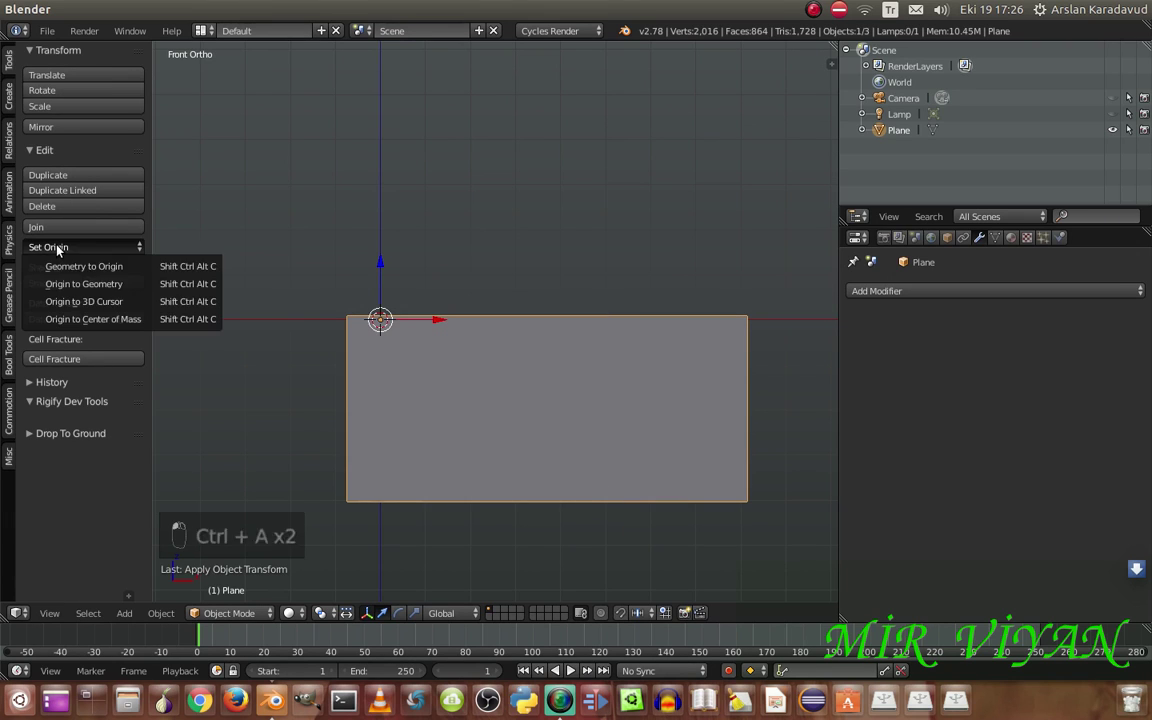
{"action": "left_click_drag", "start_coordinate": [93, 277], "coordinate": [11, 245]}
{"action": "key", "text": "t"}
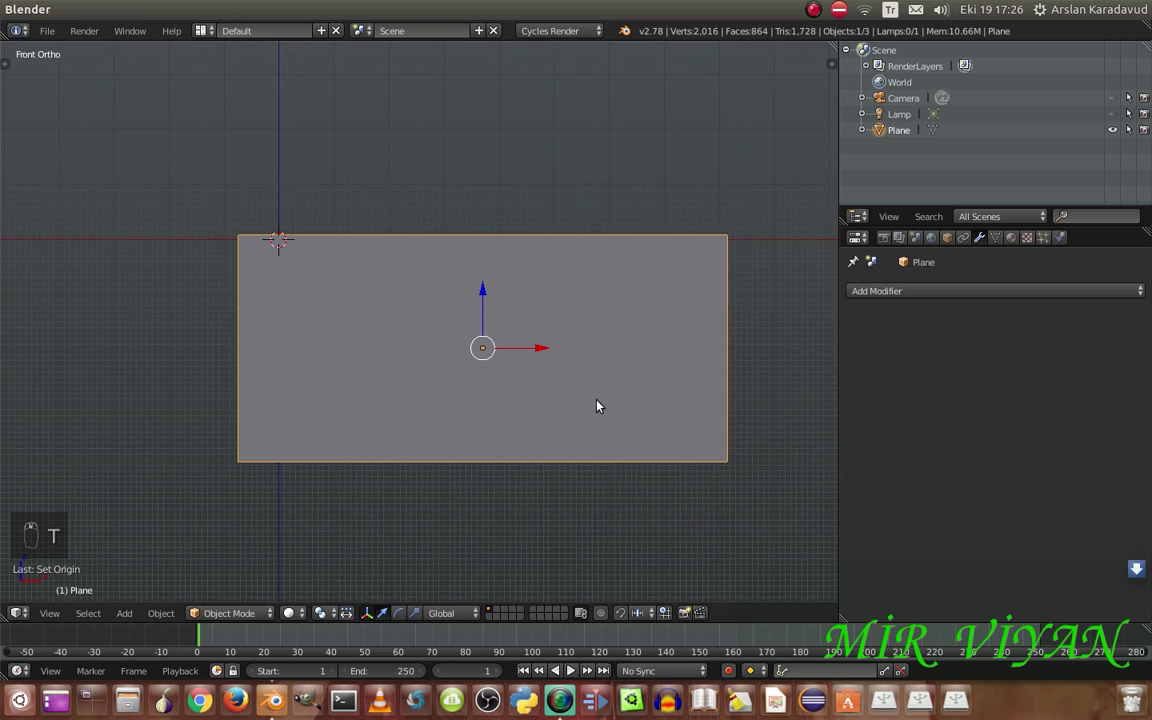
{"action": "key", "text": "KP_1"}
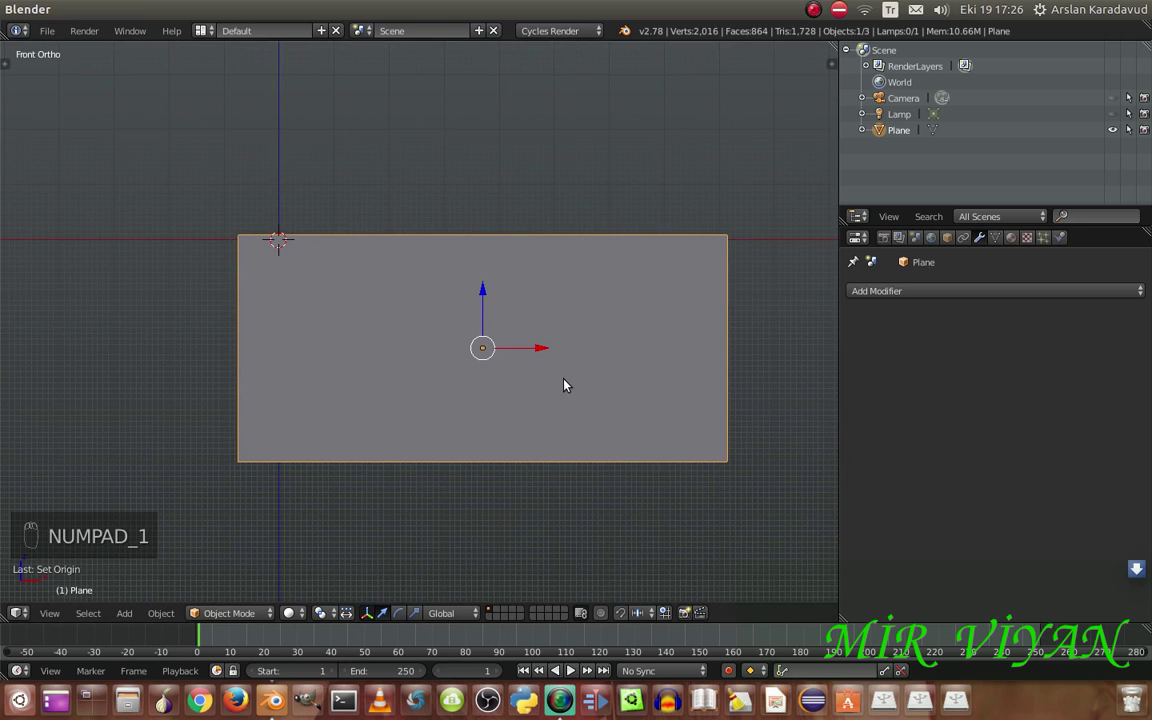
From Right Ortho view, raise the plane up along Z above the world origin
{"action": "key", "text": "KP_3"}
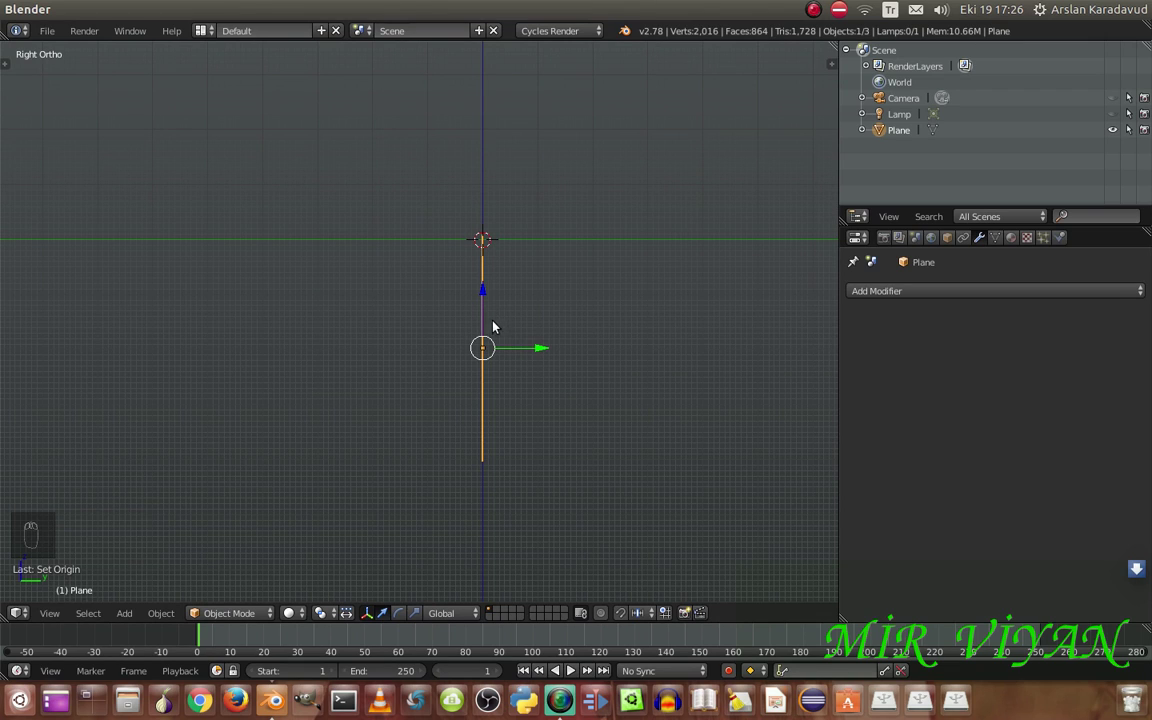
{"action": "left_click", "coordinate": [490, 294]}
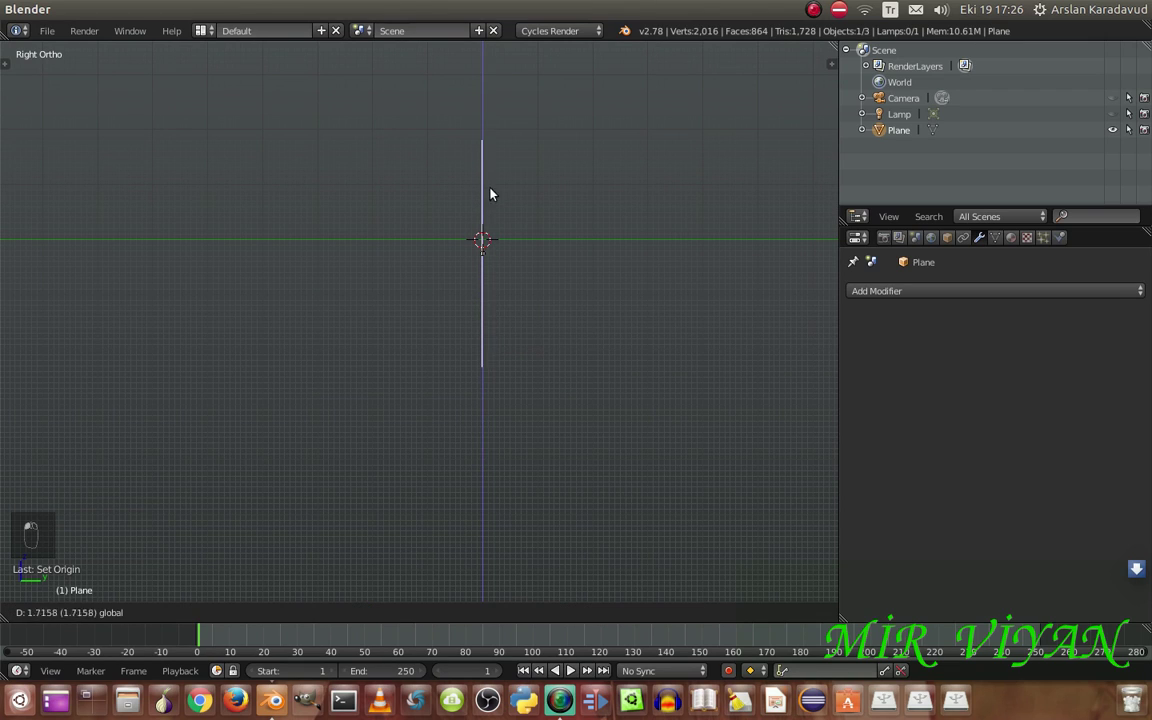
{"action": "left_click", "coordinate": [495, 178]}
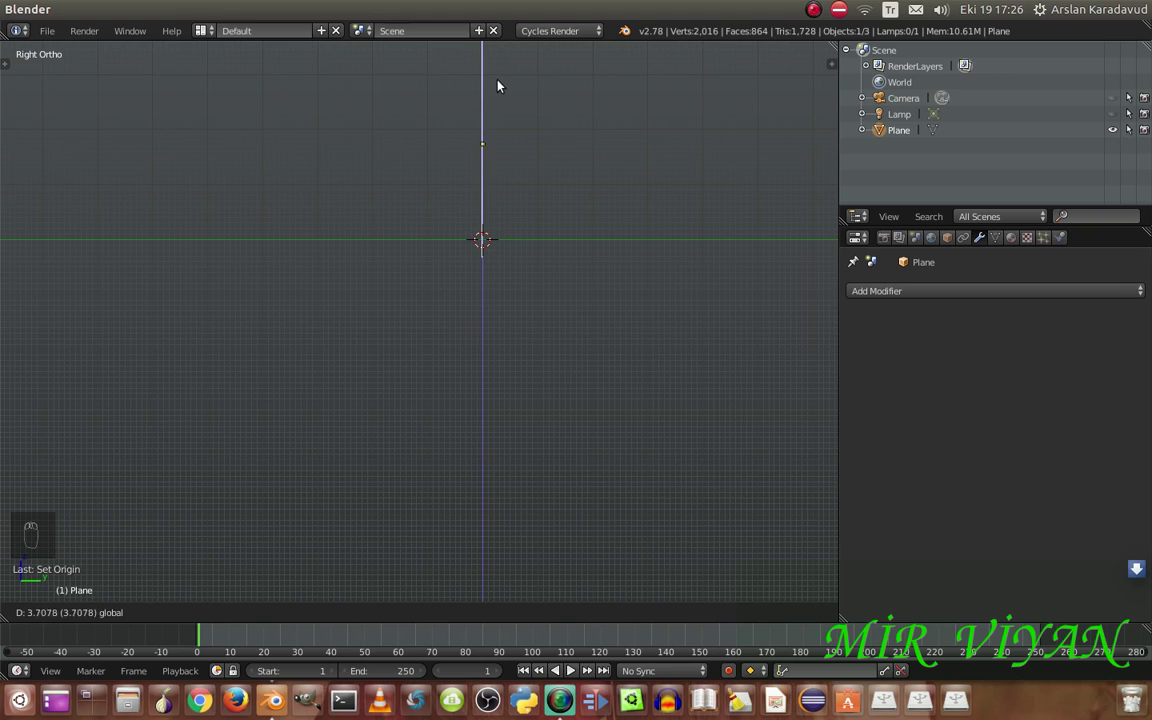
{"action": "left_click_drag", "start_coordinate": [503, 186], "coordinate": [489, 246]}
{"action": "key", "text": "ctrl+a"}
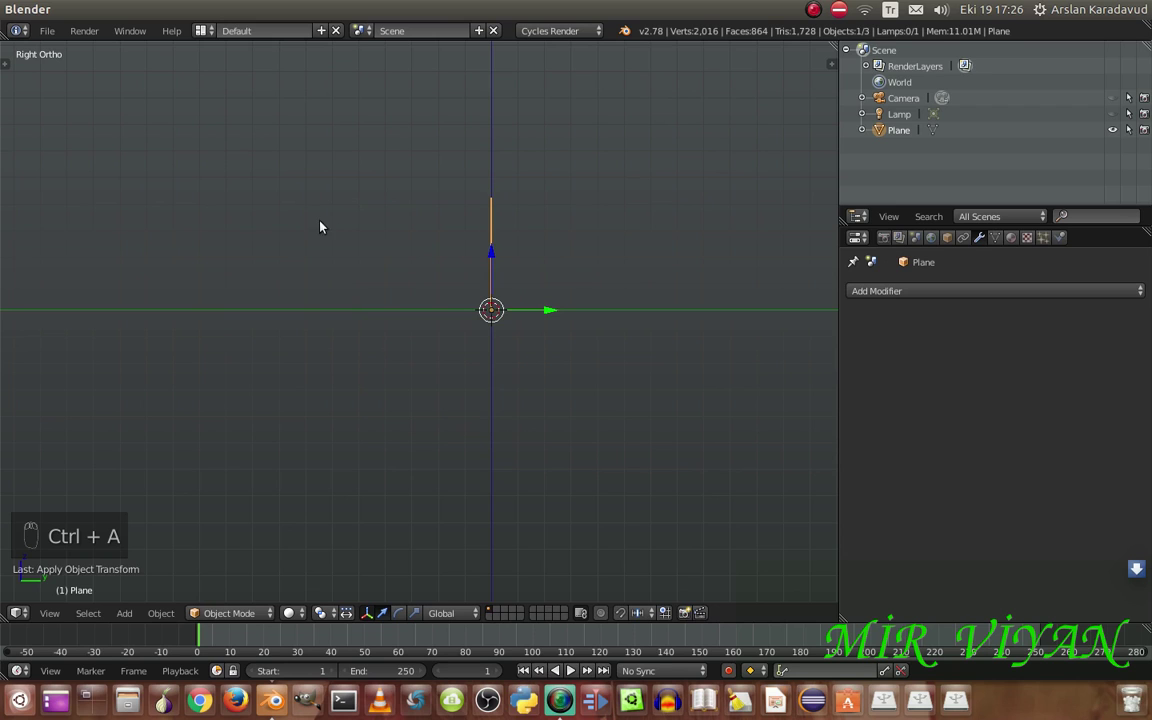
{"action": "key", "text": "t"}
{"action": "left_click_drag", "start_coordinate": [82, 251], "coordinate": [538, 327]}
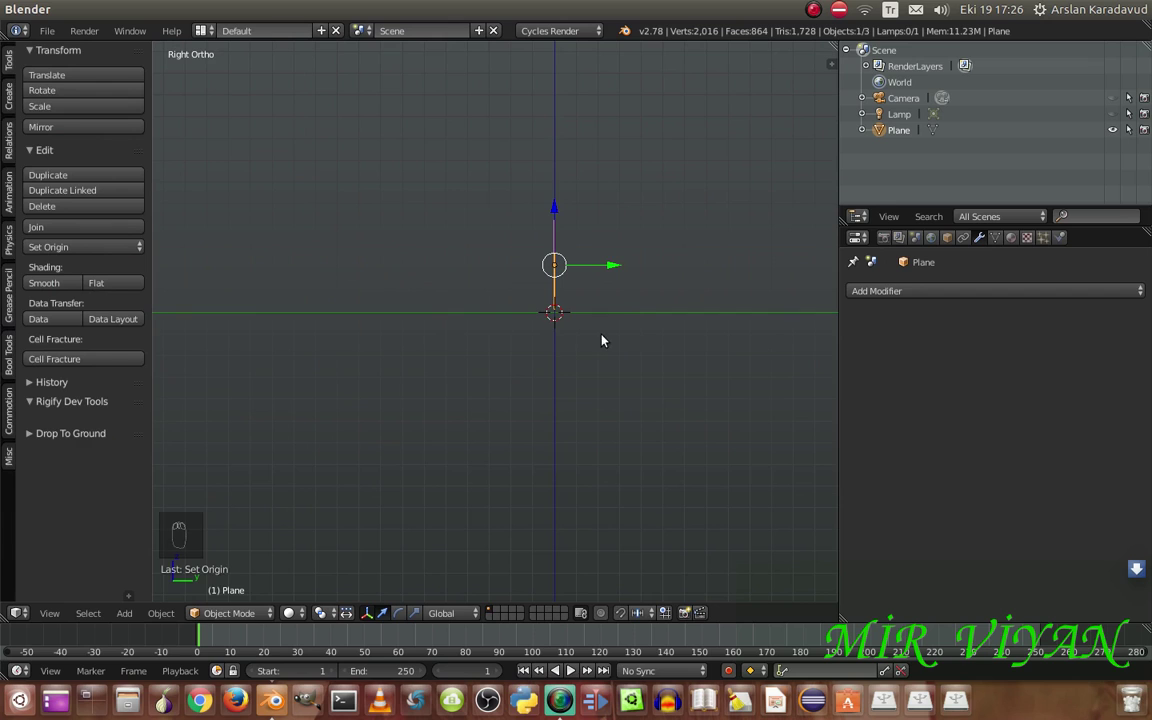
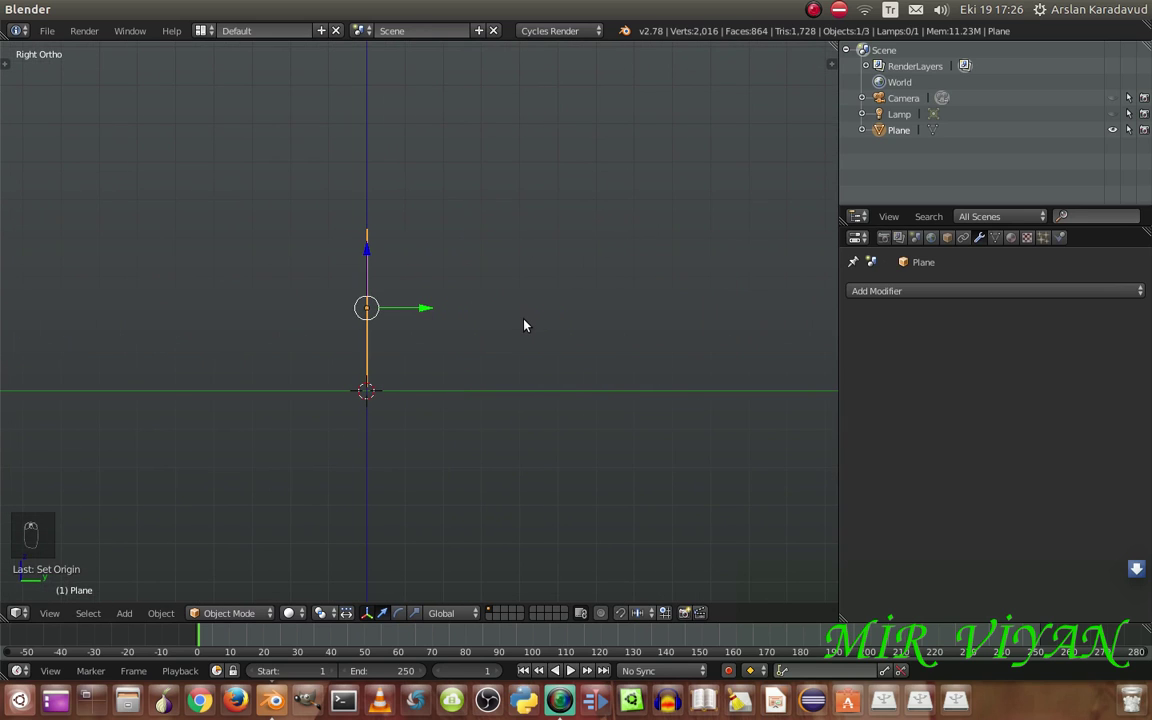
Add a new Bezier curve at the origin
{"action": "key", "text": "shift+a"}
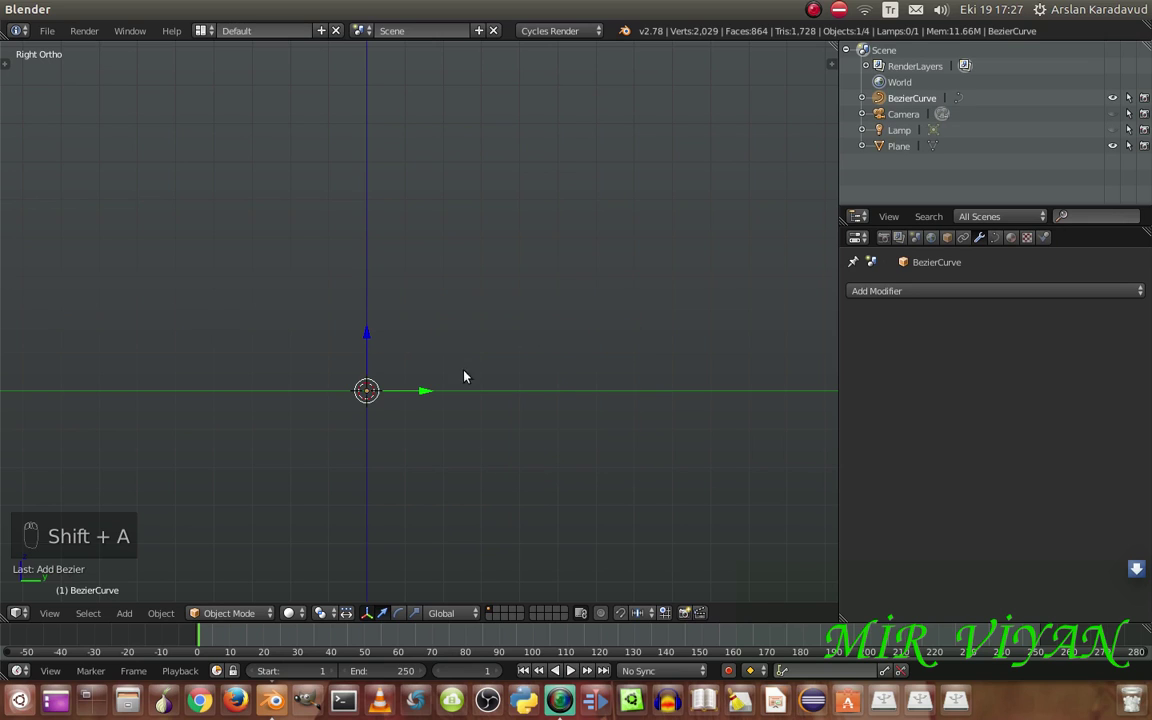
Rotate the Bezier curve 90° upright, lift it beside the plane and scale it larger
{"action": "key", "text": "r"}
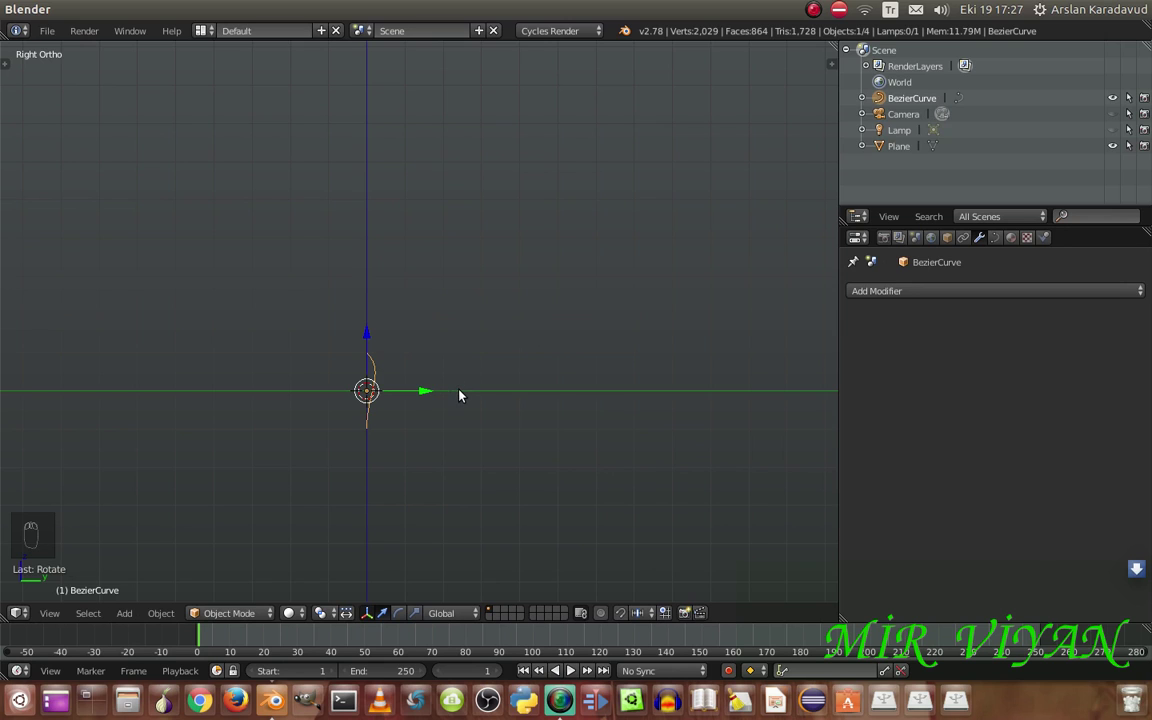
{"action": "left_click", "coordinate": [370, 335]}
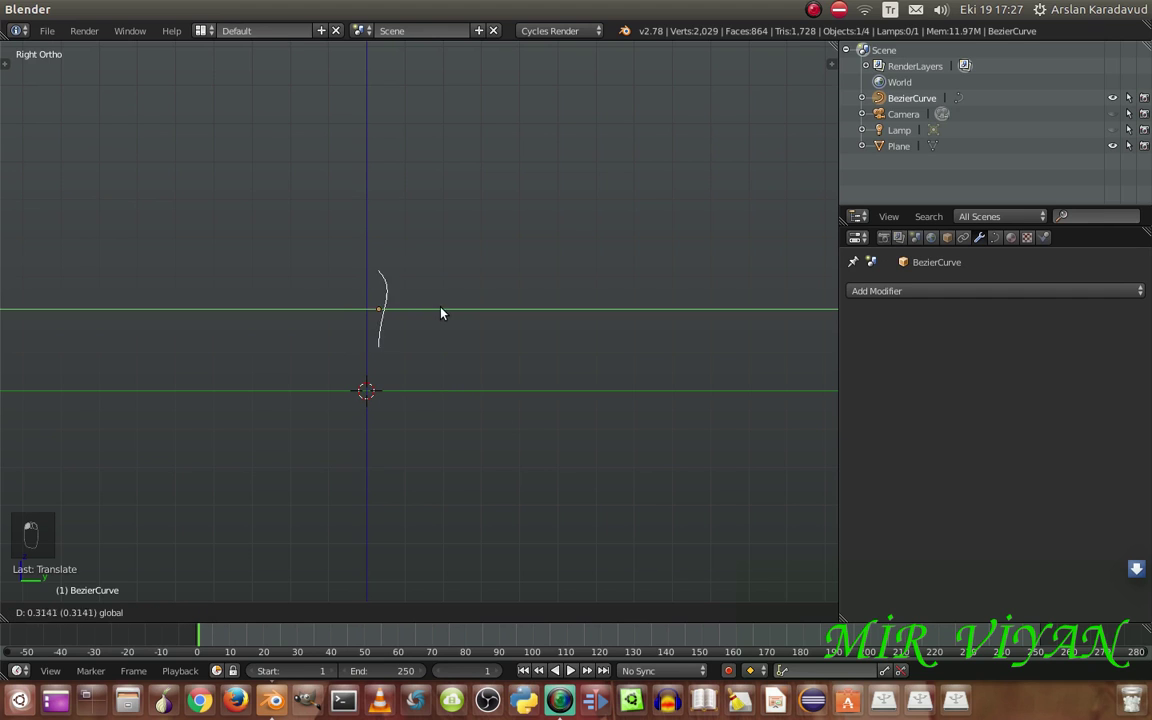
{"action": "left_click", "coordinate": [481, 314]}
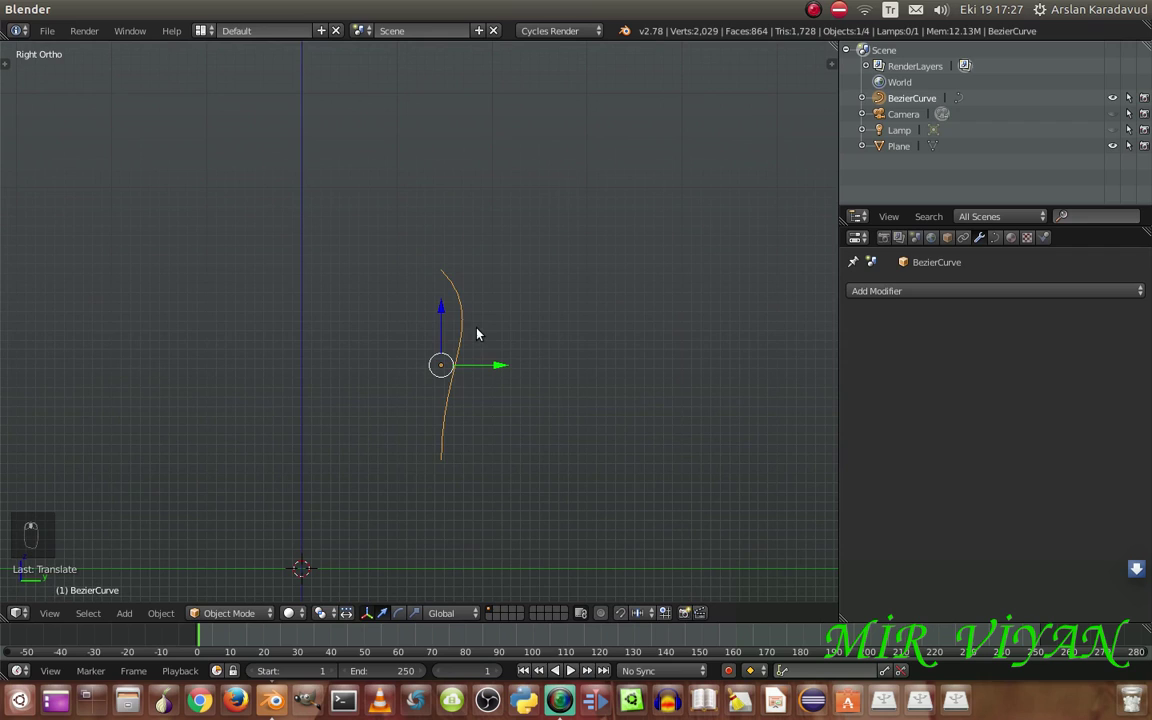
Extrude a third control point and bend the curve's top over into a hook
{"action": "key", "text": "Tab"}
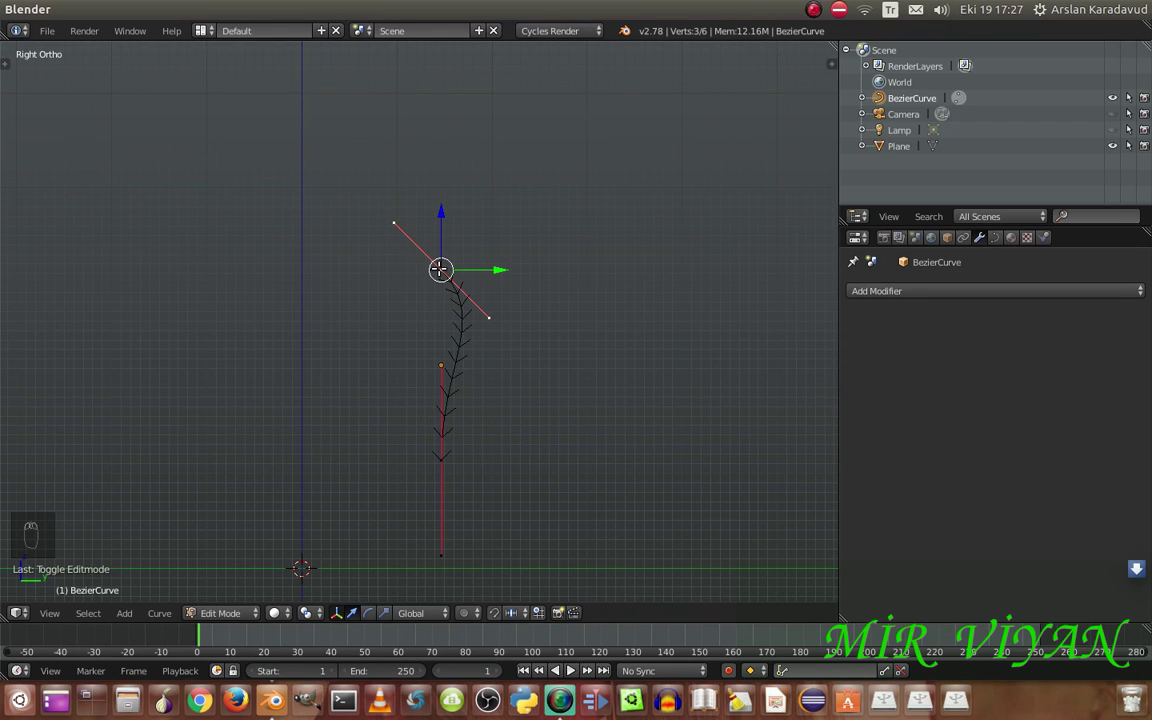
{"action": "key", "text": "e"}
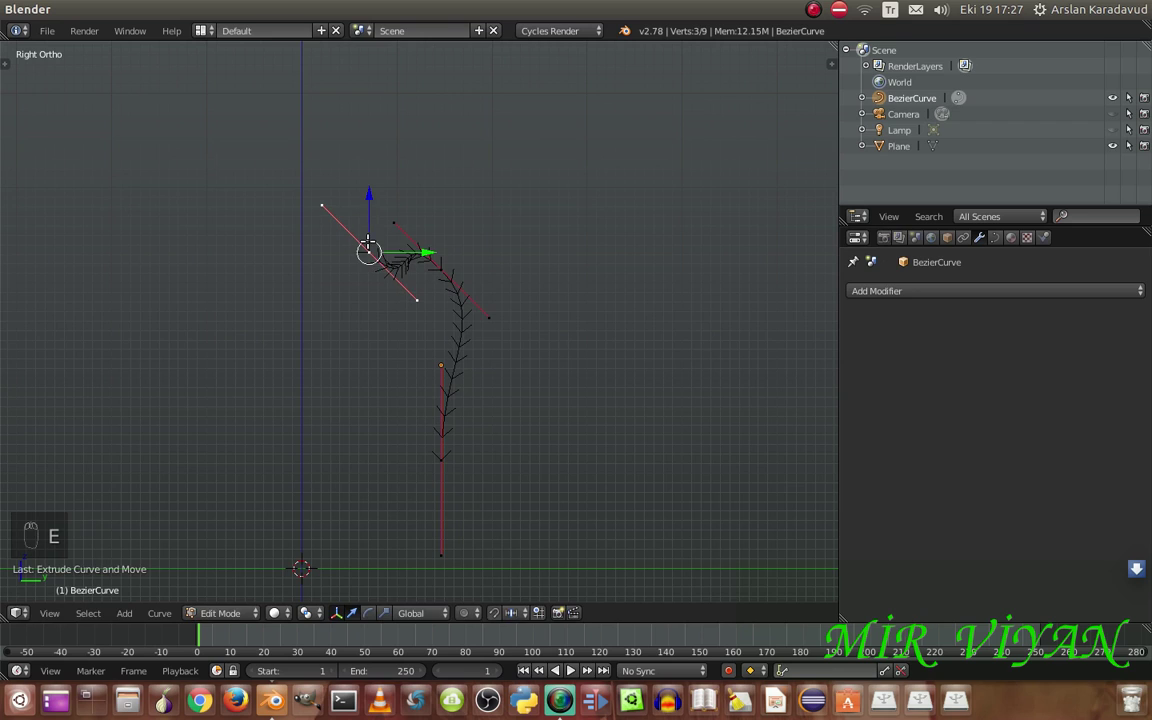
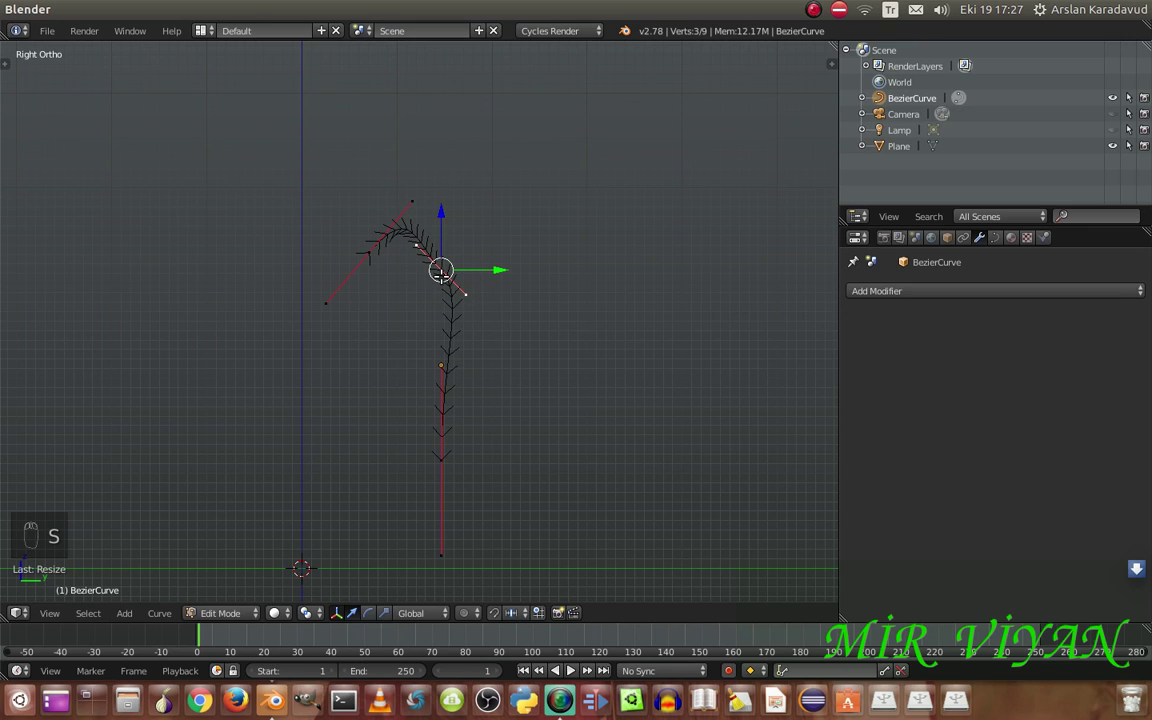
{"action": "key", "text": "g"}
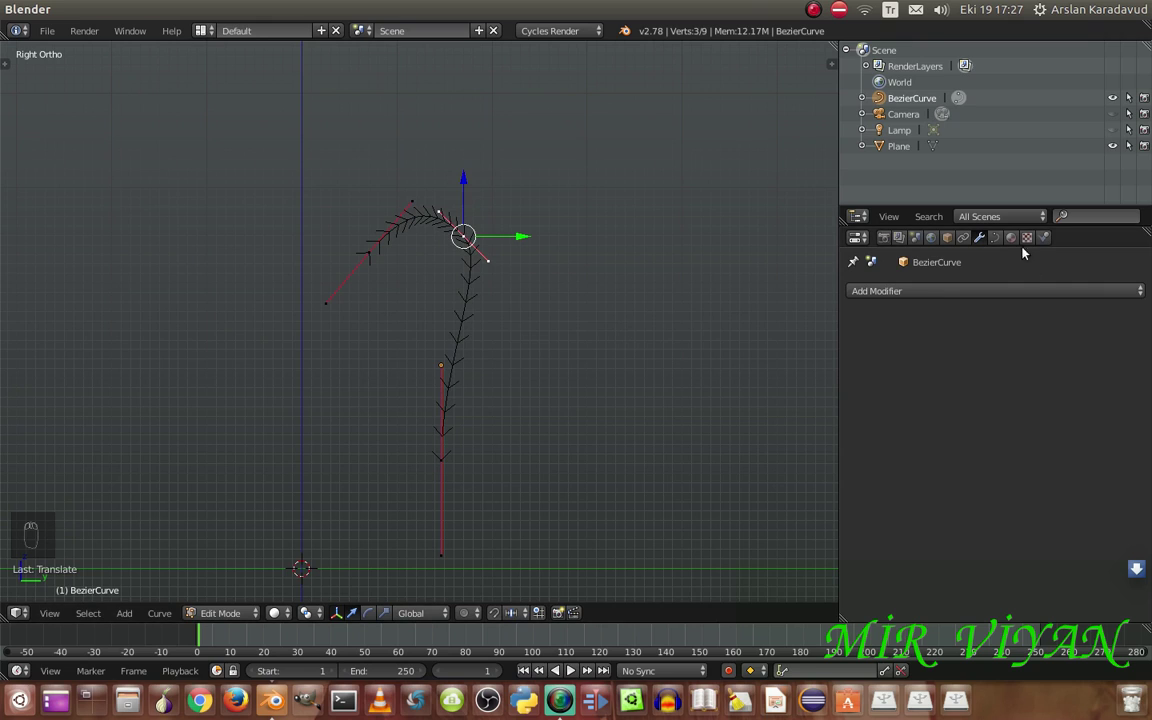
Give the hook curve Full fill, bevel depth 0.041 and resolution 3, checking it from front, side and top
{"action": "left_click_drag", "start_coordinate": [996, 241], "coordinate": [829, 346]}
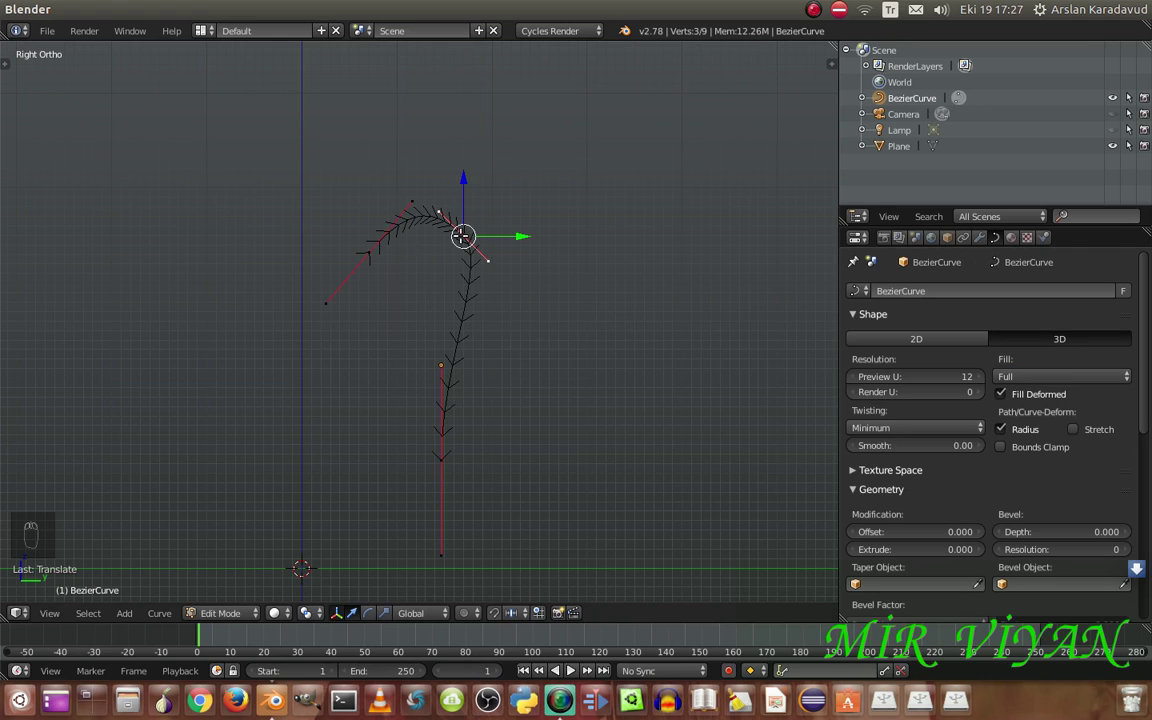
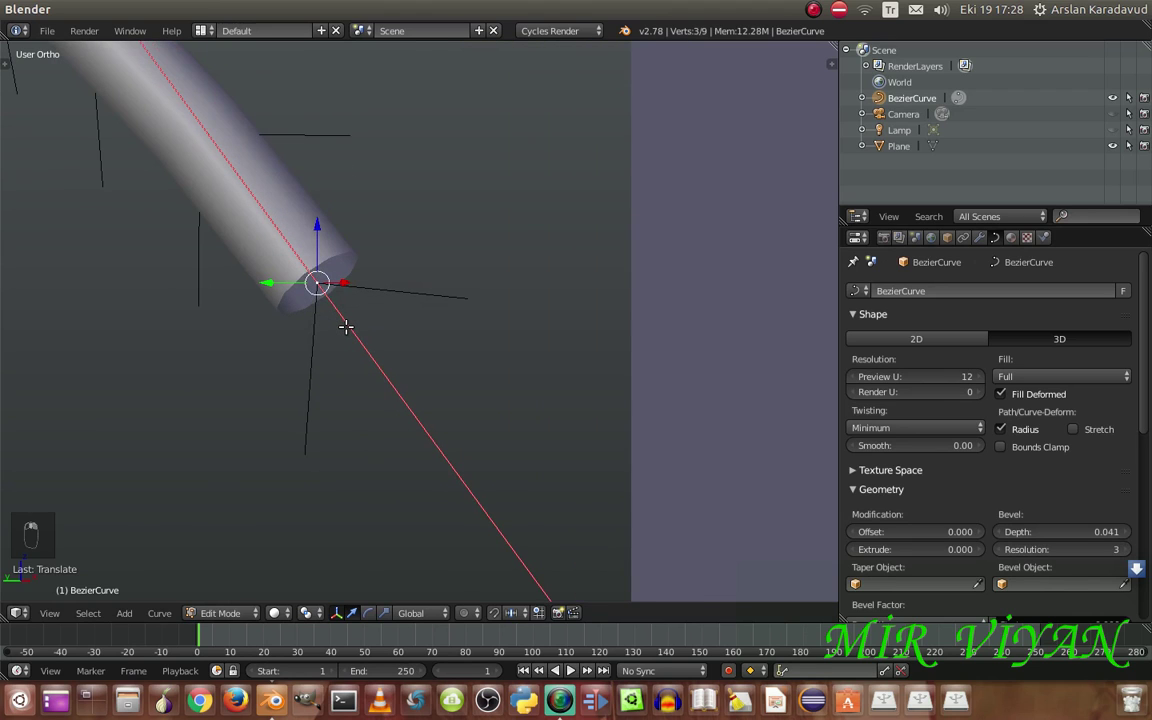
{"action": "key", "text": "alt+s"}
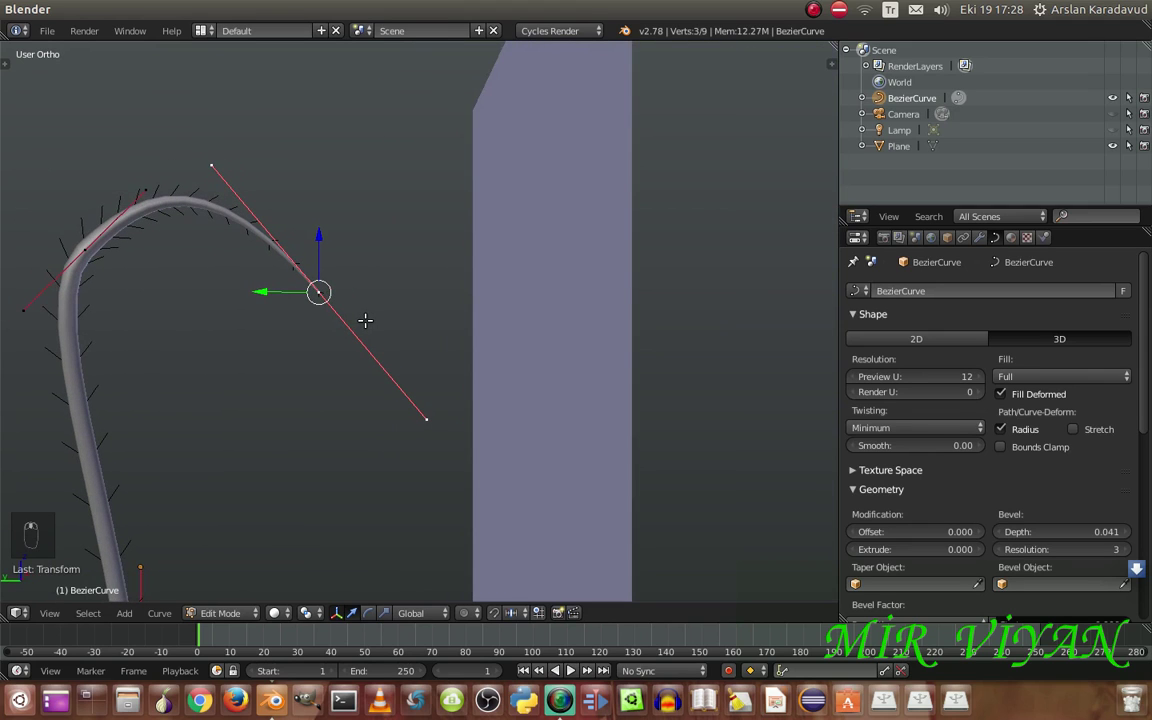
{"action": "key", "text": "KP_1"}
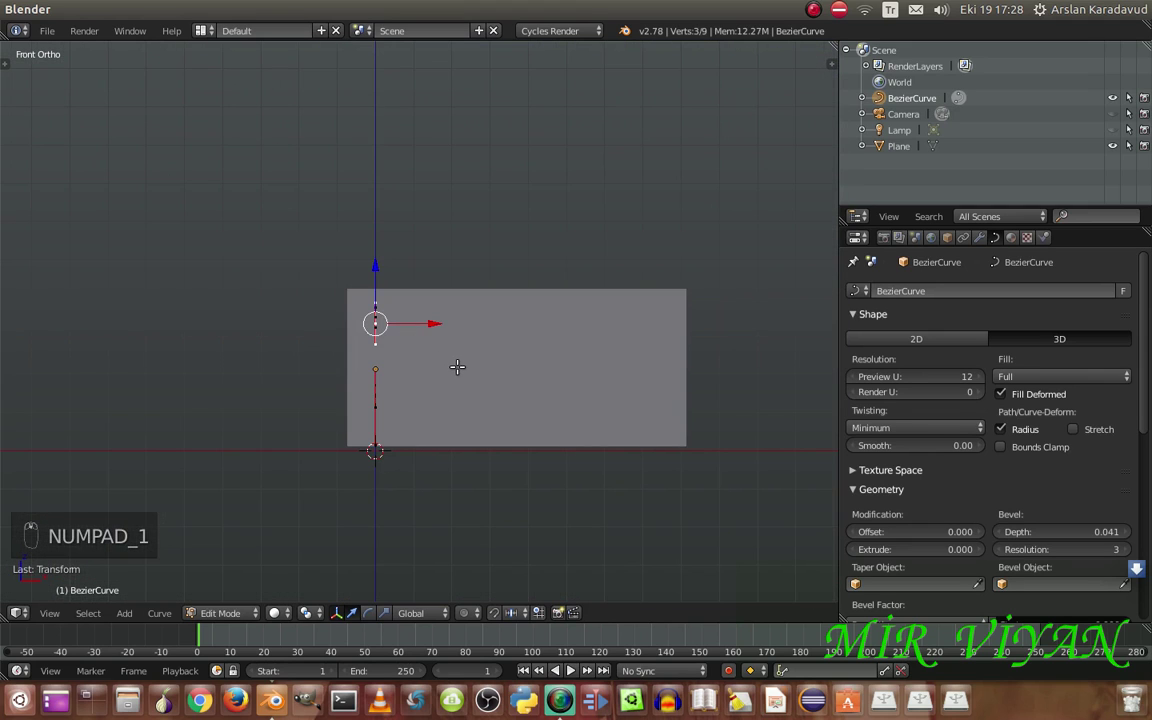
{"action": "key", "text": "KP_3"}
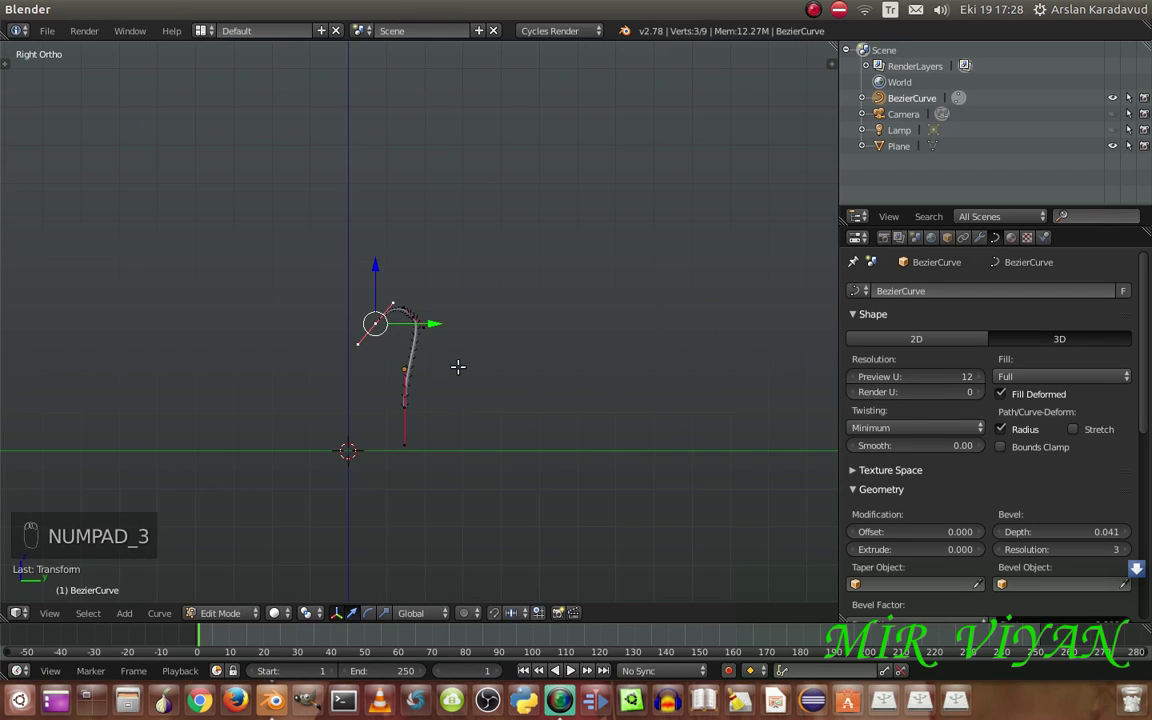
{"action": "key", "text": "KP_7"}
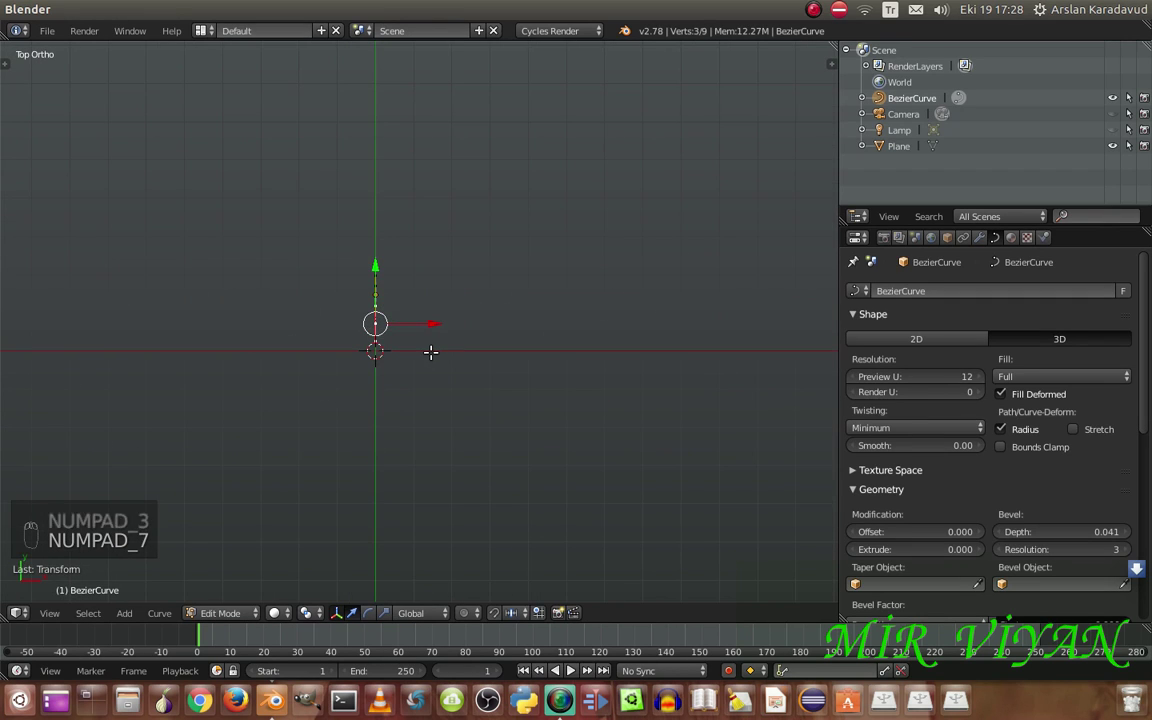
Slide the hook curve along X to stand against the plane, then select the plane
{"action": "key", "text": "Tab"}
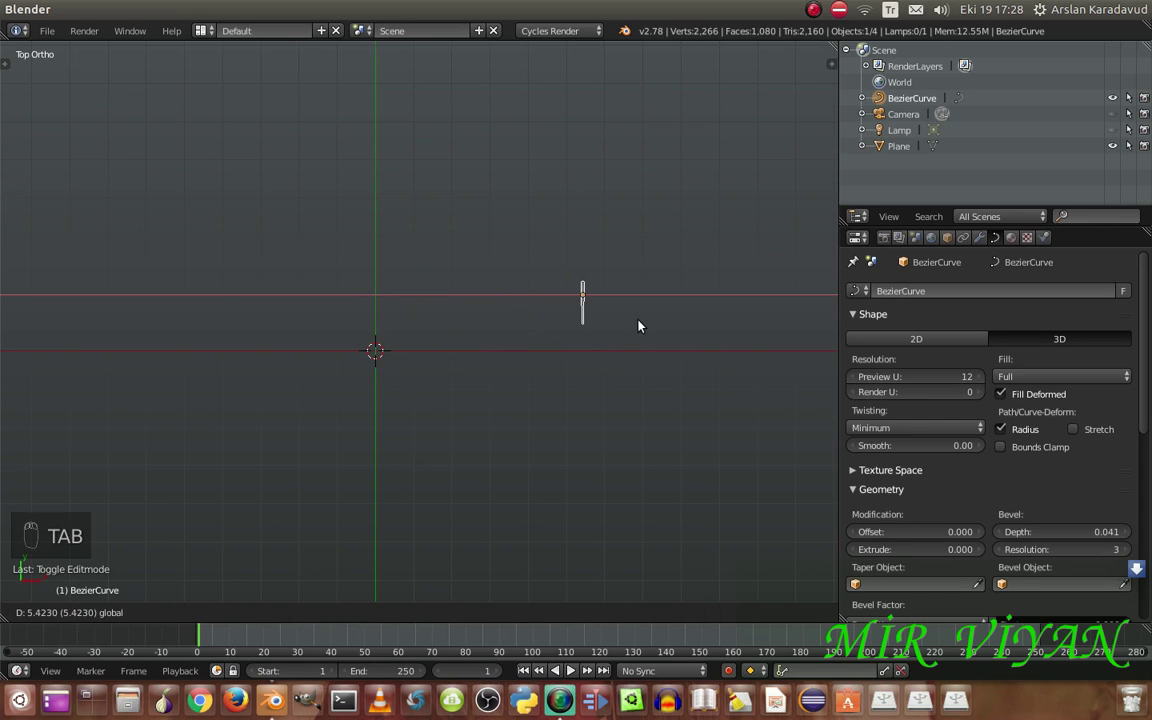
{"action": "middle_click", "coordinate": [658, 375]}
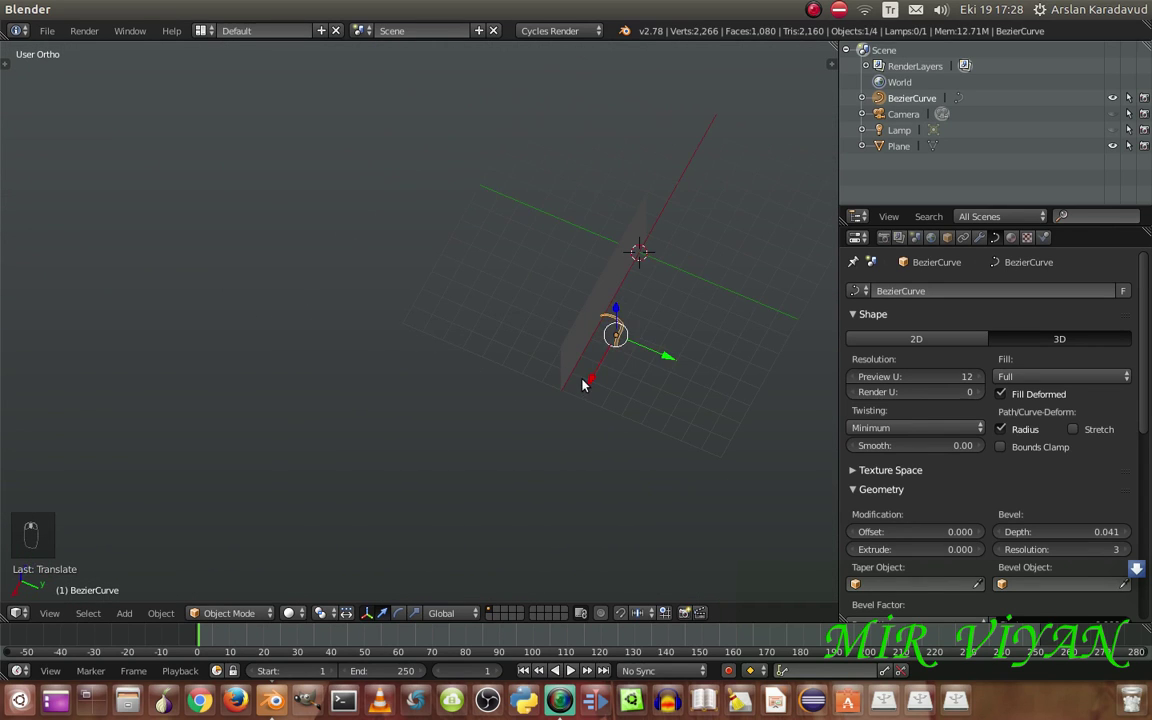
{"action": "left_click", "coordinate": [594, 382]}
{"action": "left_click", "coordinate": [576, 421]}
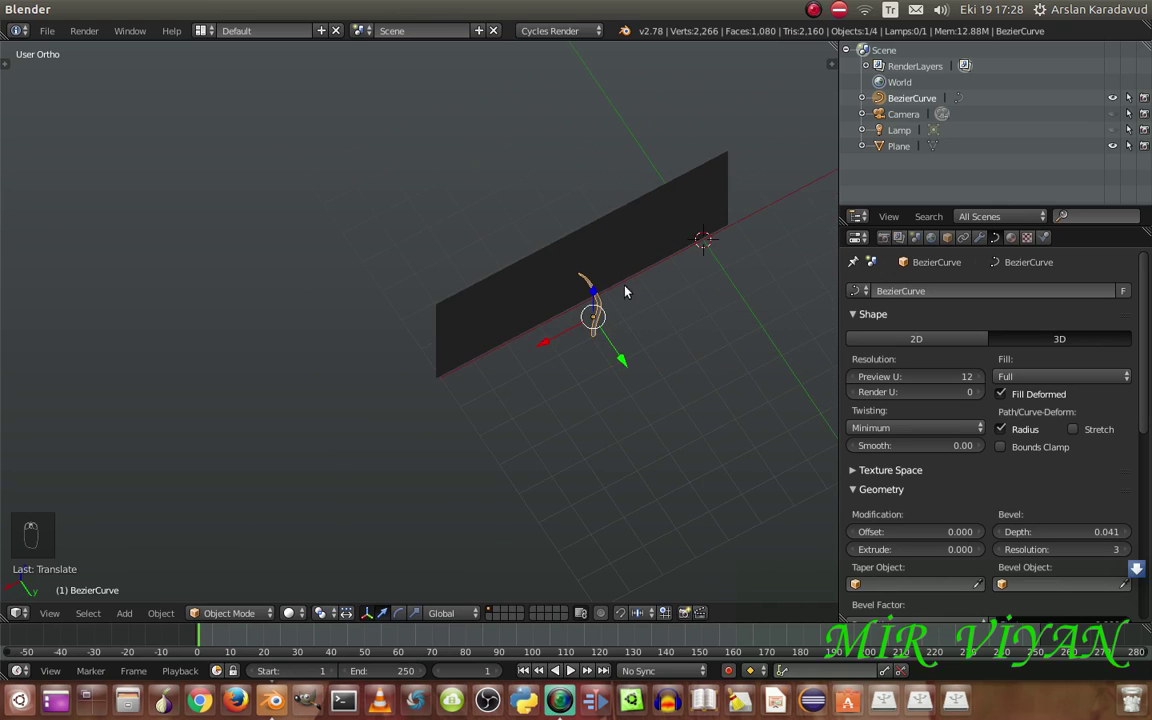
{"action": "left_click_drag", "start_coordinate": [617, 254], "coordinate": [621, 337]}
{"action": "middle_click", "coordinate": [621, 337]}
{"action": "left_click", "coordinate": [643, 328]}
{"action": "right_click", "coordinate": [643, 328]}
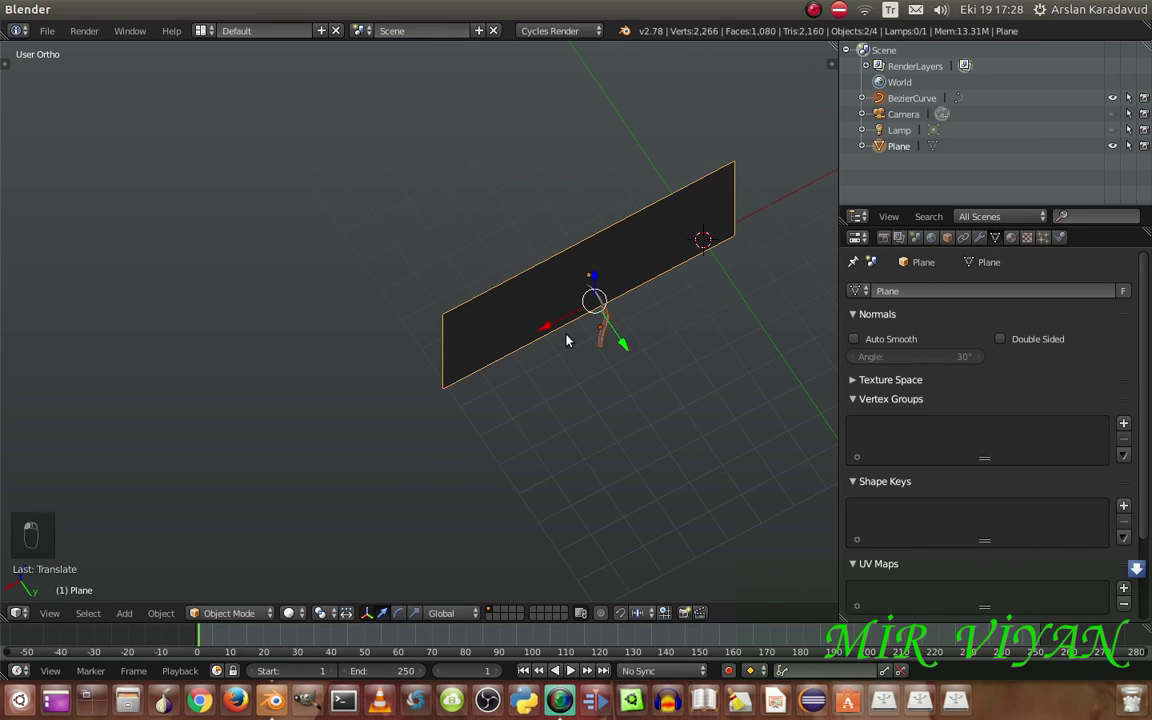
Check the hook's alignment with the middle of the plane from above and in perspective
{"action": "key", "text": "ctrl+z"}
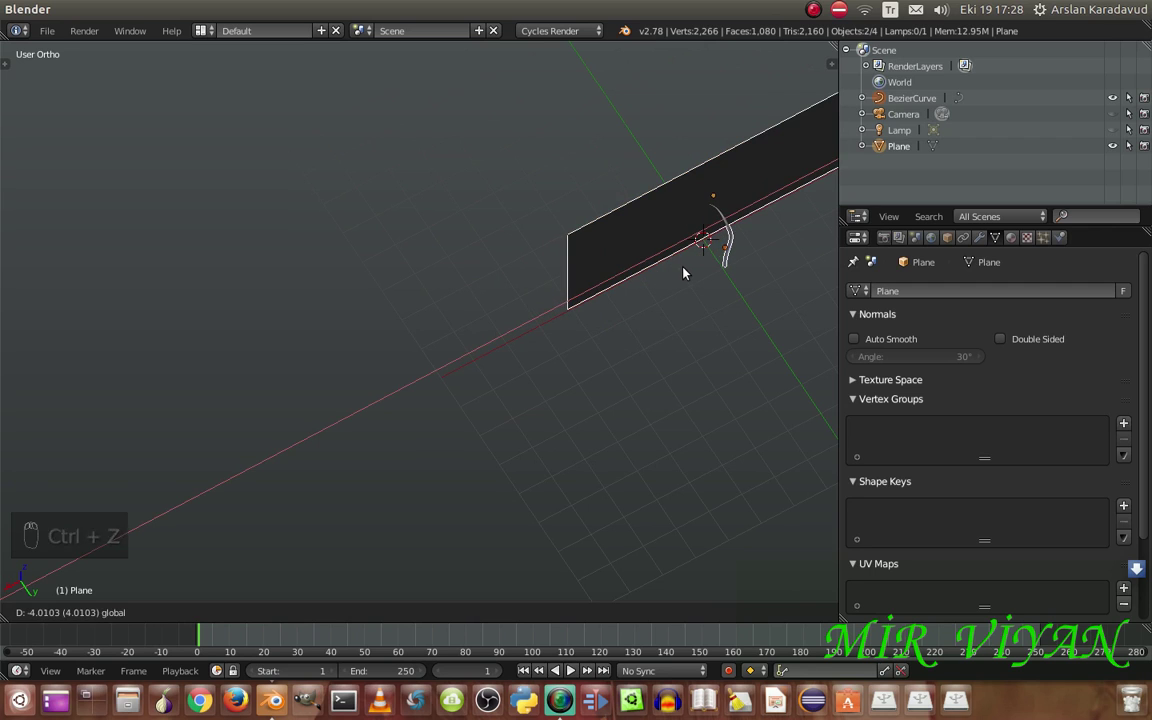
{"action": "key", "text": "KP_7"}
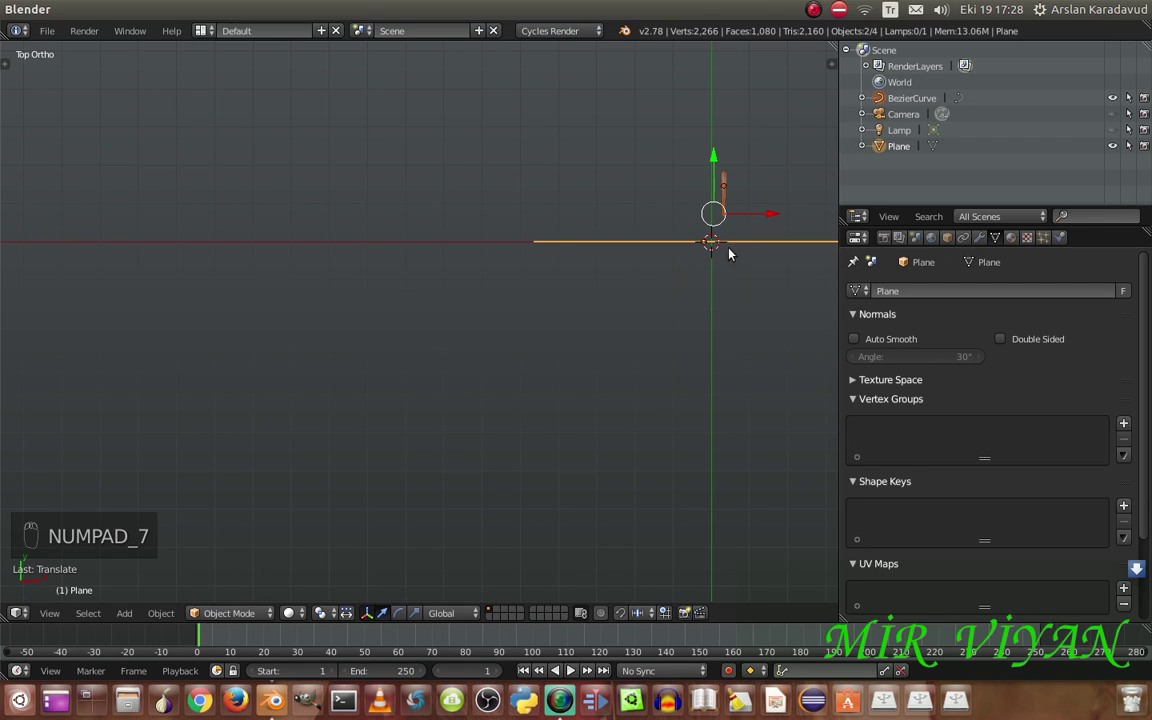
{"action": "left_click_drag", "start_coordinate": [771, 214], "coordinate": [774, 219]}
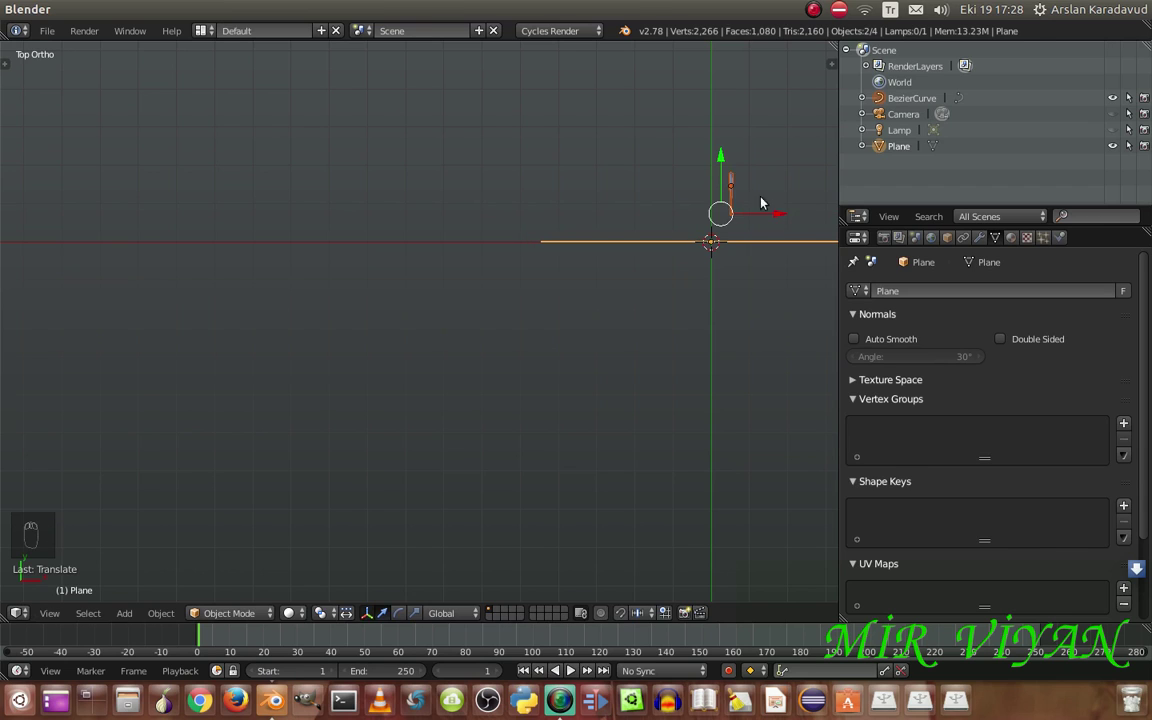
{"action": "left_click_drag", "start_coordinate": [749, 189], "coordinate": [780, 192]}
{"action": "middle_click", "coordinate": [780, 192]}
{"action": "left_click_drag", "start_coordinate": [769, 194], "coordinate": [682, 289]}
Set the hook curve's and sheet's origins to their geometry and frame the curve from the right side
{"action": "key", "text": "KP_1"}
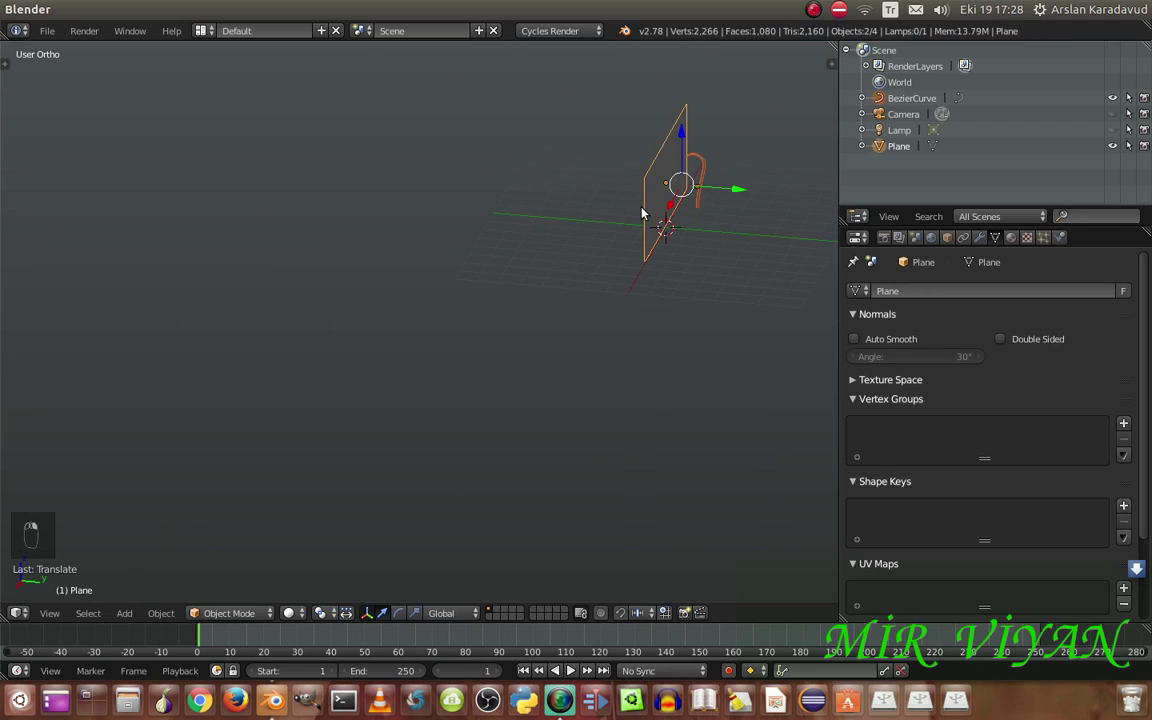
{"action": "key", "text": "ctrl+a"}
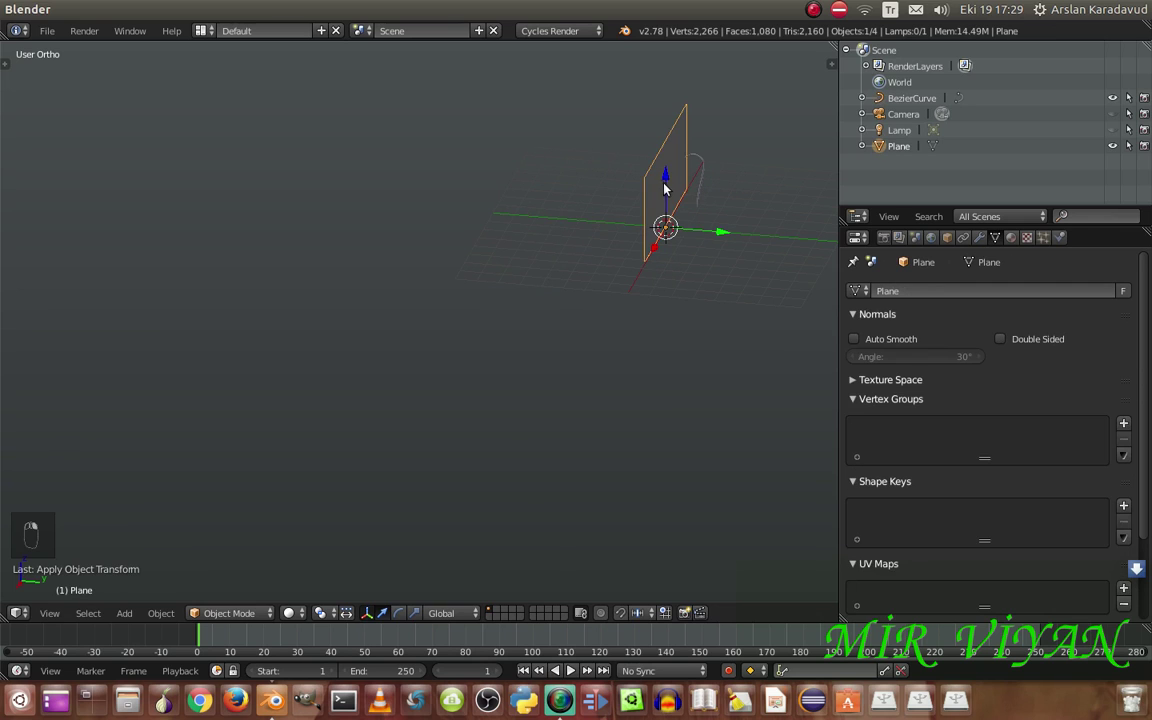
{"action": "key", "text": "ctrl+a"}
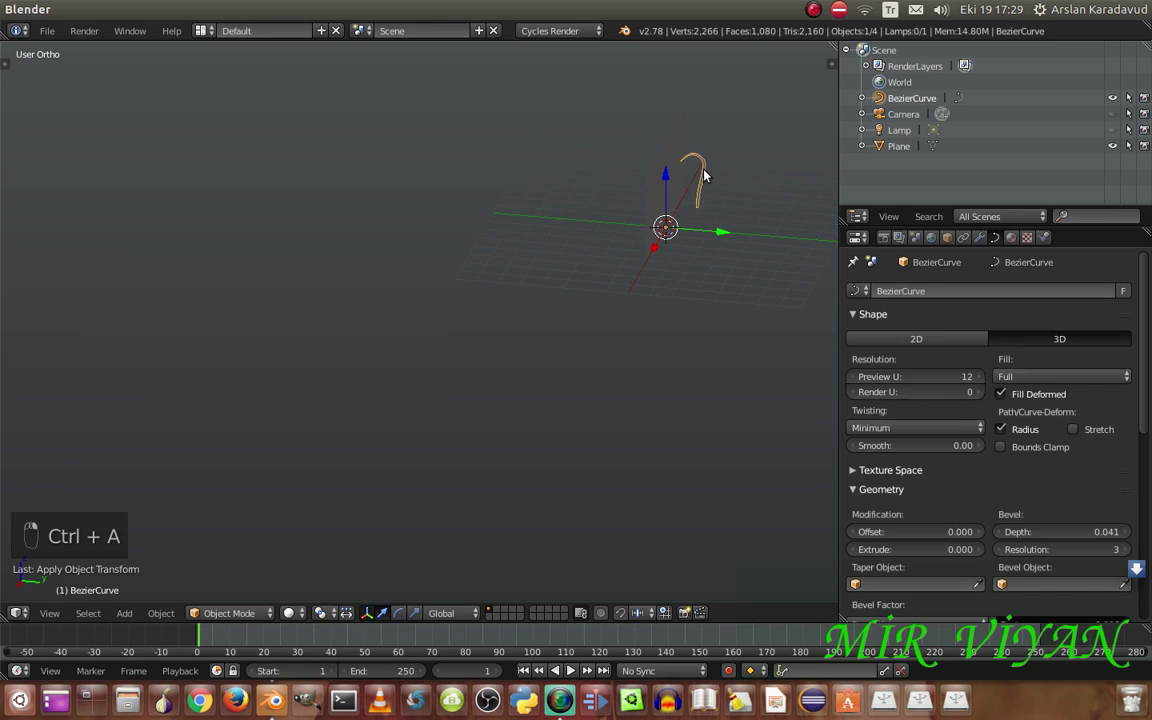
{"action": "key", "text": "ctrl+a"}
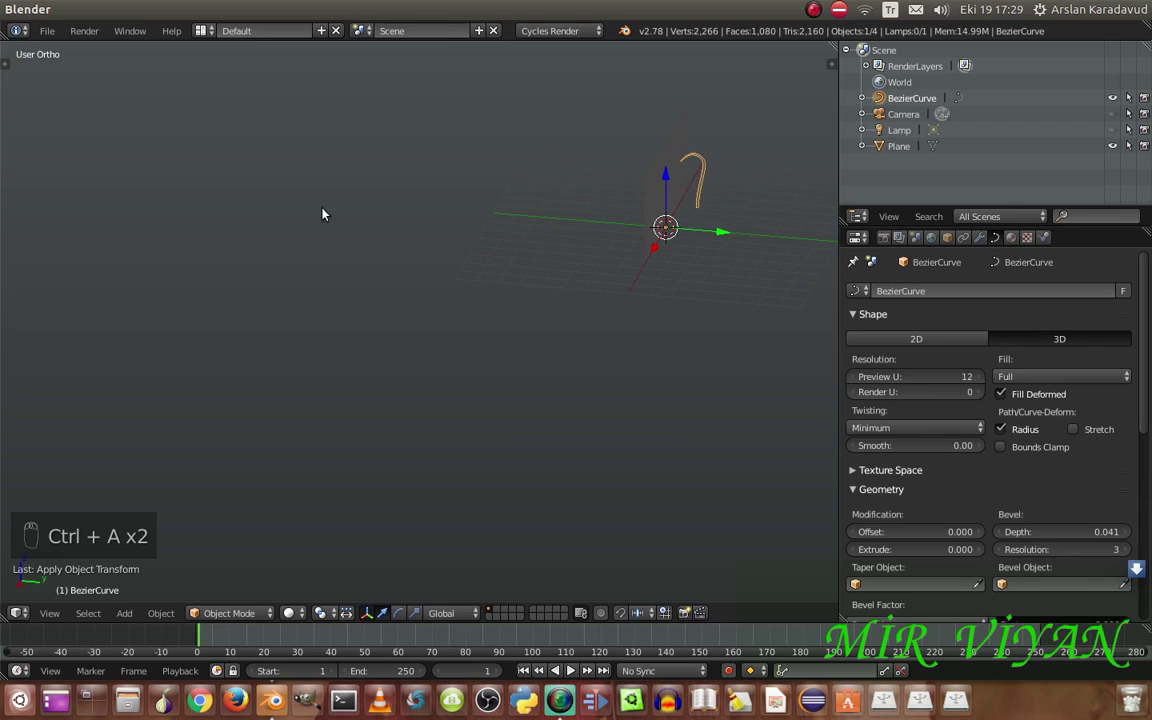
{"action": "key", "text": "ctrl+t"}
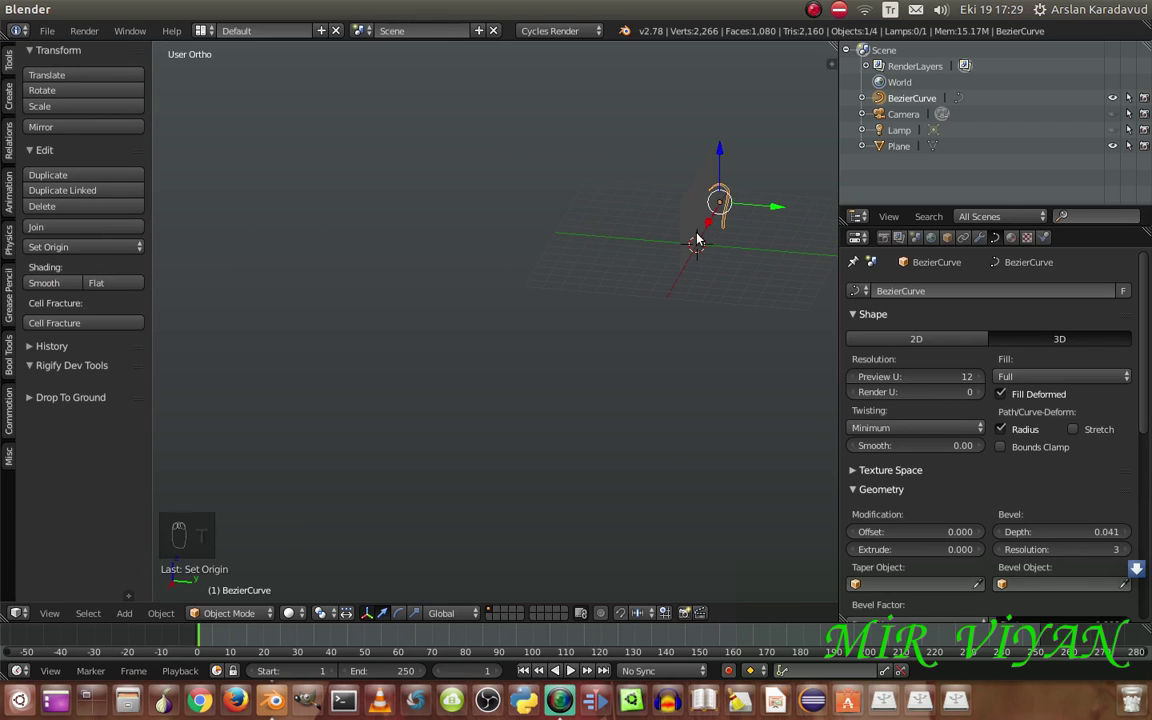
{"action": "left_click_drag", "start_coordinate": [49, 253], "coordinate": [547, 311]}
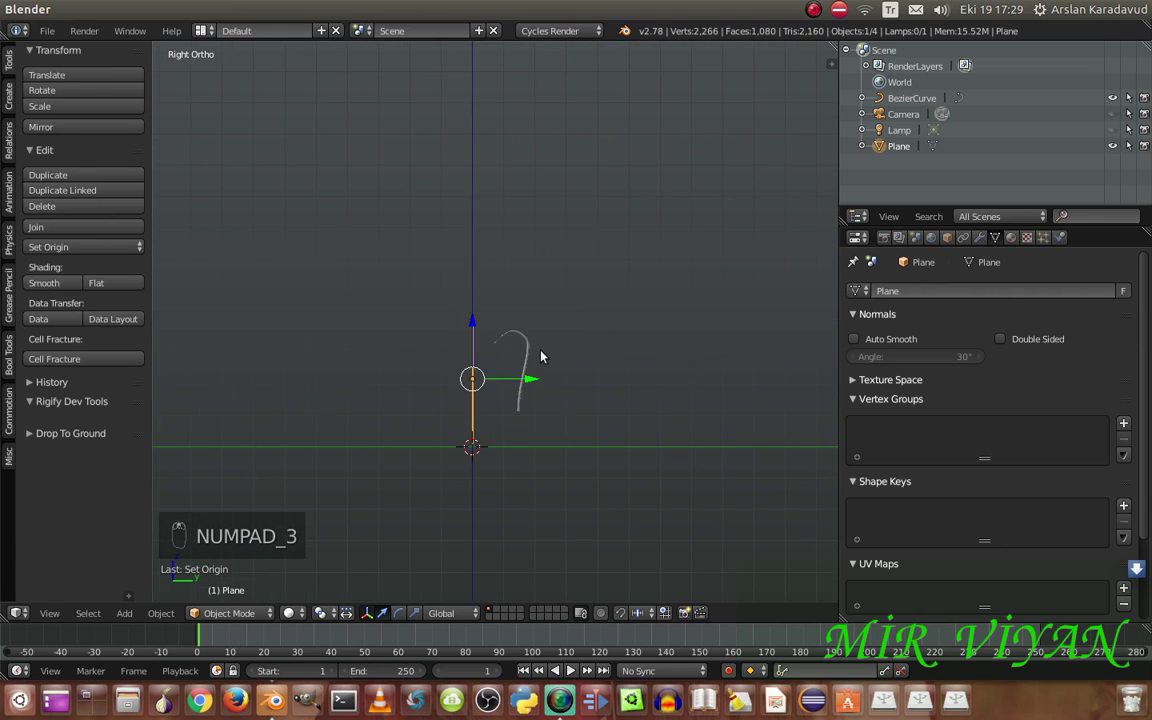
Keyframe the hook curve's location at frame 1 and its moved position at frame 30
{"action": "key", "text": "t"}
{"action": "right_click", "coordinate": [459, 355]}
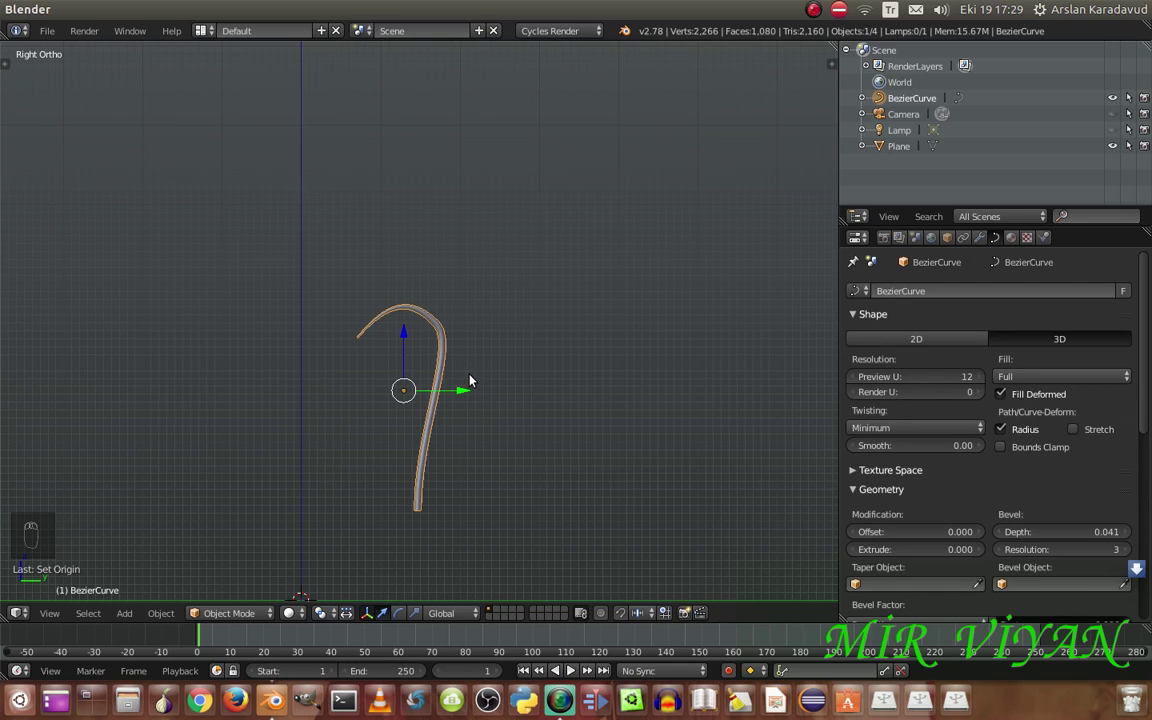
{"action": "key", "text": "i"}
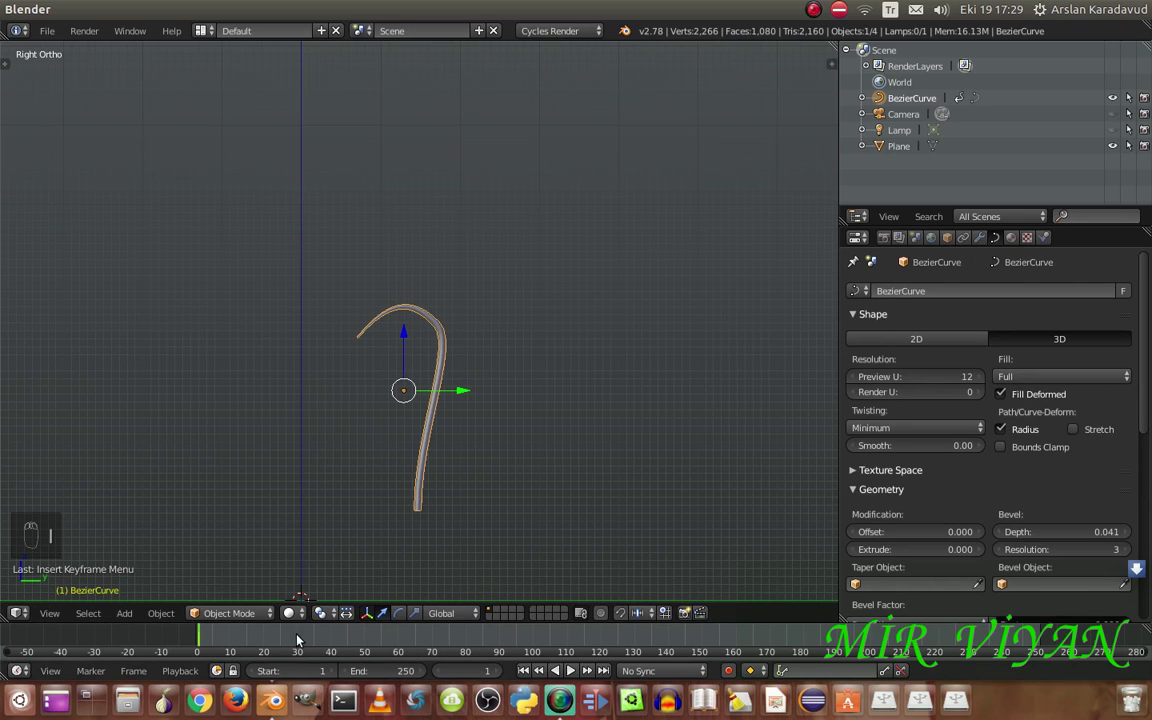
{"action": "left_click", "coordinate": [299, 642]}
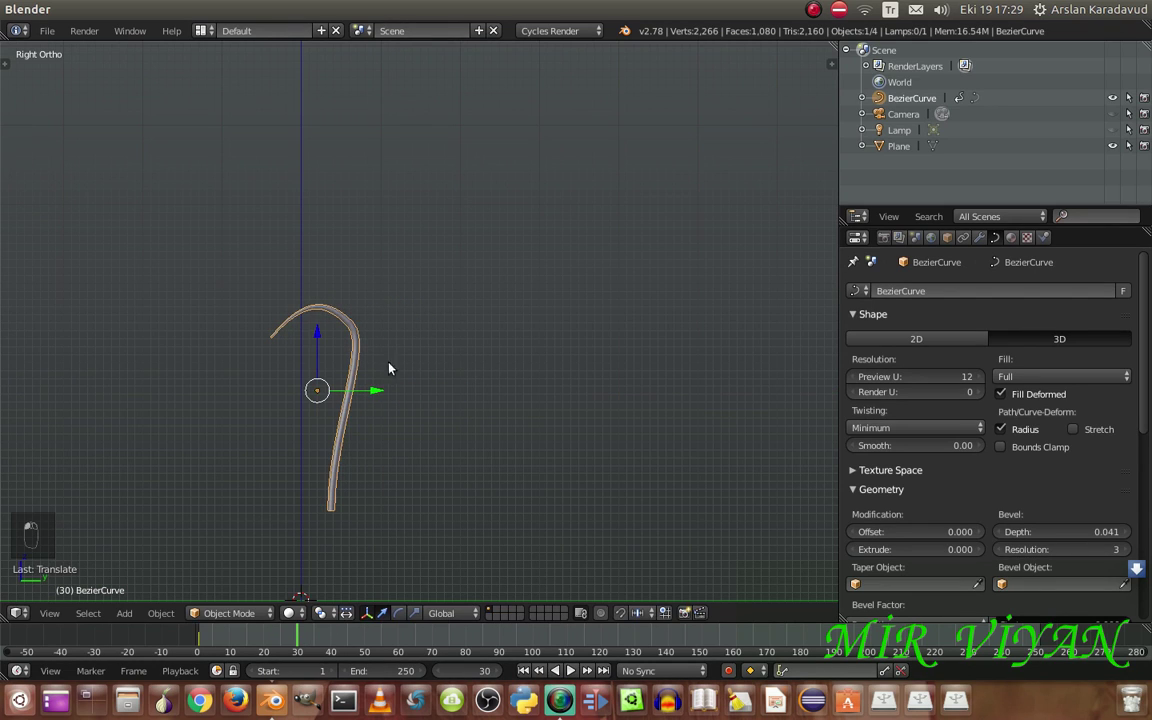
{"action": "key", "text": "i"}
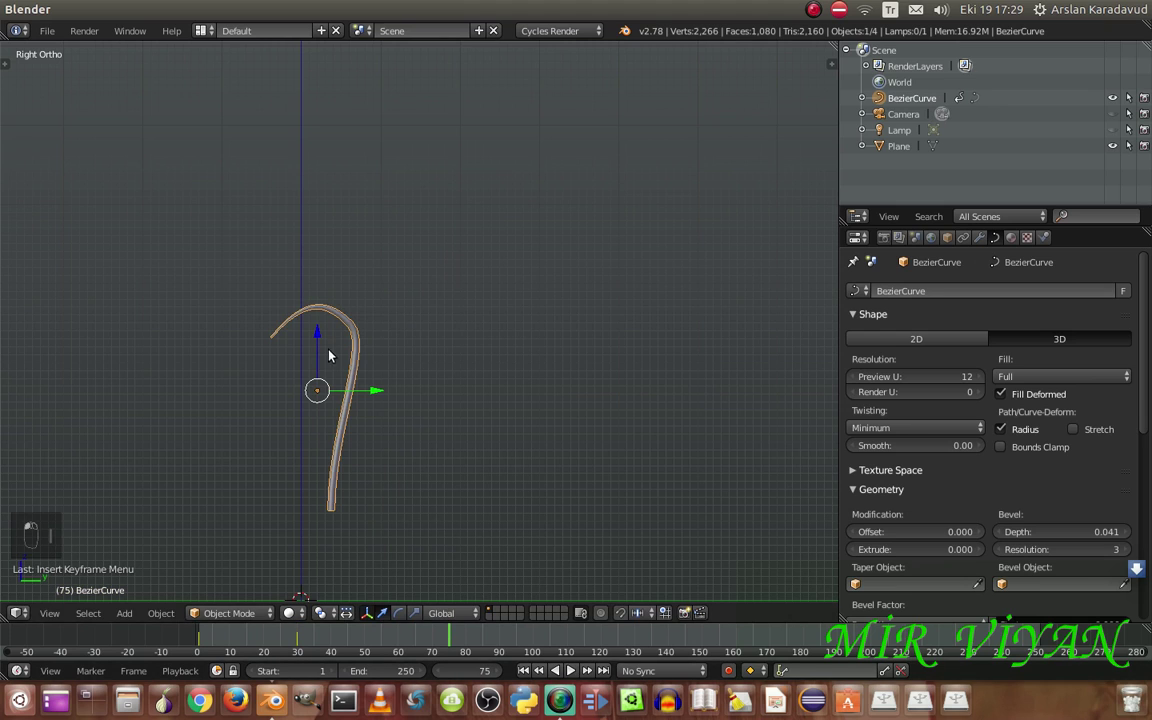
Key further curve positions at frames 75 and later as it slides down the plane
{"action": "key", "text": "i"}
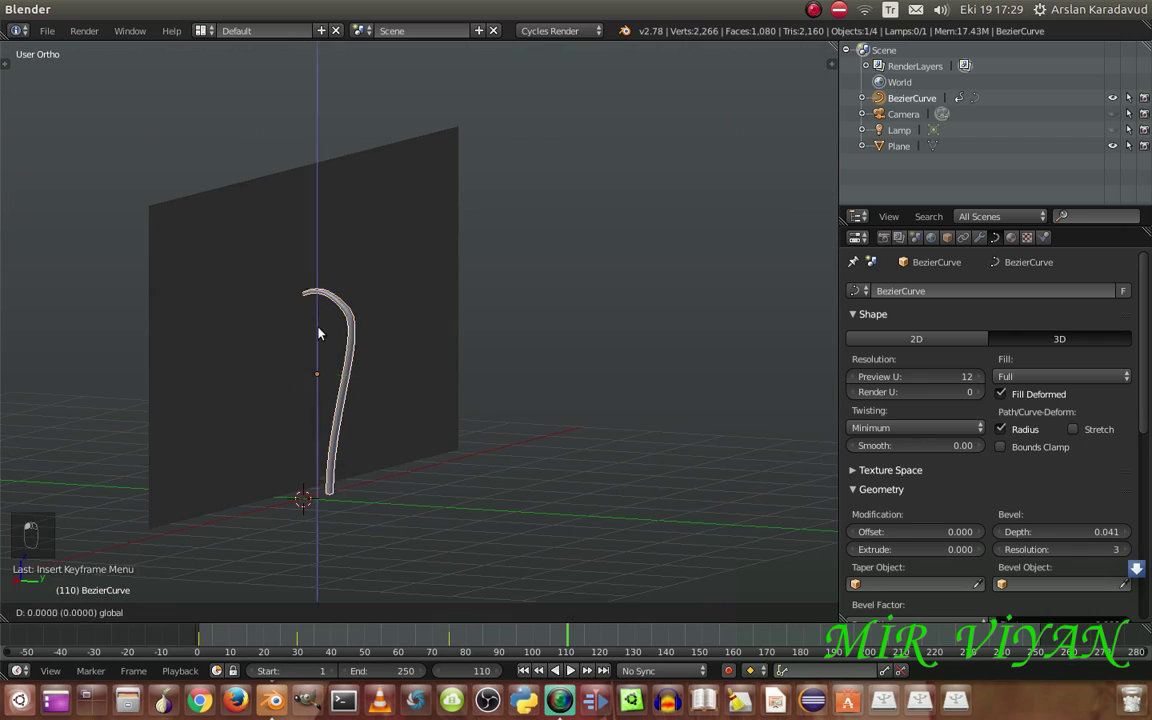
{"action": "key", "text": "i"}
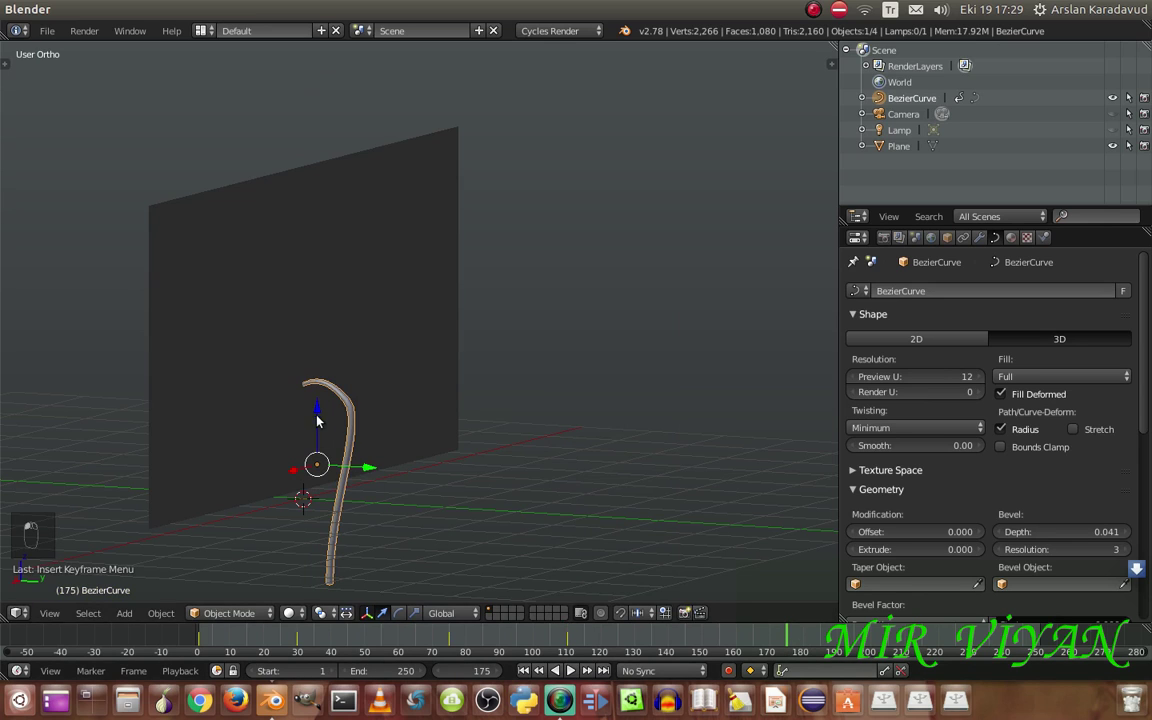
{"action": "right_click", "coordinate": [342, 532]}
Key the curve out of view at frame 200 and set the animation end to frame 200
{"action": "key", "text": "i"}
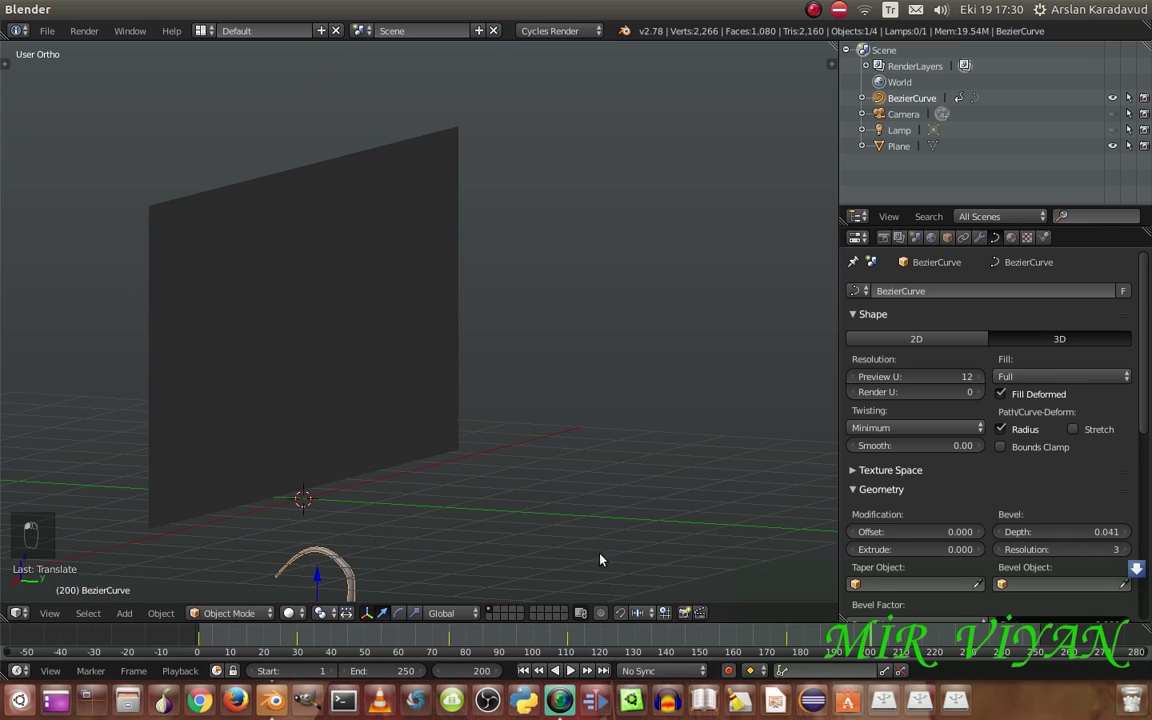
{"action": "key", "text": "i"}
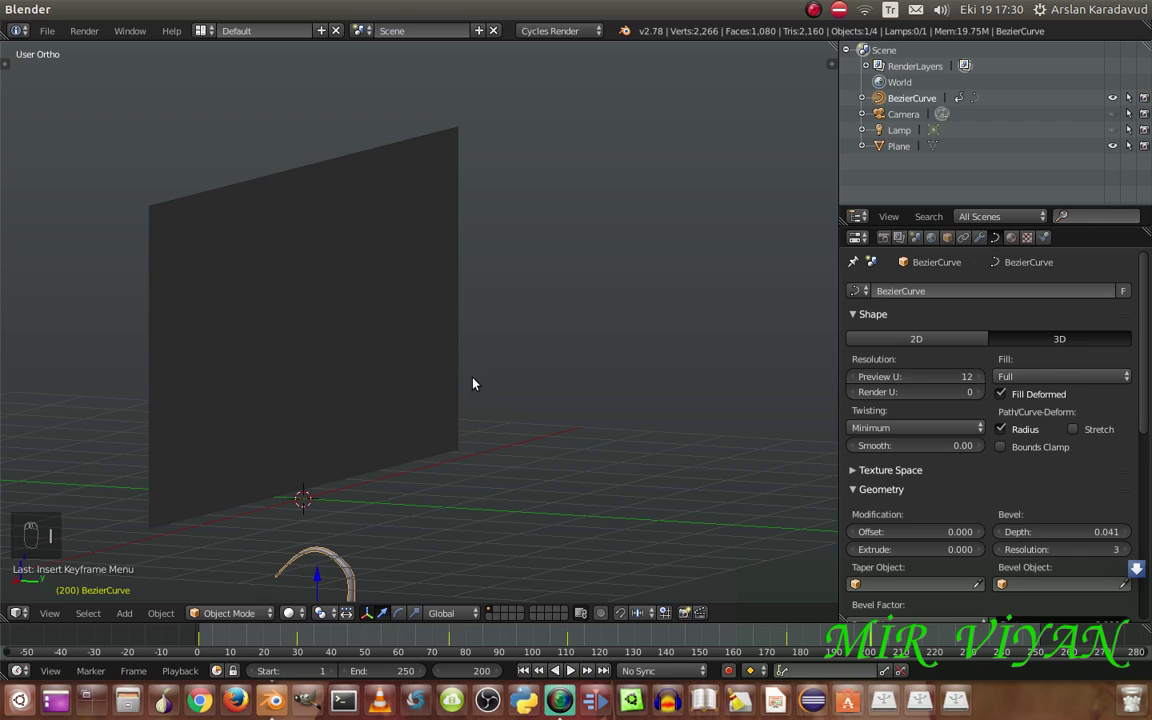
{"action": "key", "text": "ctrl+z"}
{"action": "key", "text": "i"}
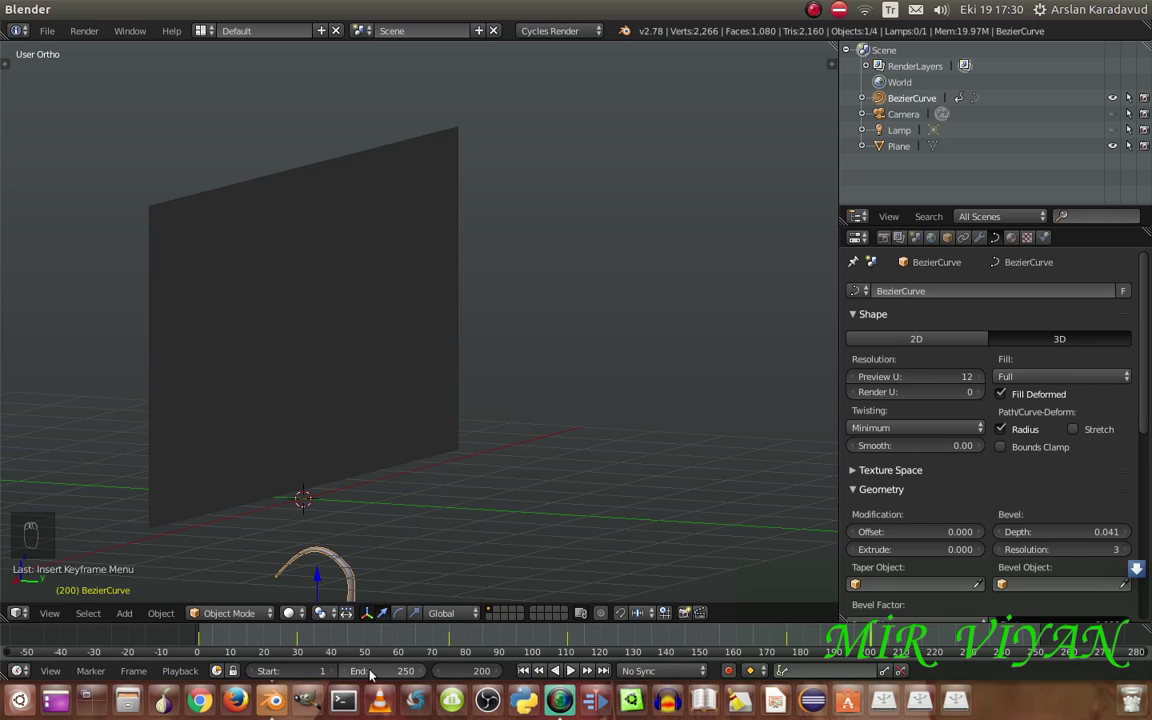
Rewind to frame 1, convert the hook curve to a mesh and face the plane in the view
{"action": "key", "text": "KP_0"}
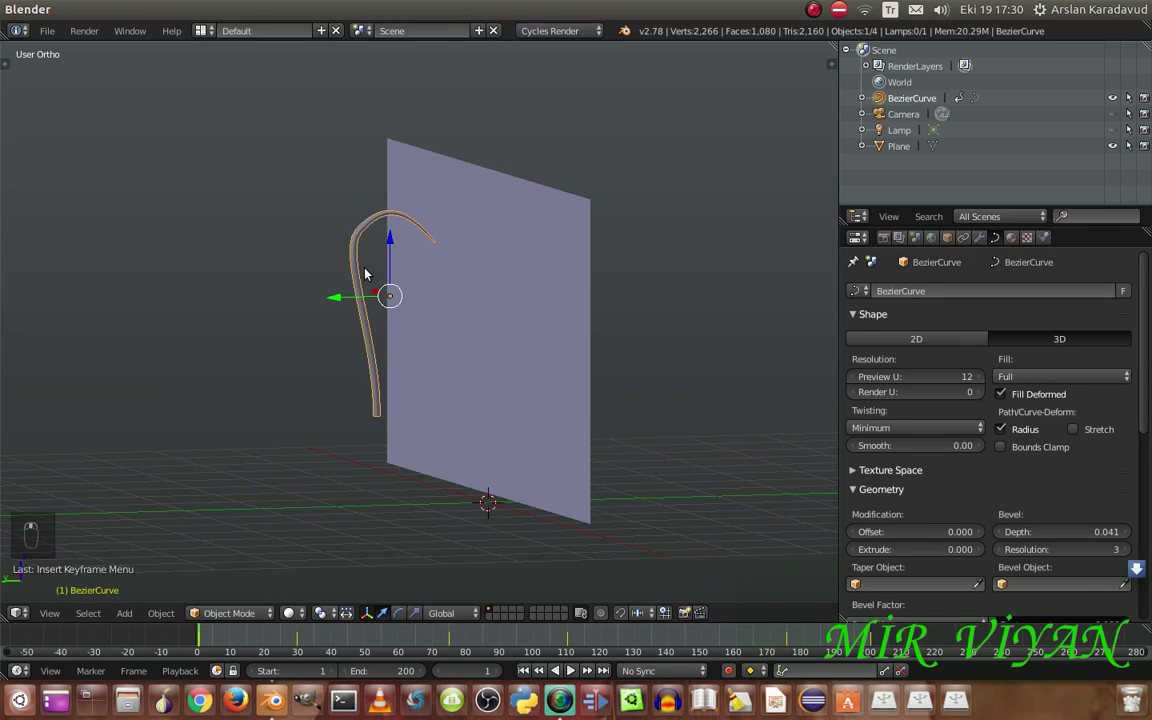
{"action": "key", "text": "alt+c"}
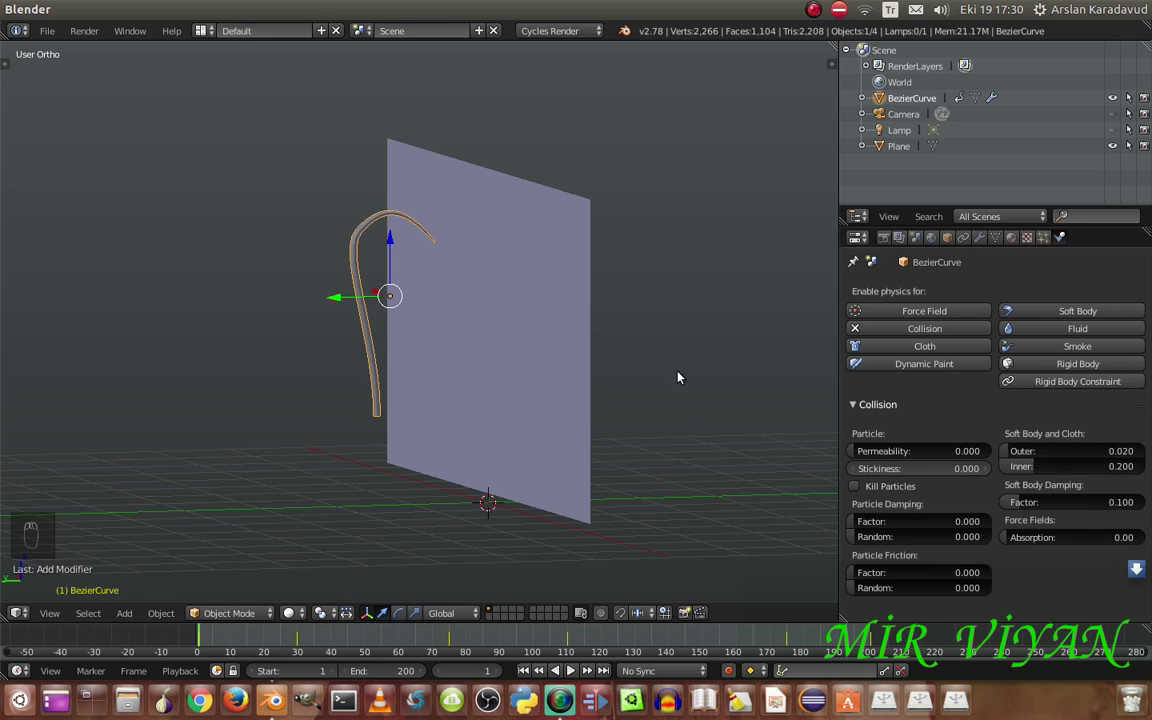
{"action": "left_click_drag", "start_coordinate": [525, 322], "coordinate": [801, 323]}
{"action": "middle_click", "coordinate": [46, 326]}
{"action": "middle_click", "coordinate": [52, 326]}
{"action": "middle_click", "coordinate": [48, 312]}
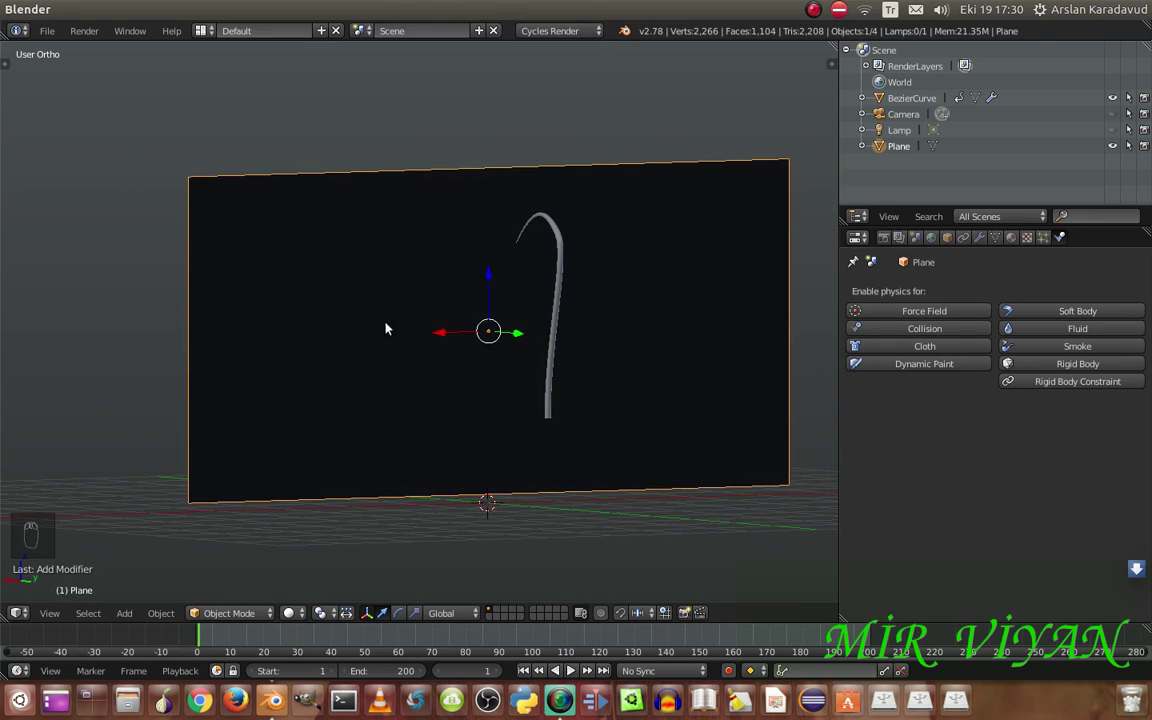
{"action": "key", "text": "Tab"}
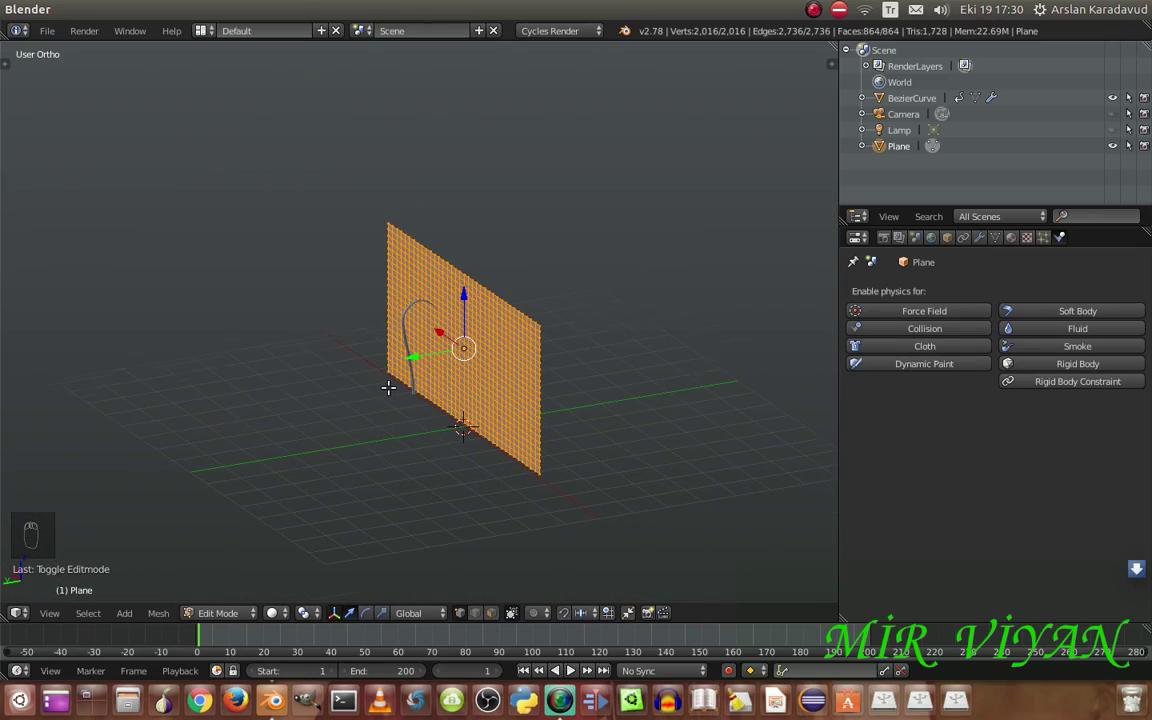
{"action": "key", "text": "space"}
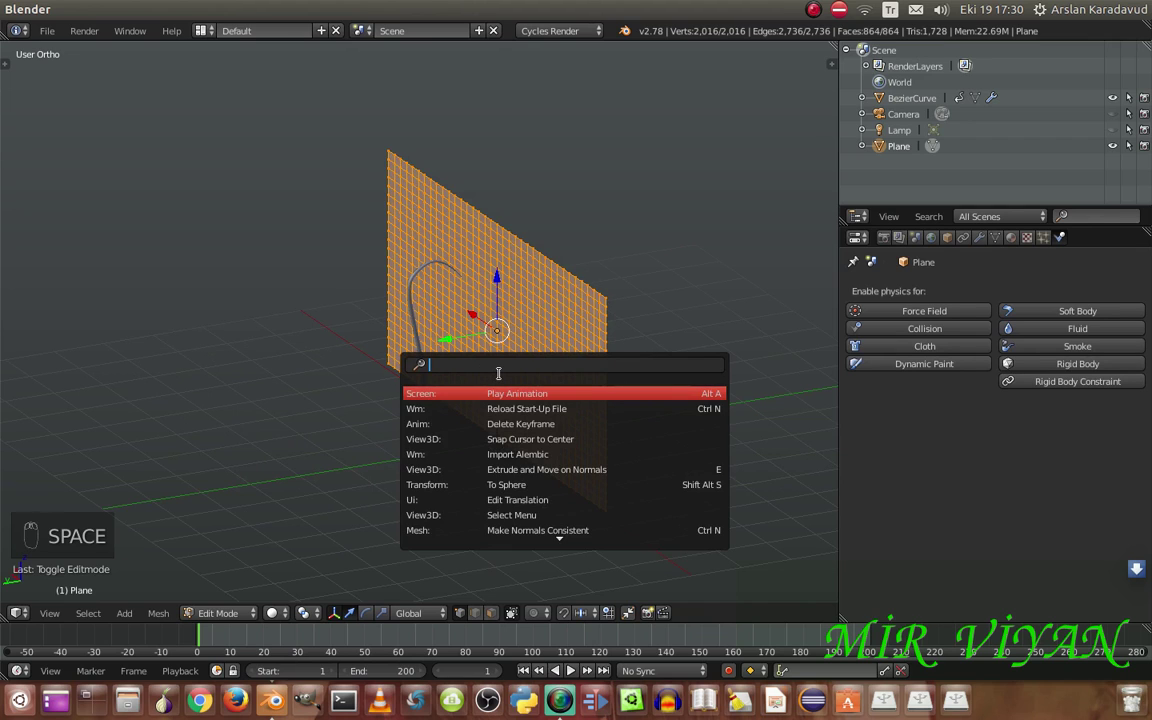
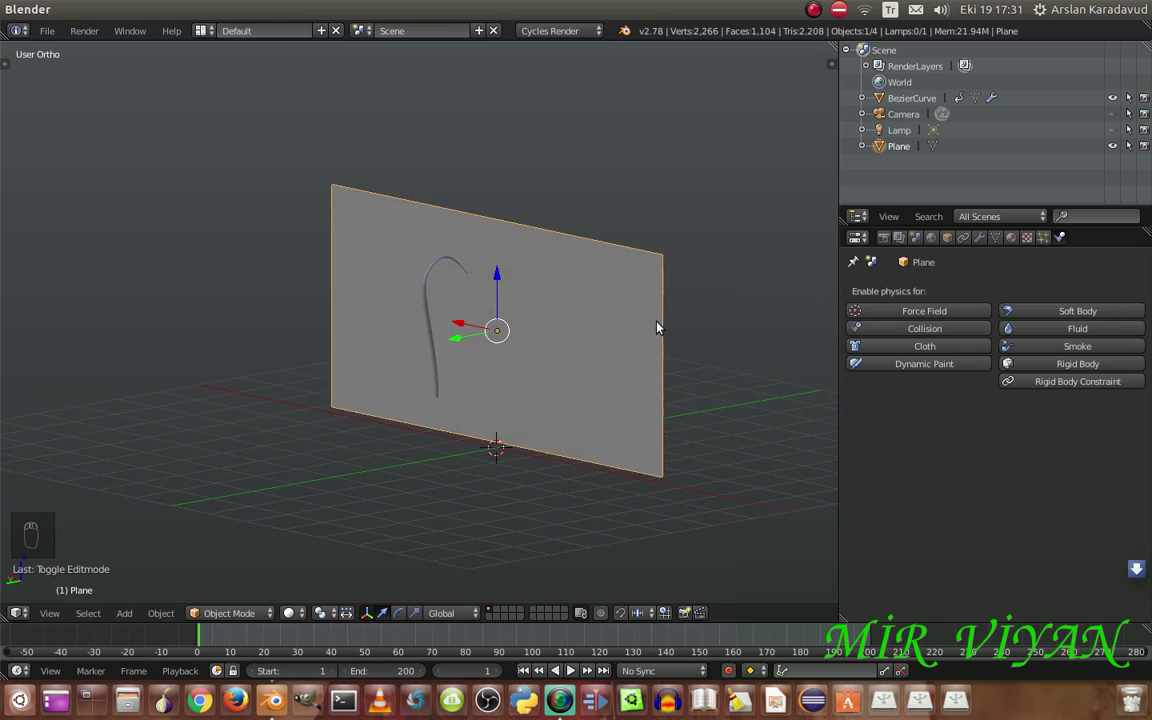
Edit the plane's mesh, nudge the top-left strip and view the plane from the back
{"action": "key", "text": "Tab"}
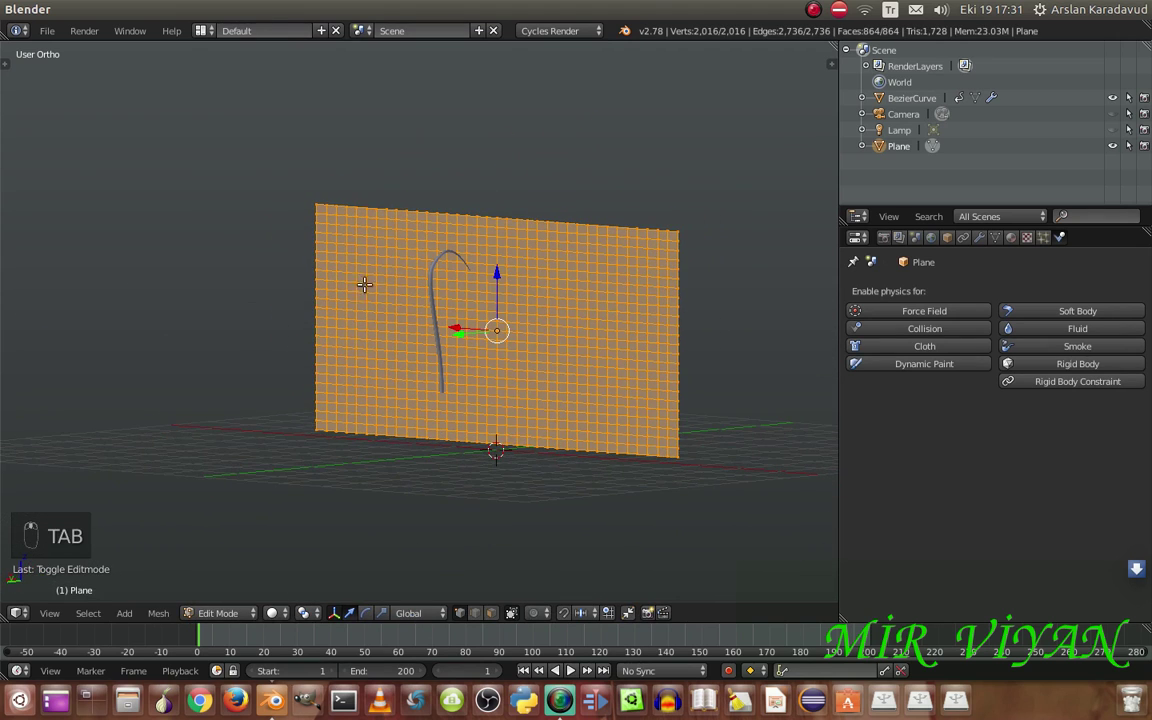
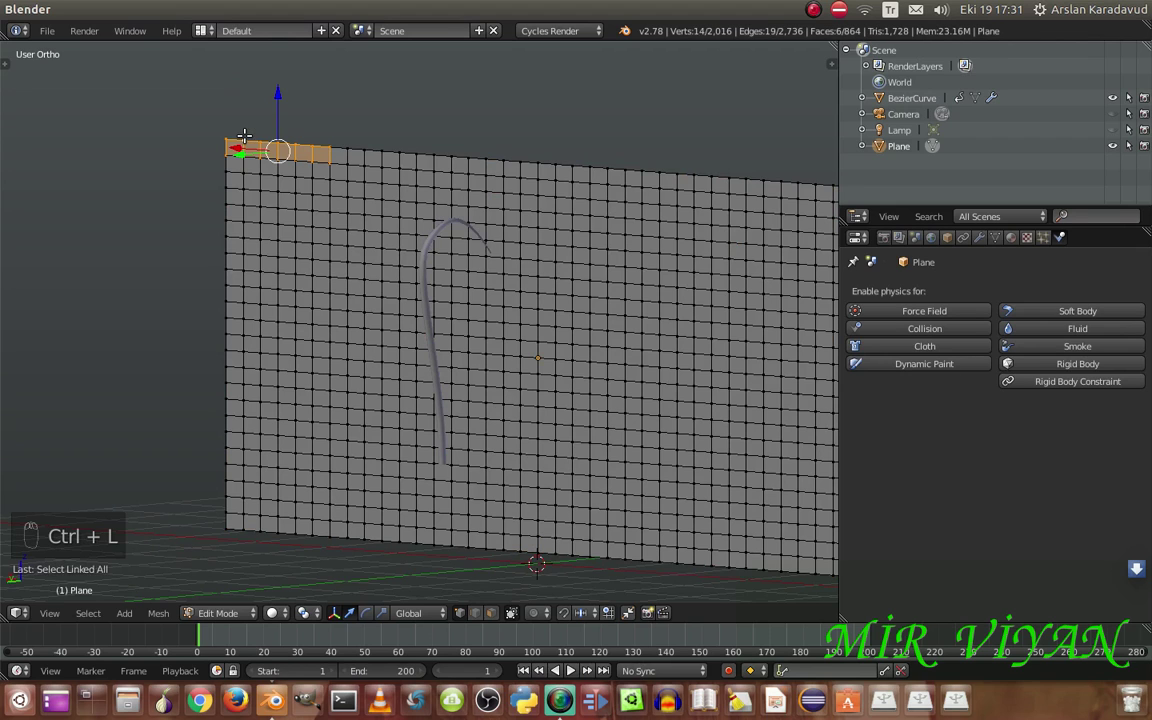
{"action": "key", "text": "g"}
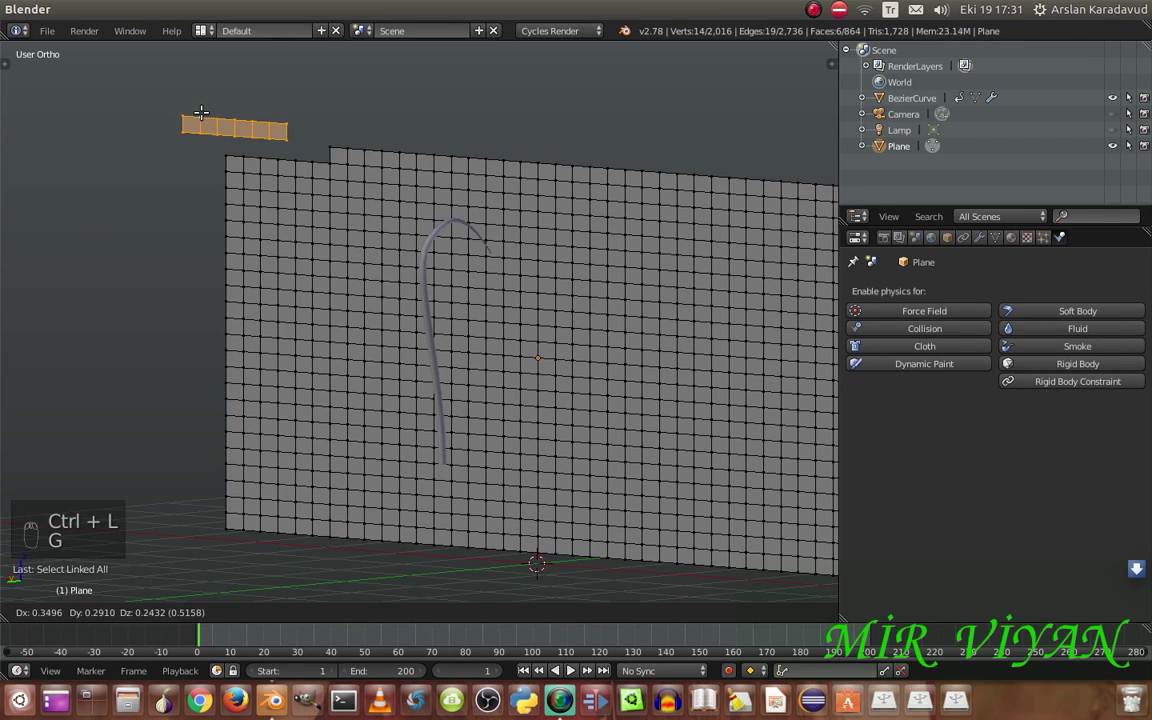
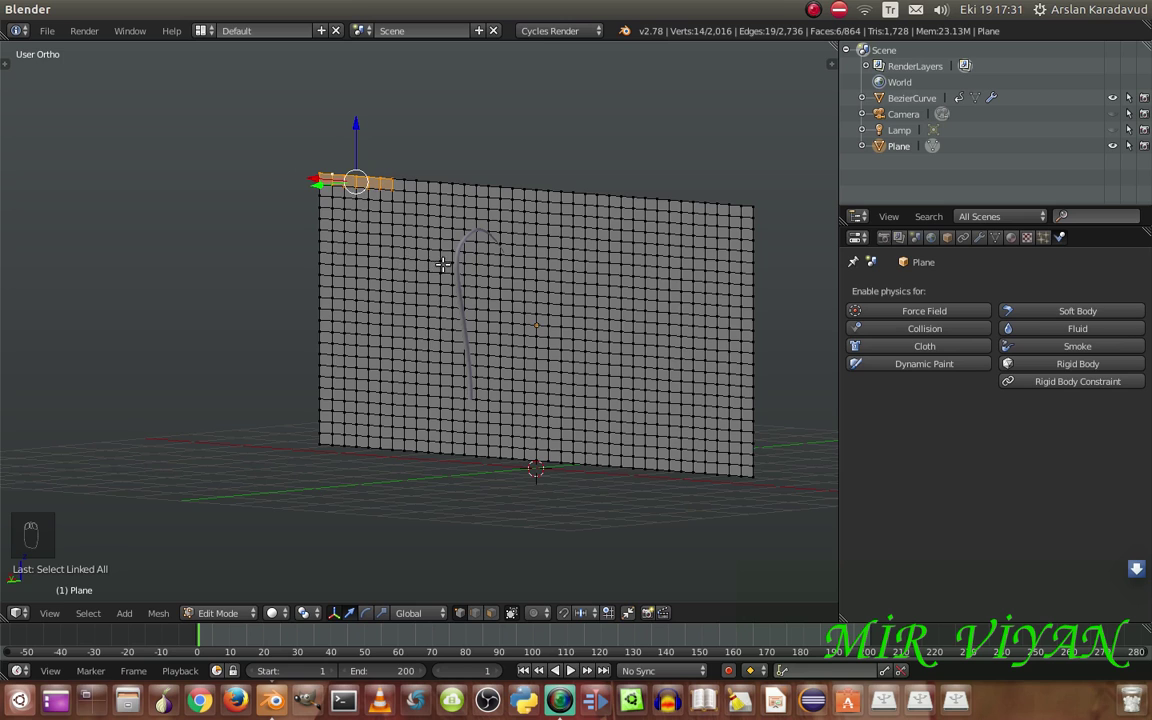
{"action": "key", "text": "KP_1"}
{"action": "key", "text": "KP_3"}
{"action": "key", "text": "KP_1"}
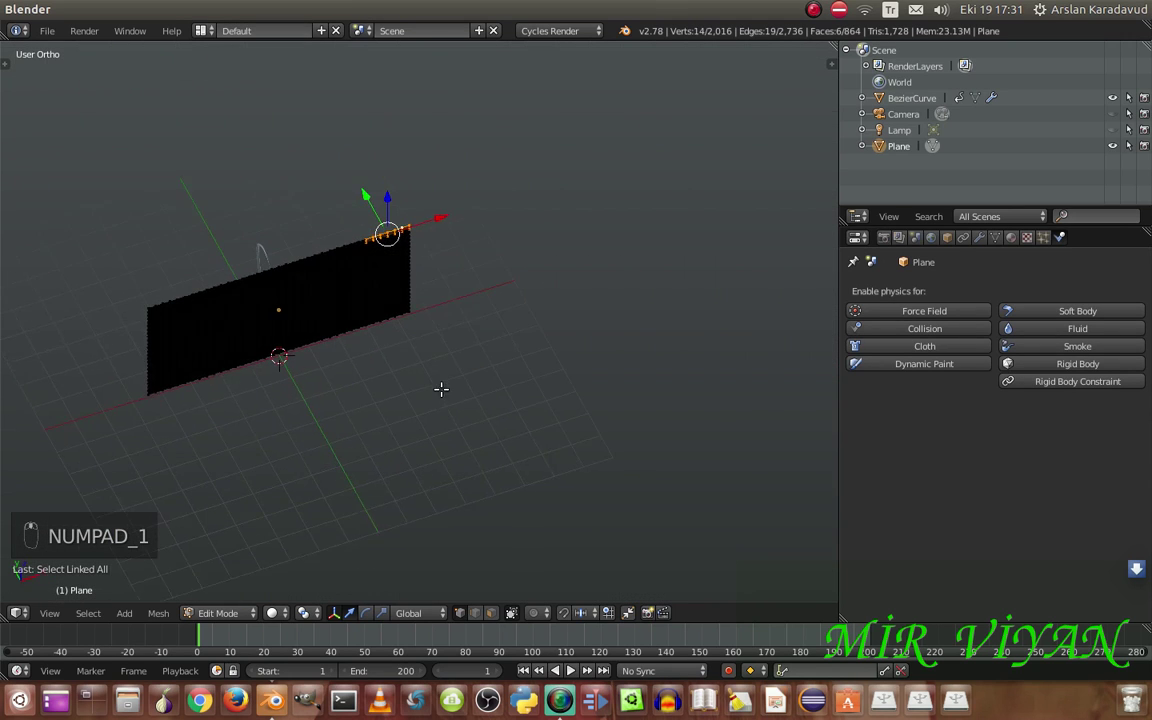
{"action": "key", "text": "ctrl+KP_1"}
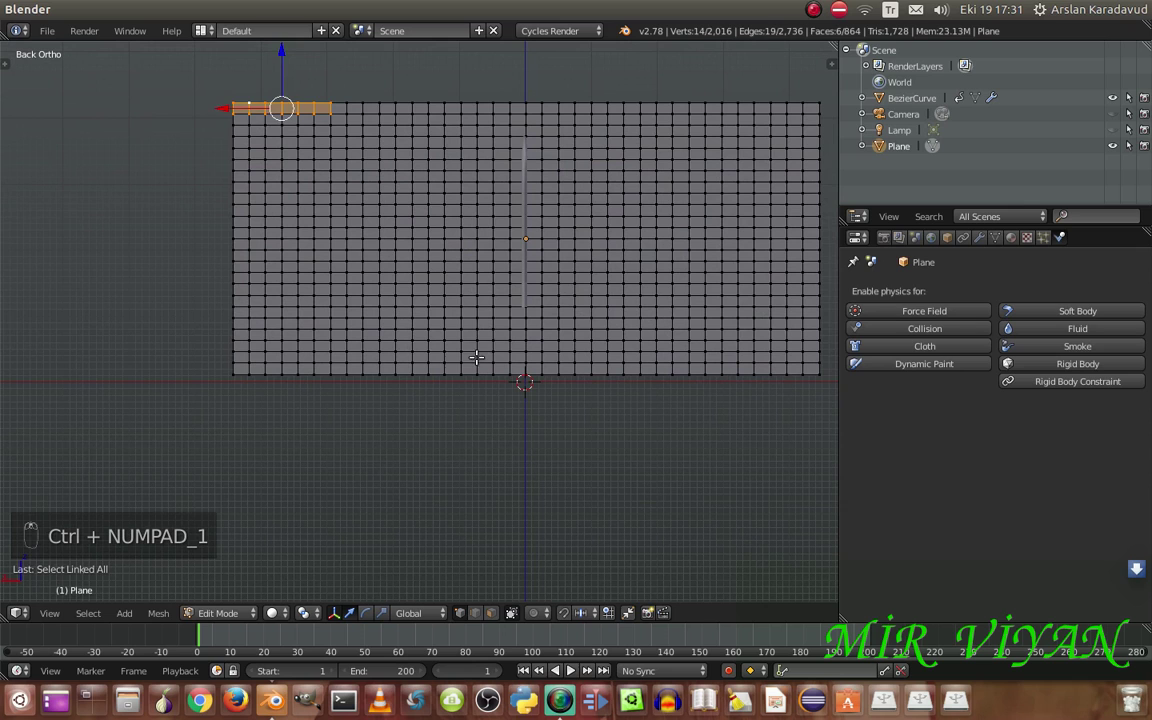
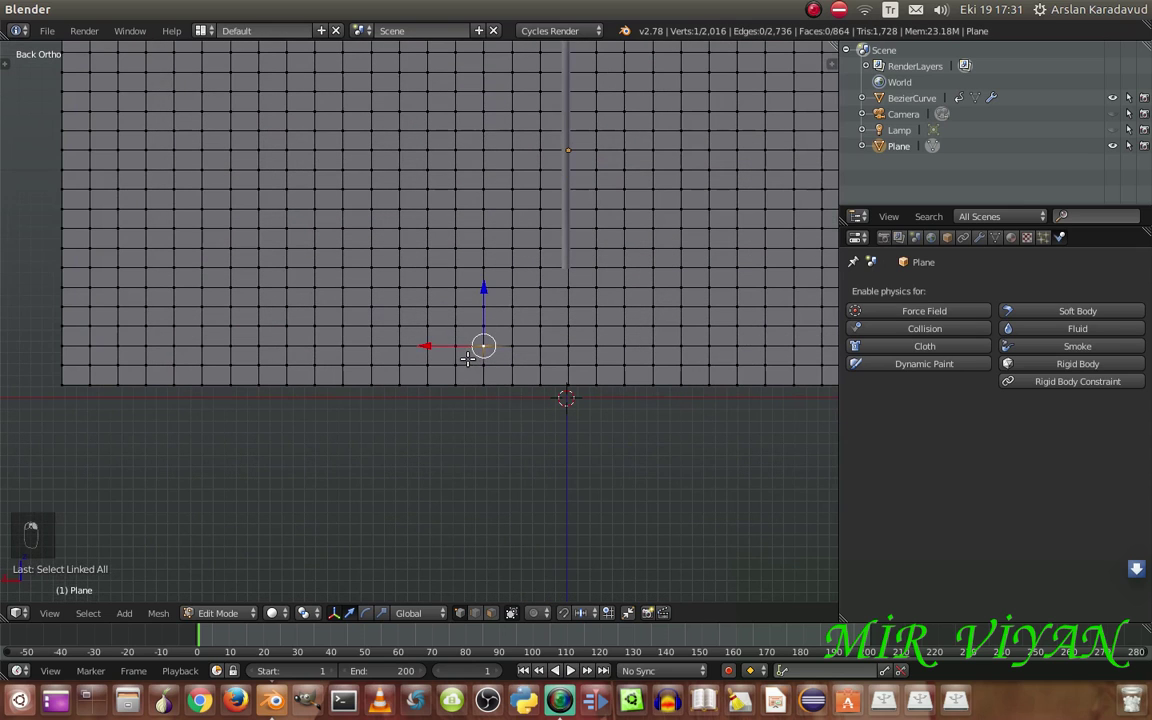
Pick scattered individual edges along diagonal stepped lines, undoing a stray move
{"action": "key", "text": "c"}
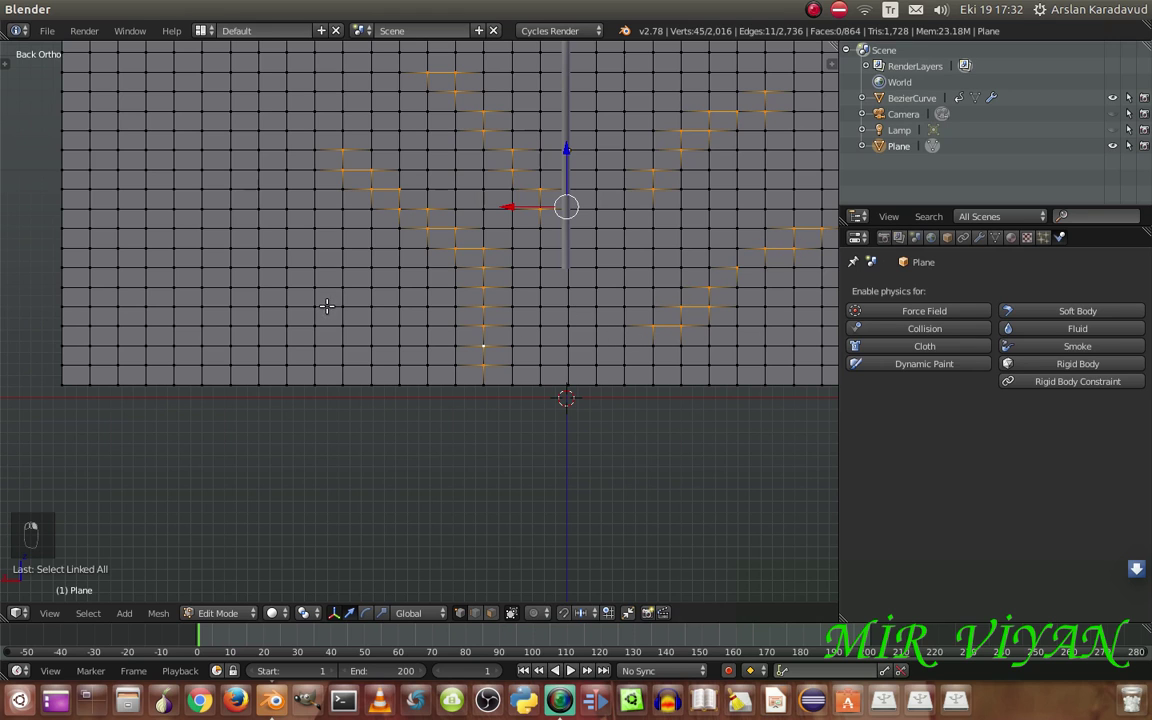
{"action": "key", "text": "v"}
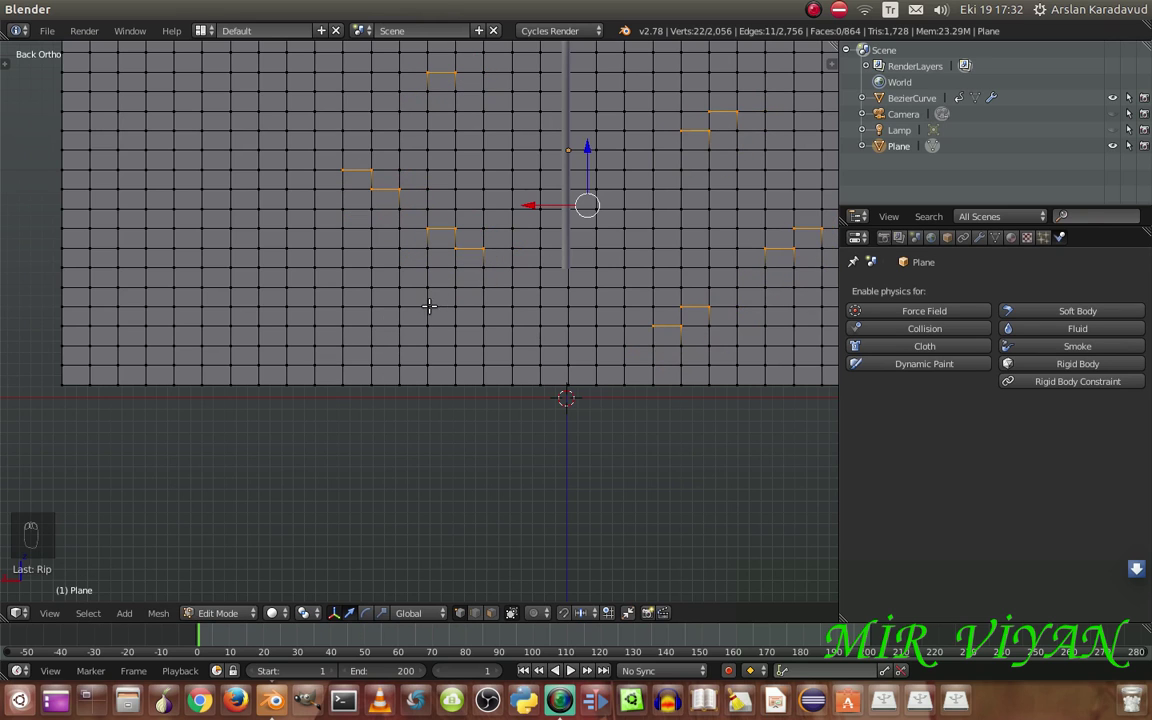
{"action": "key", "text": "ctrl+z"}
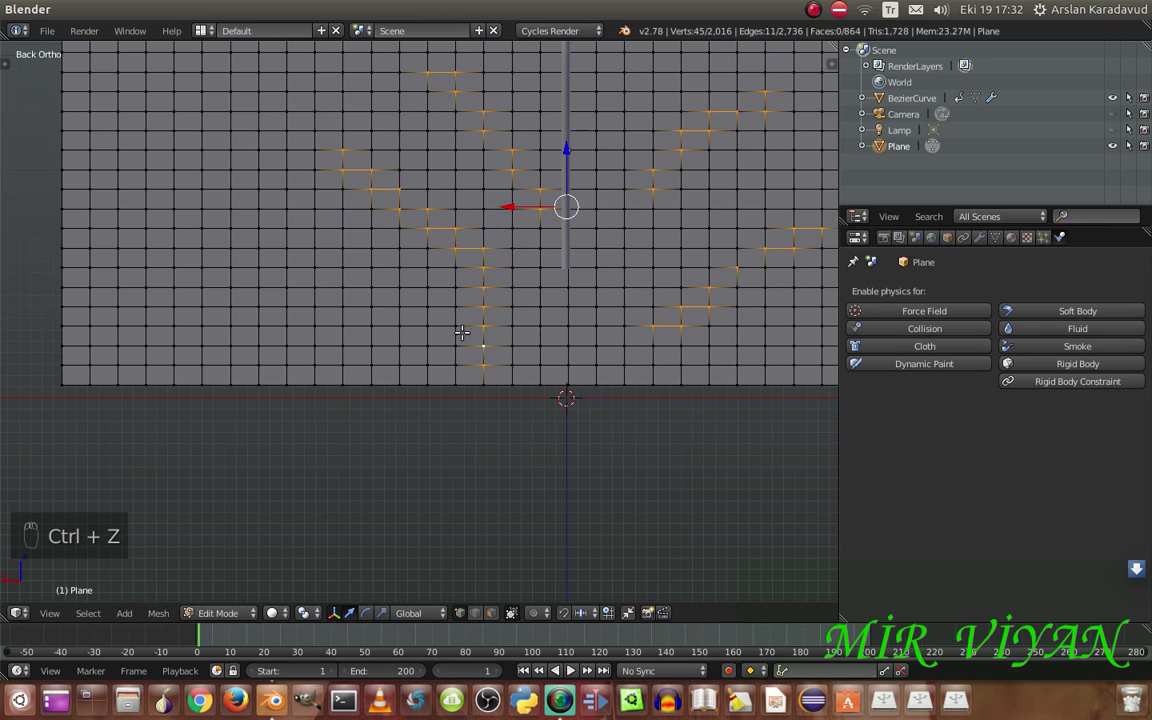
Clear the selection so the whole 864-face plane shows unselected
{"action": "key", "text": "a"}
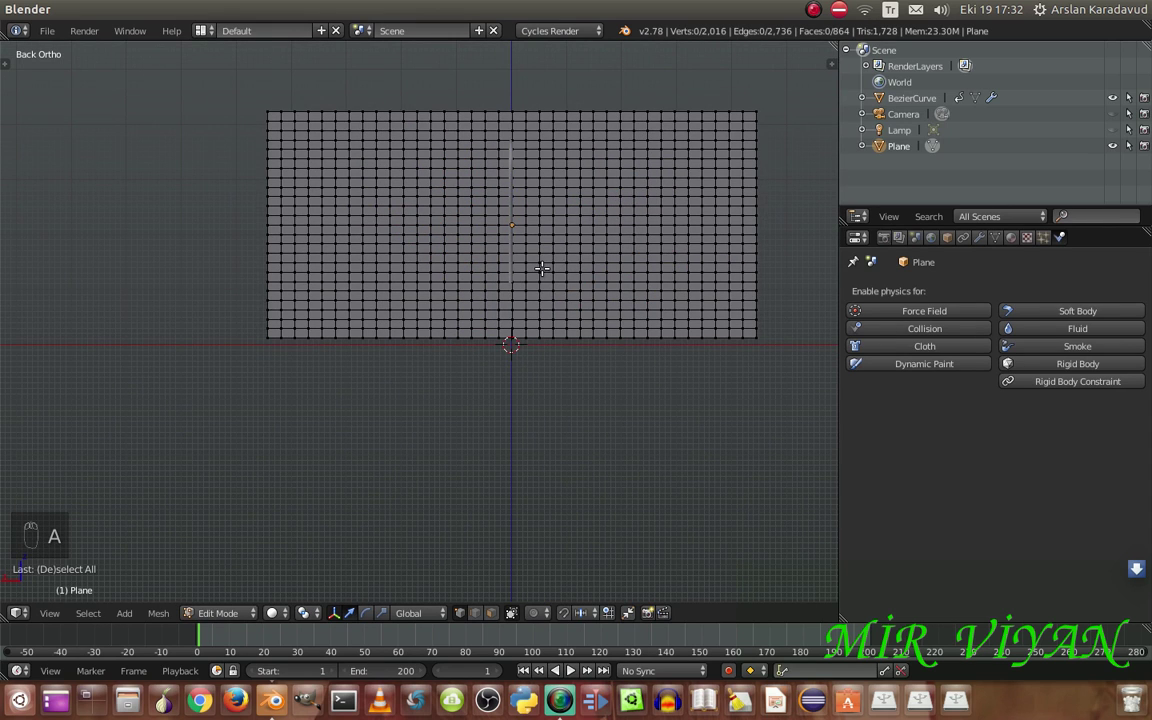
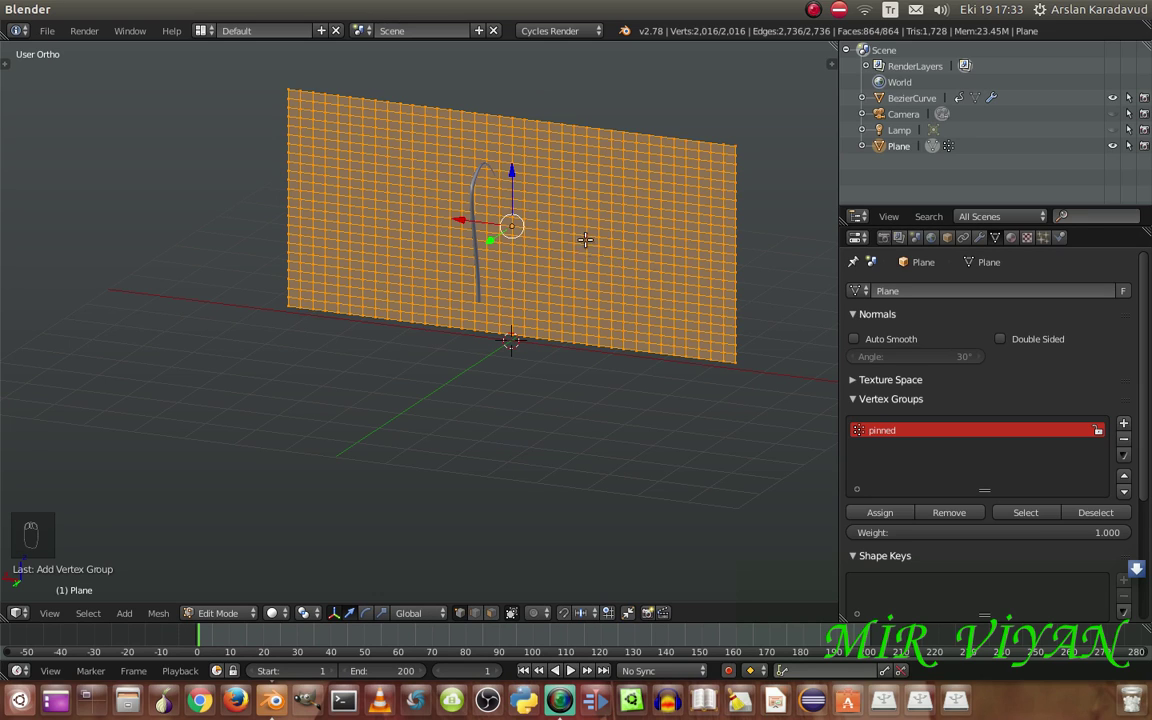
Return to Object Mode and give the plane cloth physics pinned to the pinned group
{"action": "key", "text": "Tab"}
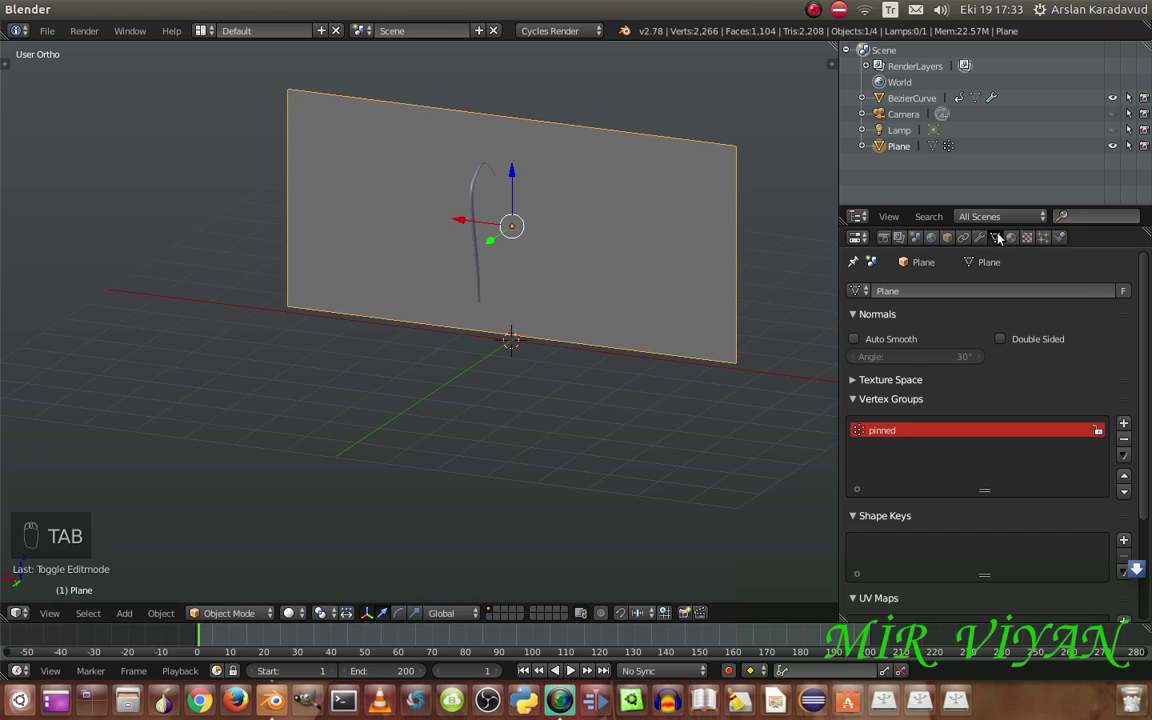
{"action": "left_click_drag", "start_coordinate": [1067, 236], "coordinate": [898, 503]}
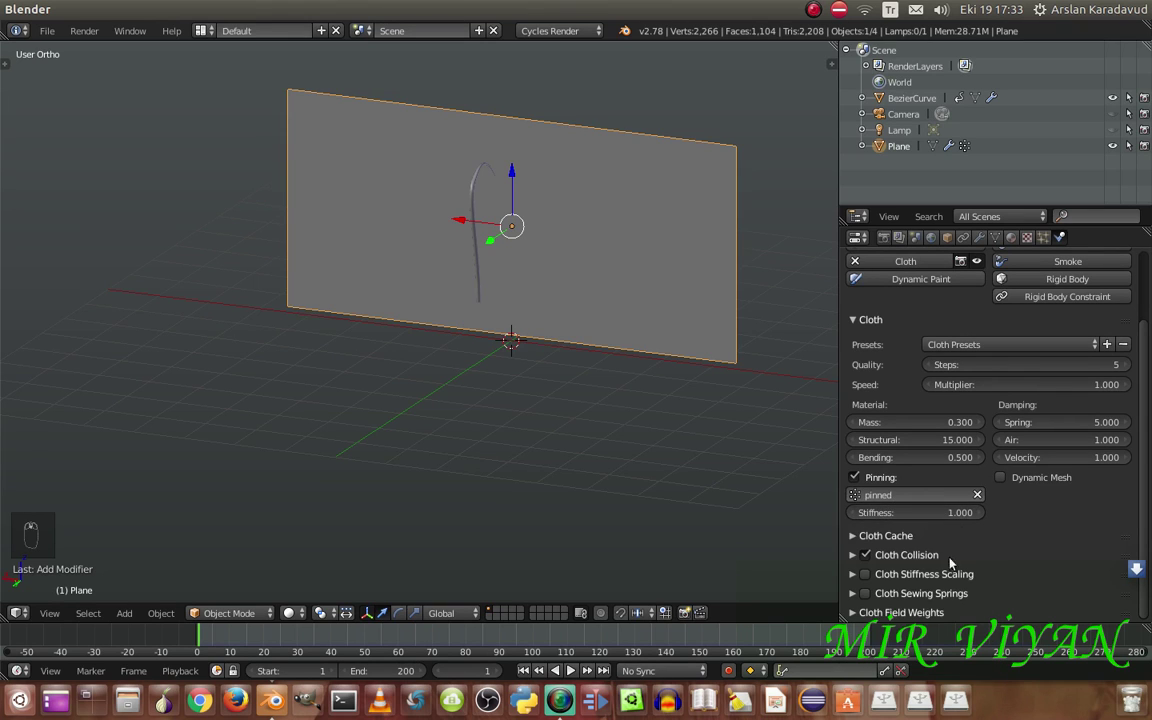
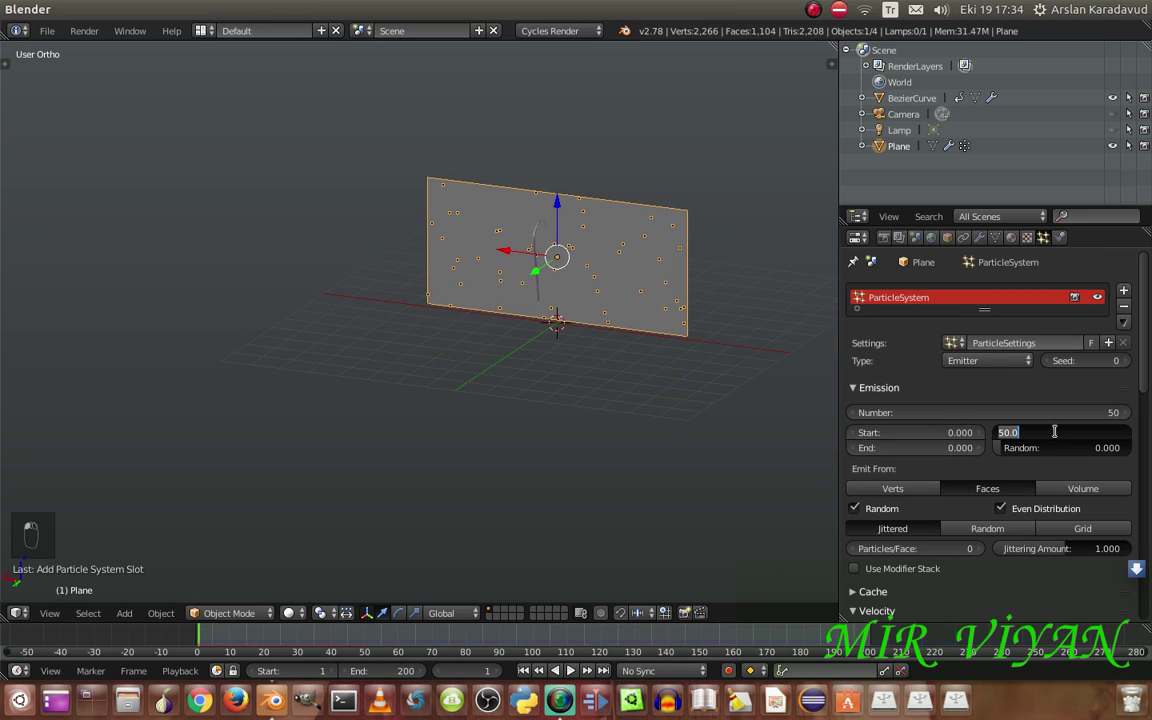
Attach a 50-particle emitter system from volume with random distribution and lifetime 100
{"action": "key", "text": "KP_0"}
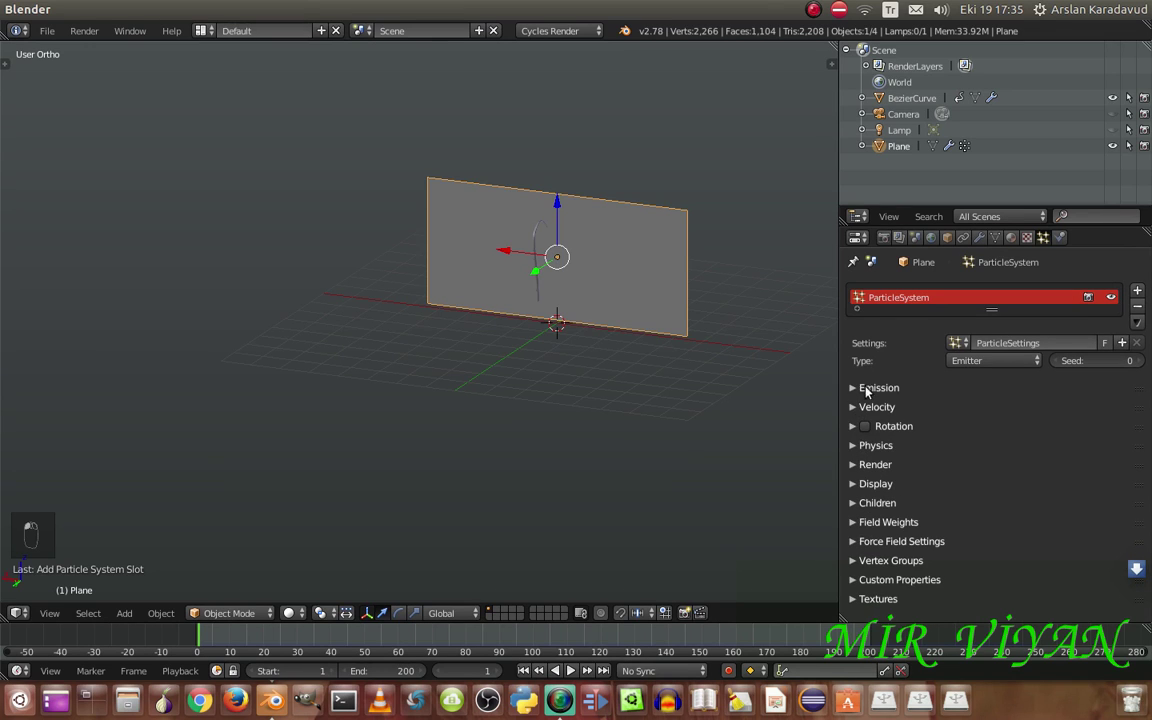
Add an Explode modifier to the plane and move it above Cloth
{"action": "left_click_drag", "start_coordinate": [853, 392], "coordinate": [979, 241]}
{"action": "left_click_drag", "start_coordinate": [983, 239], "coordinate": [1074, 386]}
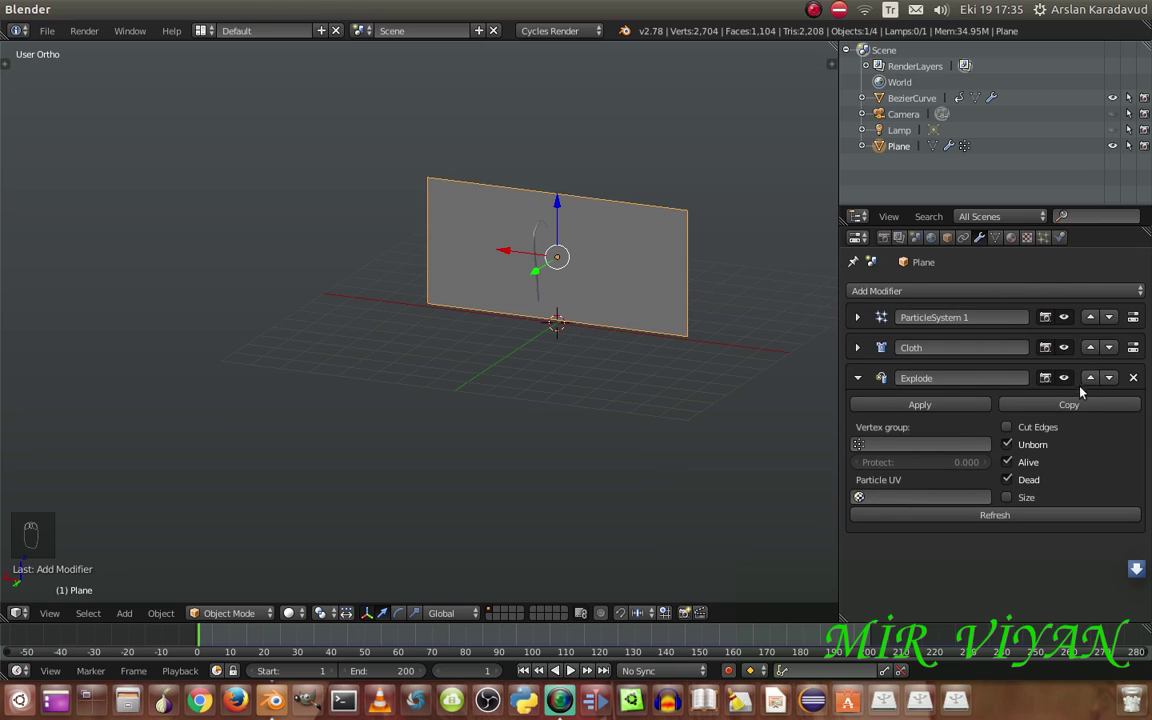
{"action": "left_click_drag", "start_coordinate": [1102, 383], "coordinate": [855, 352]}
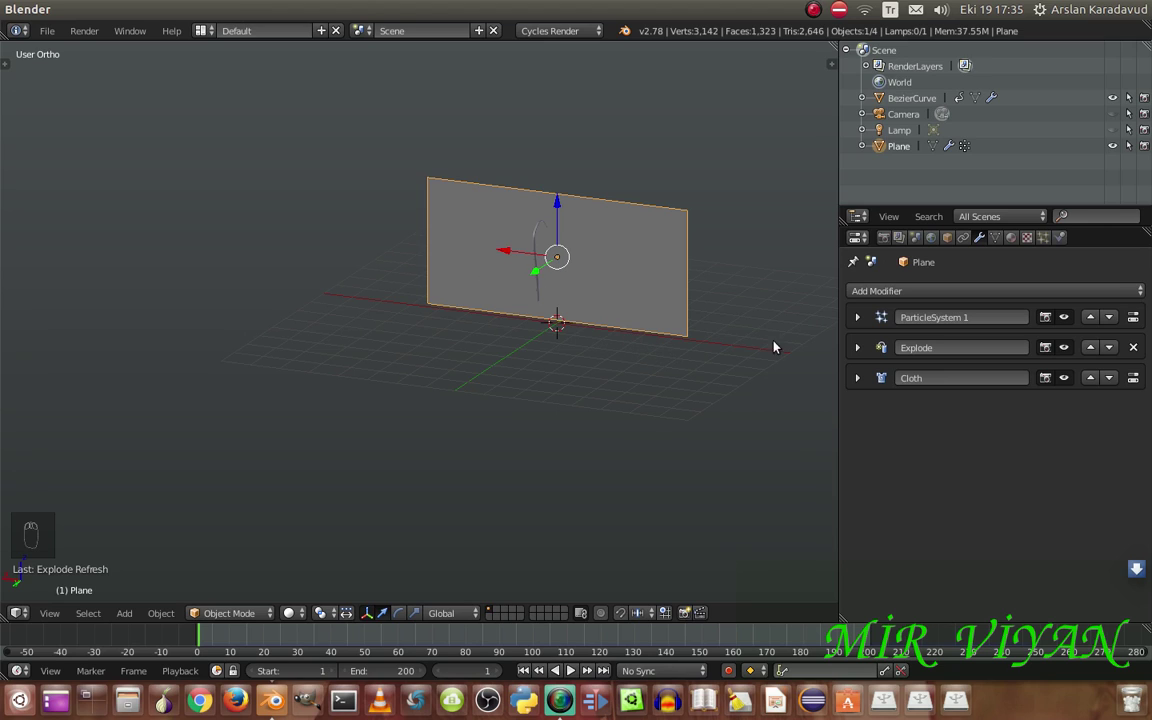
Add a Vertex Weight Proximity above Cloth on pinned, targeting BezierCurve with smooth falloff
{"action": "left_click_drag", "start_coordinate": [938, 296], "coordinate": [744, 474]}
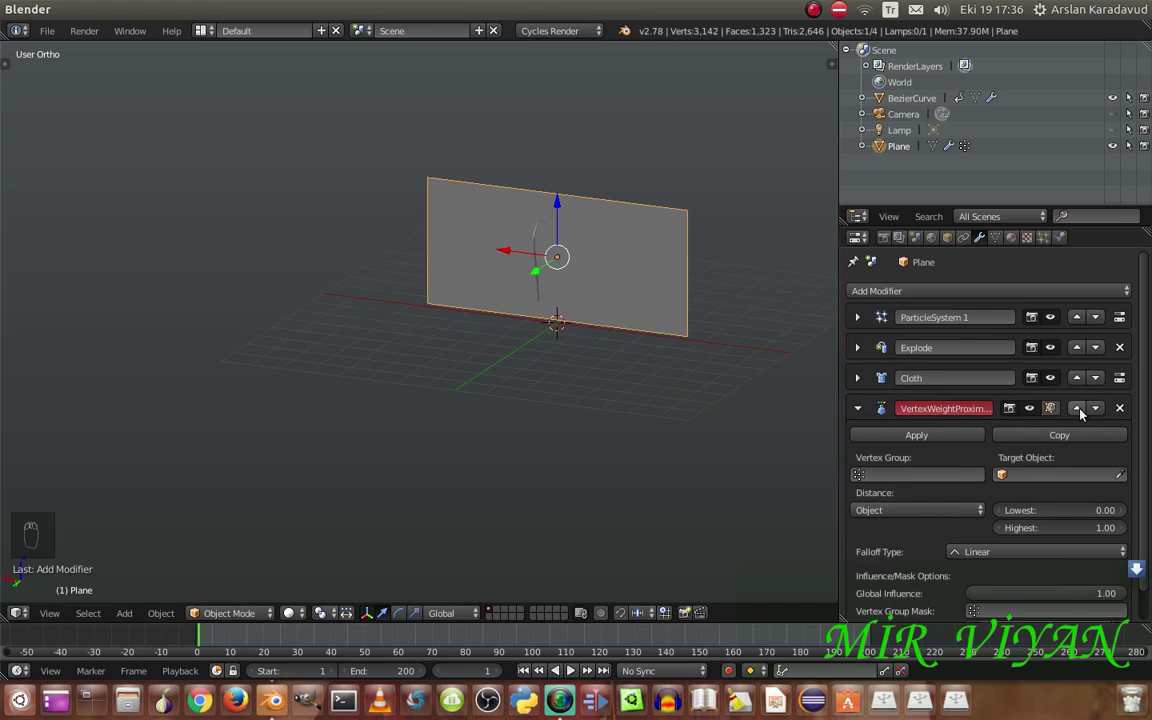
{"action": "left_click_drag", "start_coordinate": [1086, 414], "coordinate": [898, 408]}
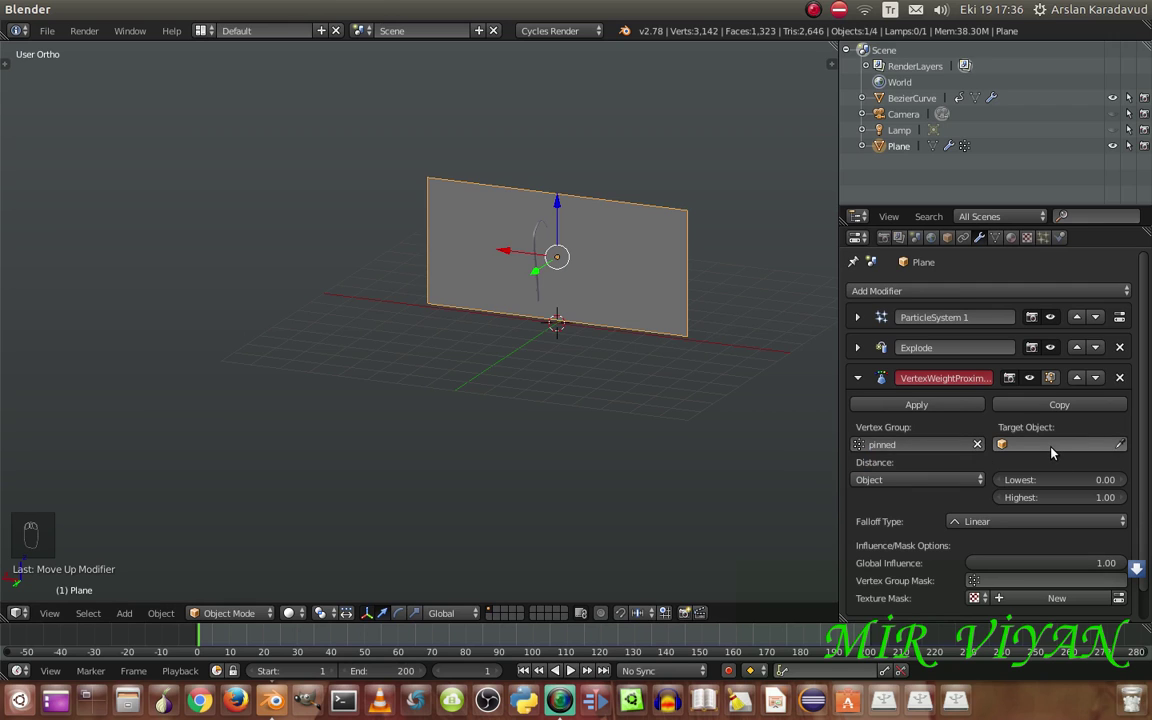
{"action": "left_click_drag", "start_coordinate": [1053, 451], "coordinate": [569, 383]}
{"action": "left_click_drag", "start_coordinate": [569, 383], "coordinate": [910, 485]}
{"action": "left_click_drag", "start_coordinate": [910, 485], "coordinate": [282, 618]}
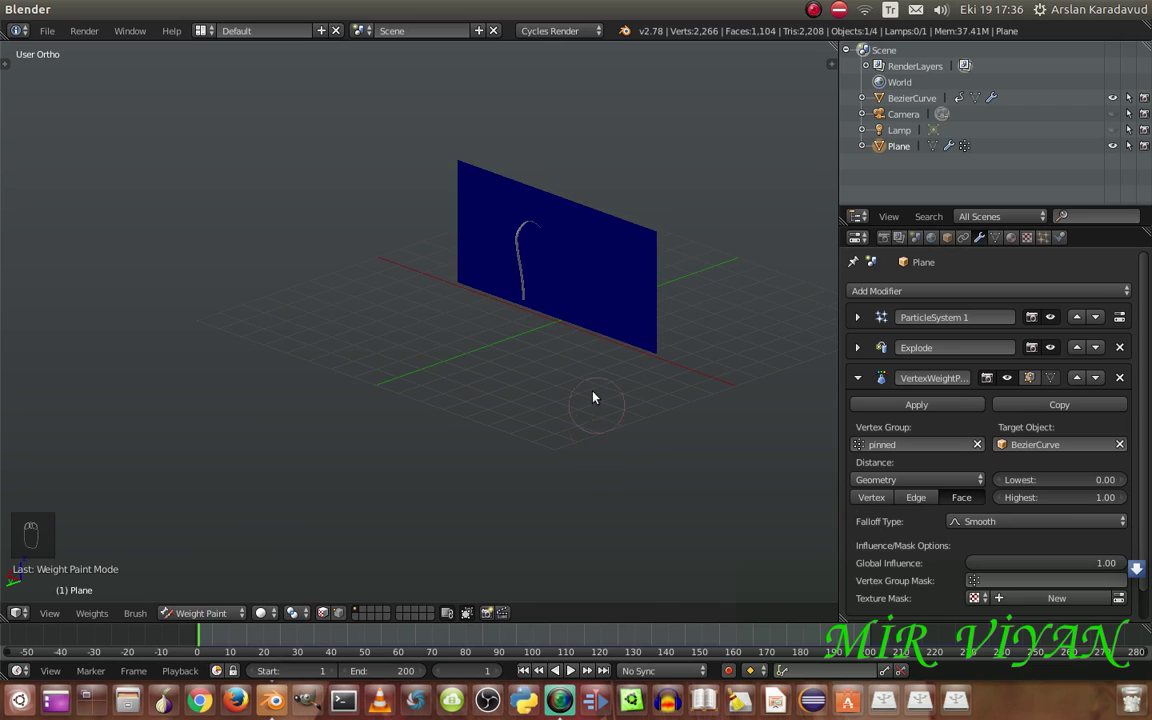
{"action": "left_click_drag", "start_coordinate": [599, 380], "coordinate": [573, 673]}
{"action": "left_click_drag", "start_coordinate": [573, 673], "coordinate": [573, 673]}
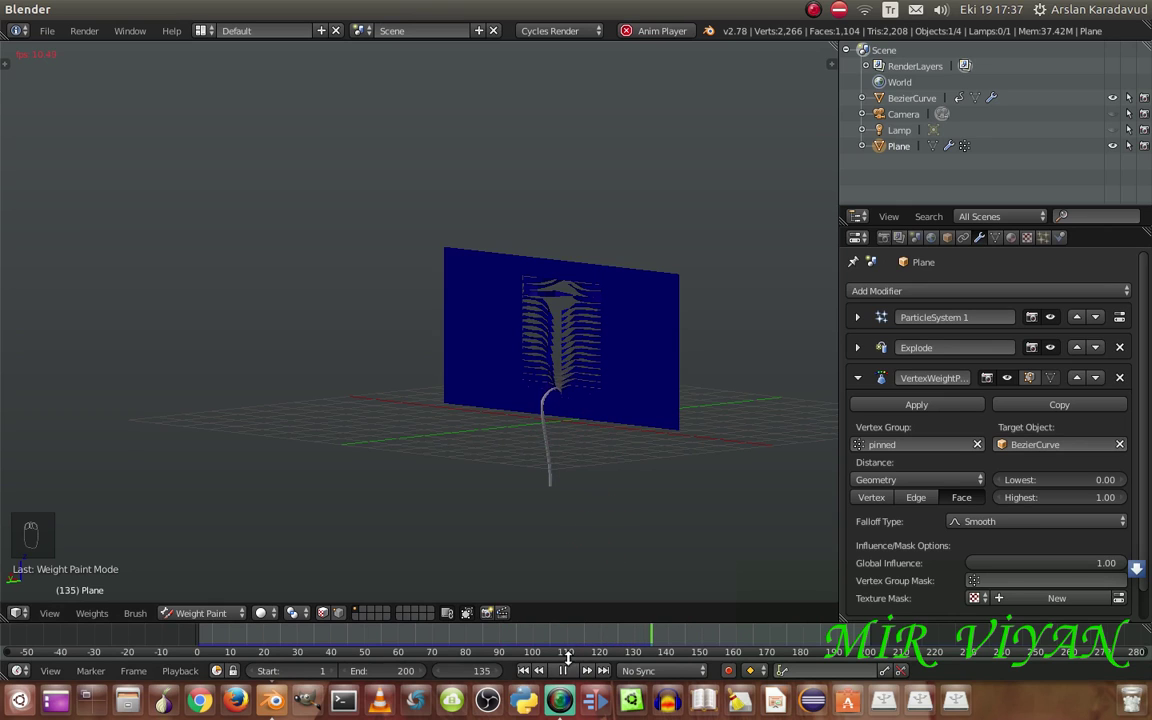
{"action": "left_click_drag", "start_coordinate": [573, 673], "coordinate": [583, 335]}
Assign all plane vertices to pinned at weight 1.0 and show them in Weight Paint
{"action": "key", "text": "Tab"}
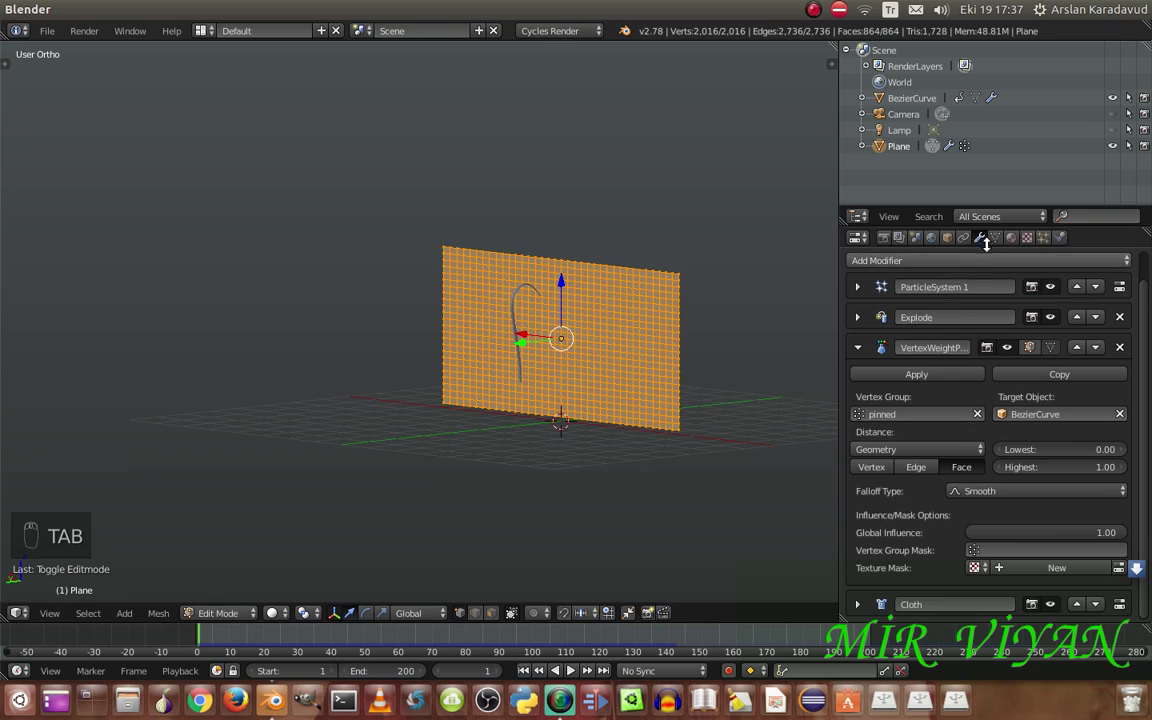
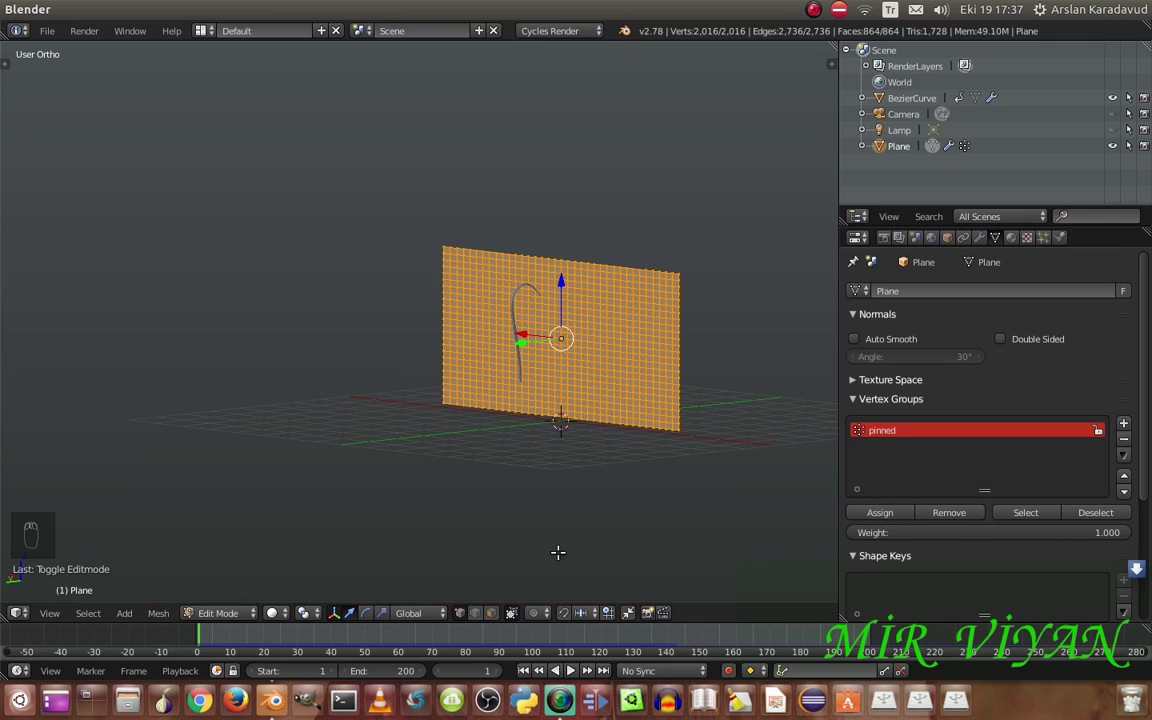
{"action": "key", "text": "a"}
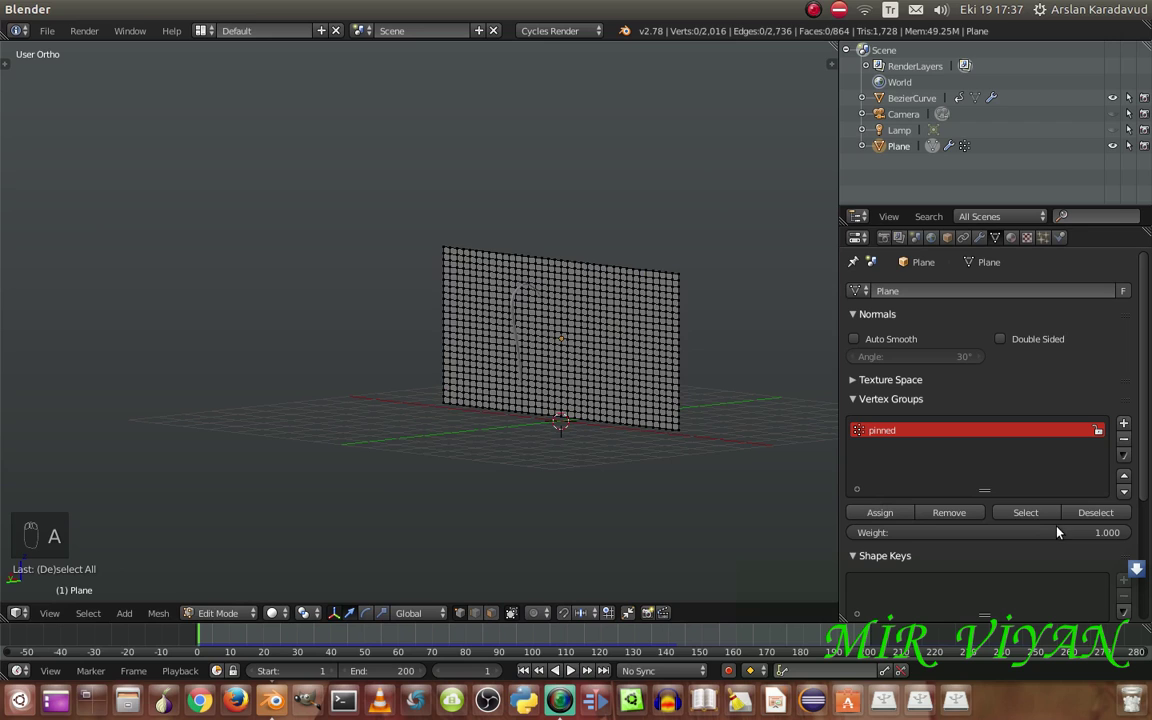
{"action": "left_click_drag", "start_coordinate": [1037, 513], "coordinate": [425, 360]}
{"action": "key", "text": "Tab"}
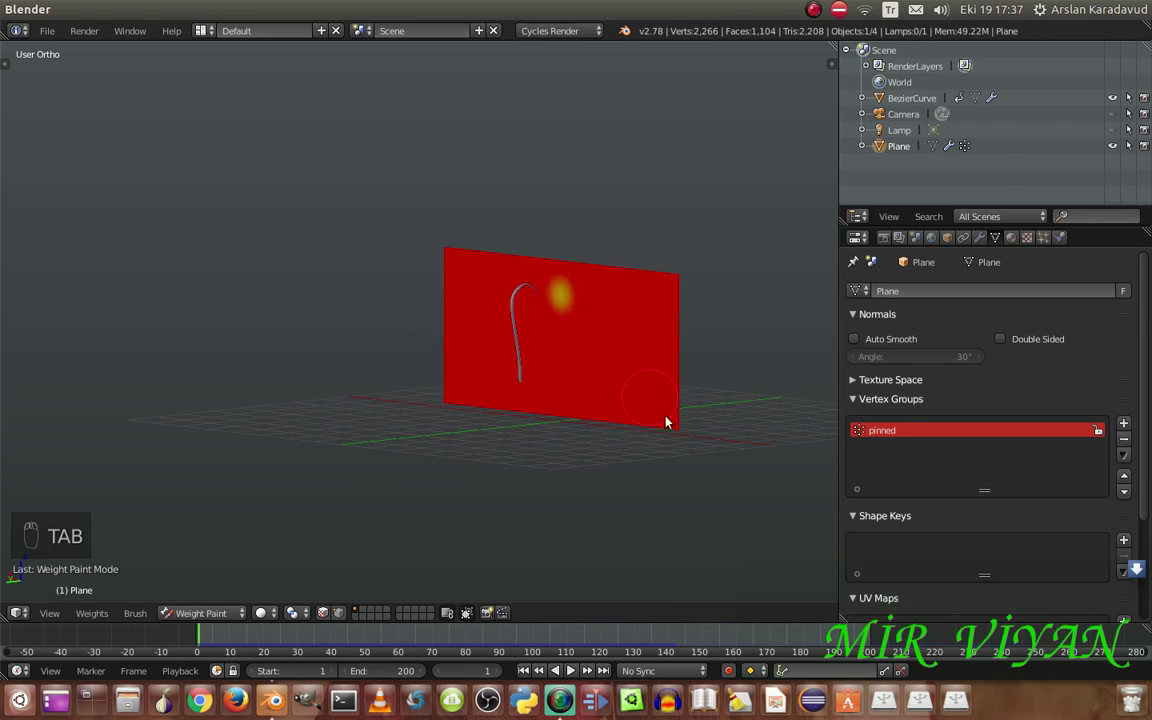
Keyframe the proximity Lowest distance 0.00 at frame 1 and 0.90 at frame 26, then rewind
{"action": "left_click_drag", "start_coordinate": [974, 240], "coordinate": [525, 671]}
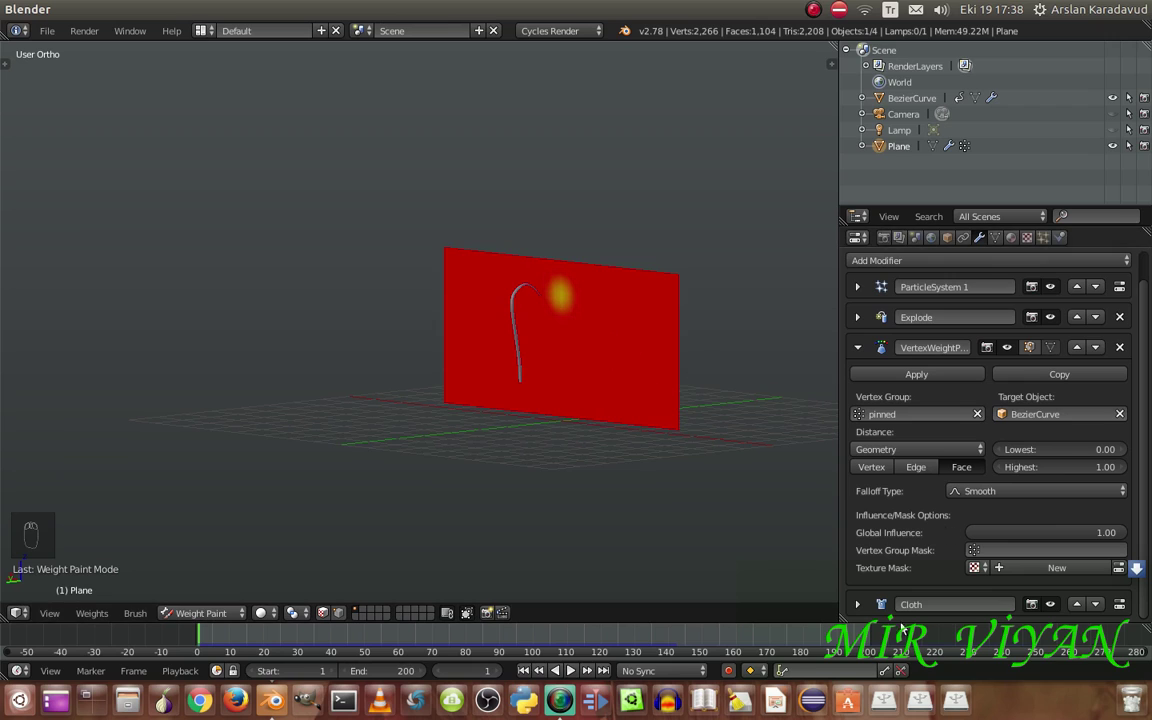
{"action": "left_click_drag", "start_coordinate": [577, 671], "coordinate": [574, 670]}
{"action": "left_click_drag", "start_coordinate": [574, 670], "coordinate": [578, 674]}
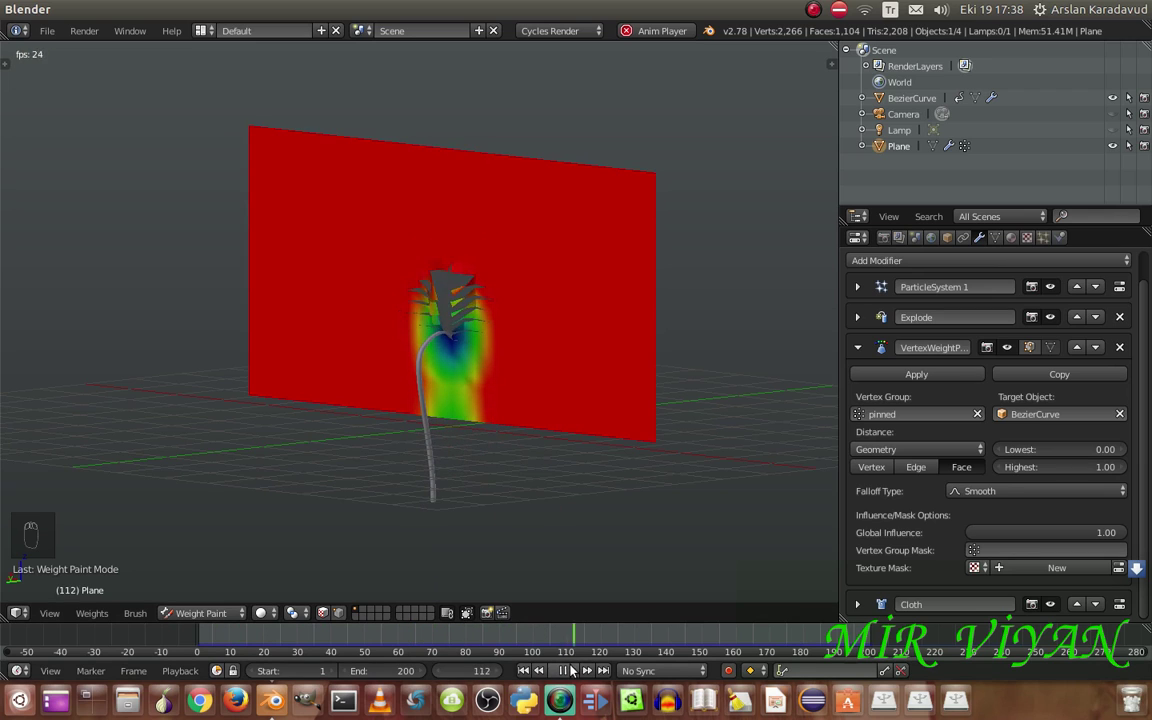
{"action": "left_click_drag", "start_coordinate": [572, 669], "coordinate": [528, 668]}
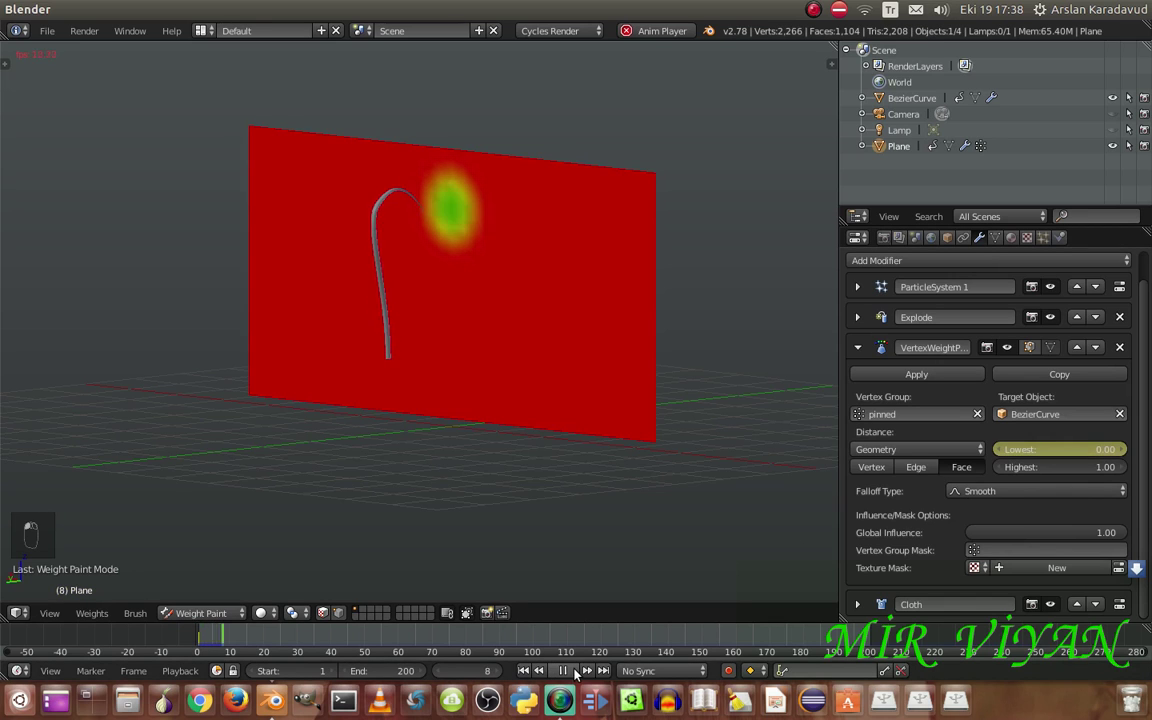
Lower the proximity Highest distance to 0.90 and replay the tearing preview from frame 1
{"action": "left_click", "coordinate": [579, 671]}
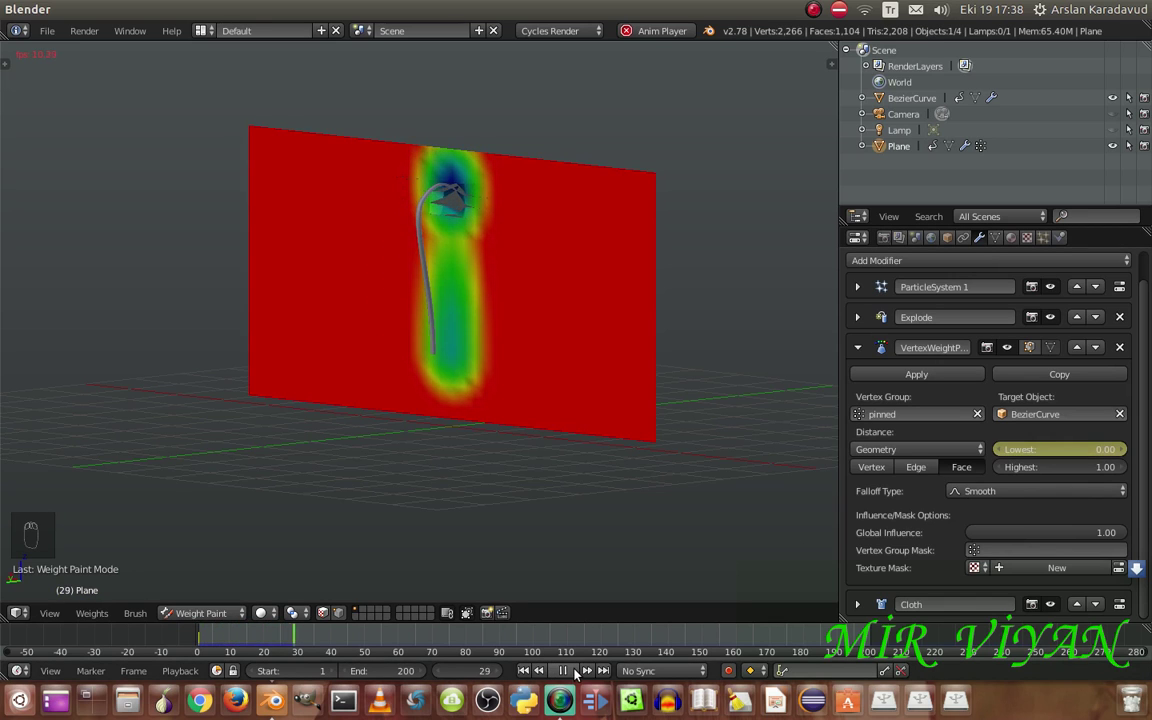
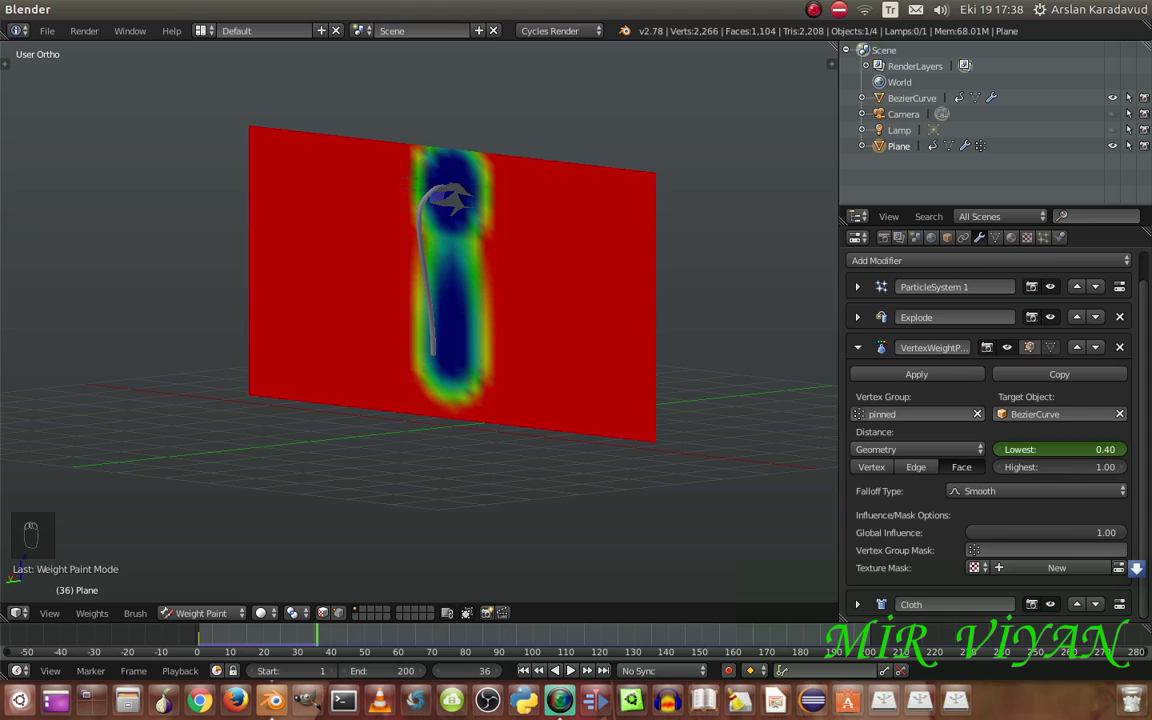
{"action": "left_click_drag", "start_coordinate": [1046, 455], "coordinate": [1032, 473]}
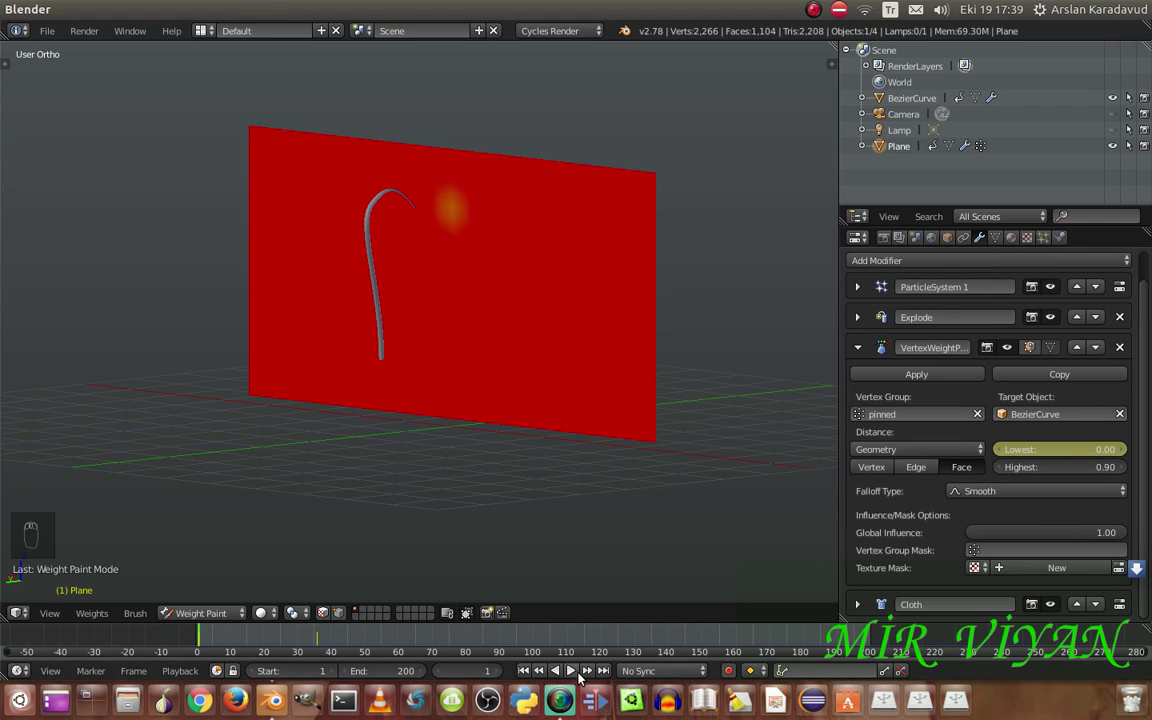
{"action": "left_click", "coordinate": [579, 672]}
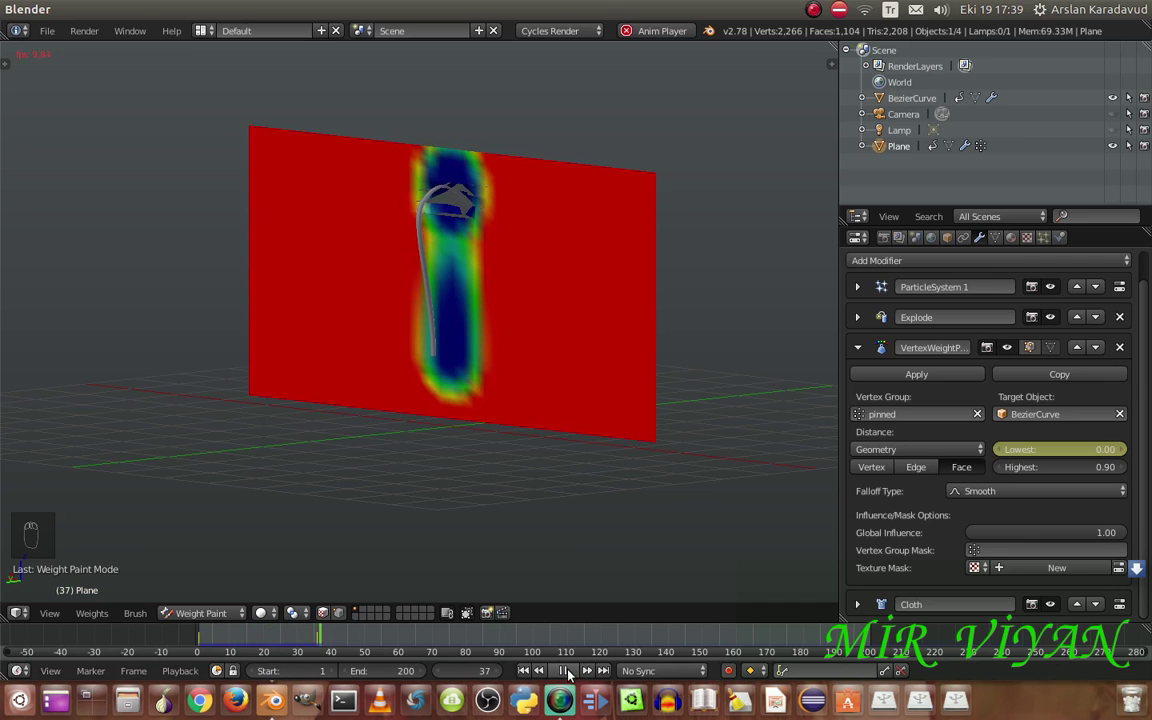
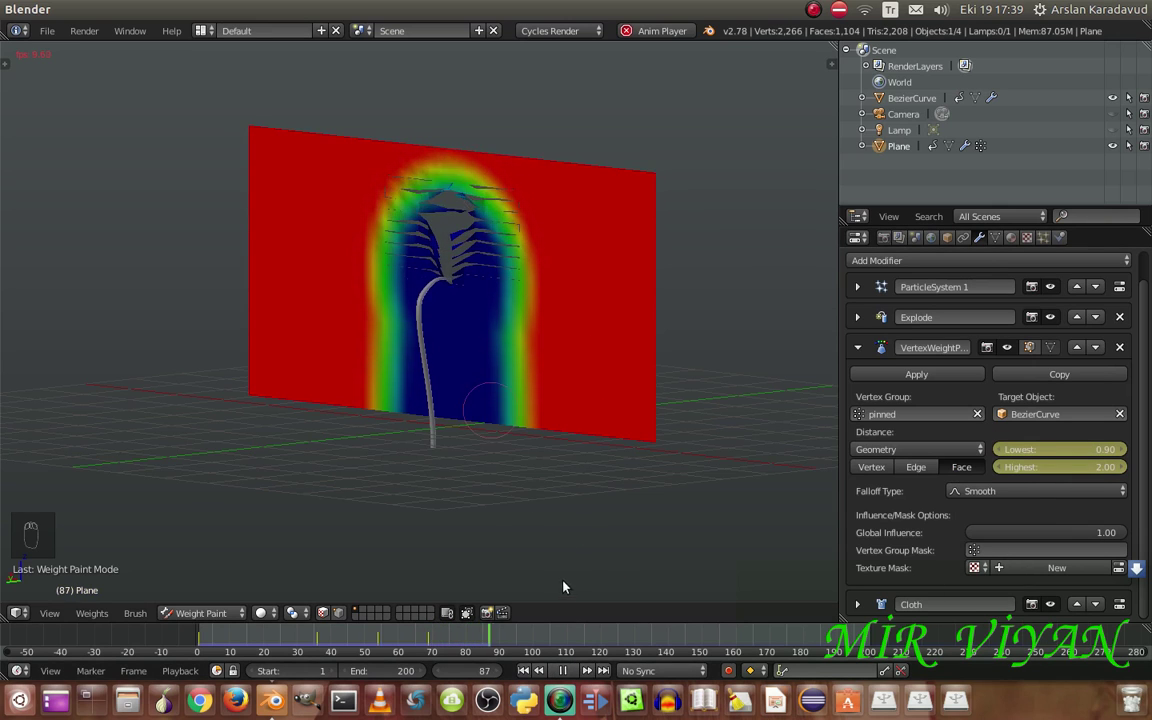
Raise the VertexWeightProximity Lowest and Highest distances while previewing the weights
{"action": "left_click_drag", "start_coordinate": [574, 667], "coordinate": [1097, 451]}
{"action": "middle_click", "coordinate": [1097, 451]}
{"action": "left_click_drag", "start_coordinate": [1049, 451], "coordinate": [1085, 467]}
{"action": "middle_click", "coordinate": [1085, 467]}
{"action": "left_click", "coordinate": [1051, 468]}
{"action": "left_click_drag", "start_coordinate": [578, 675], "coordinate": [573, 677]}
{"action": "left_click_drag", "start_coordinate": [573, 677], "coordinate": [1081, 453]}
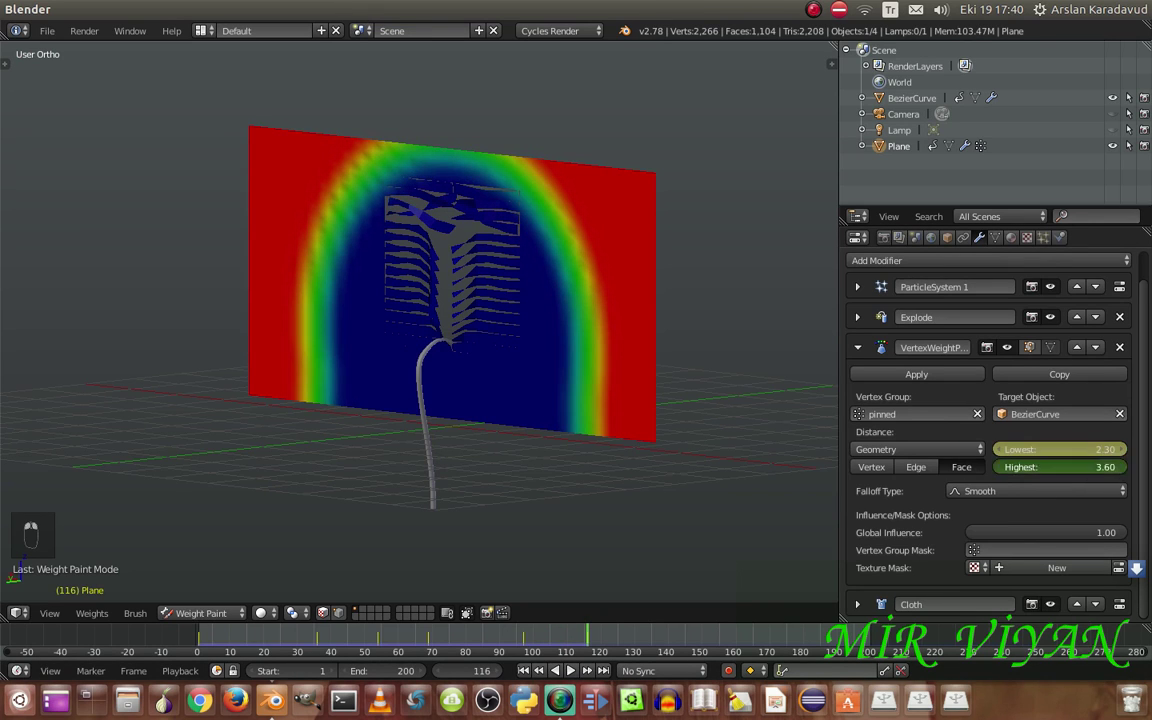
Replay the animation to watch the low-weight area widen around the hook
{"action": "left_click_drag", "start_coordinate": [1122, 472], "coordinate": [1075, 468]}
{"action": "left_click_drag", "start_coordinate": [688, 657], "coordinate": [572, 680]}
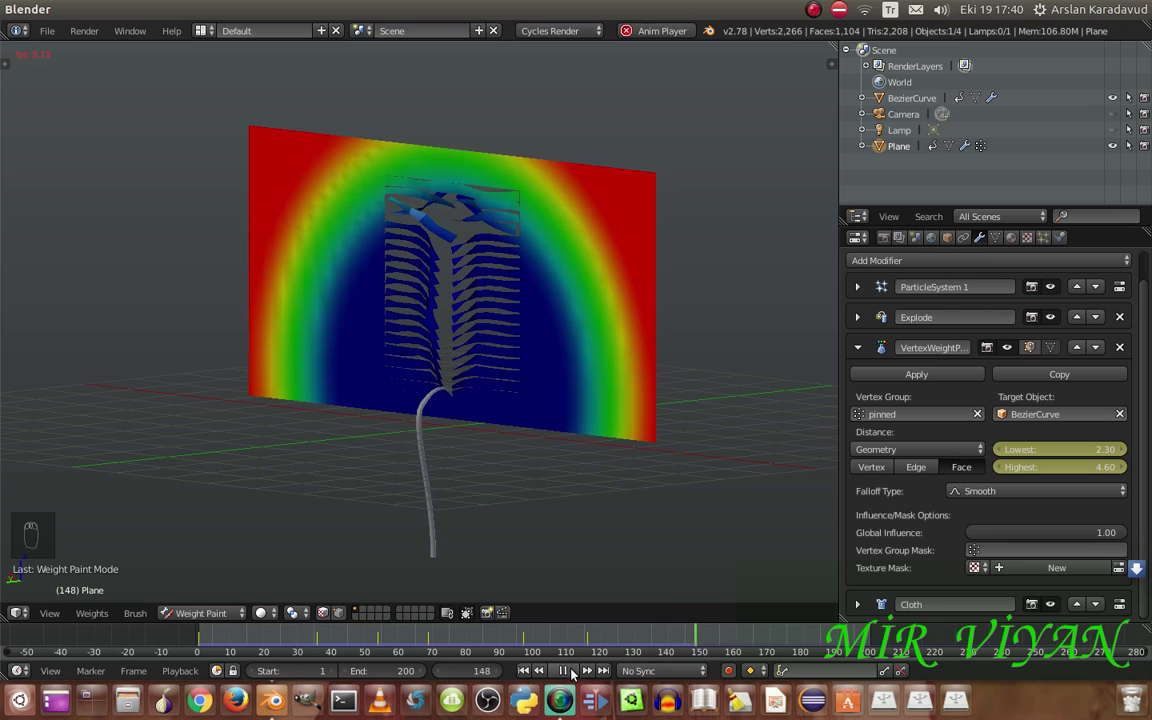
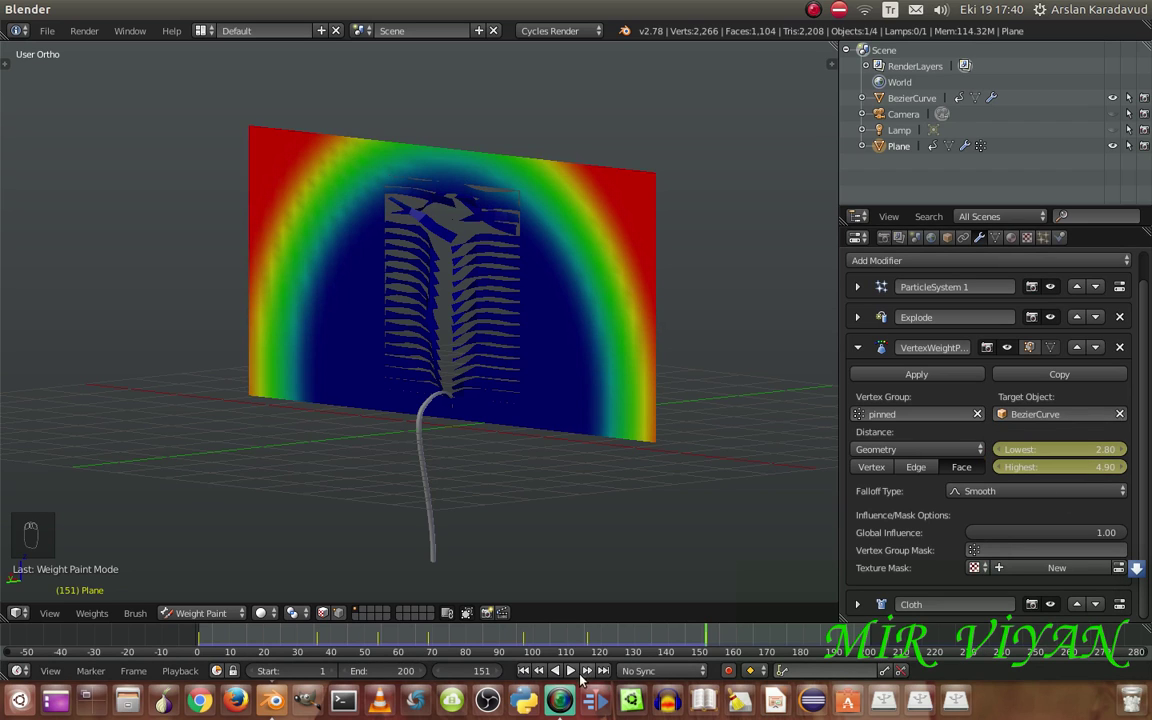
{"action": "left_click_drag", "start_coordinate": [575, 671], "coordinate": [568, 675]}
{"action": "left_click_drag", "start_coordinate": [587, 675], "coordinate": [568, 669]}
{"action": "left_click_drag", "start_coordinate": [569, 669], "coordinate": [575, 674]}
{"action": "left_click_drag", "start_coordinate": [579, 671], "coordinate": [575, 672]}
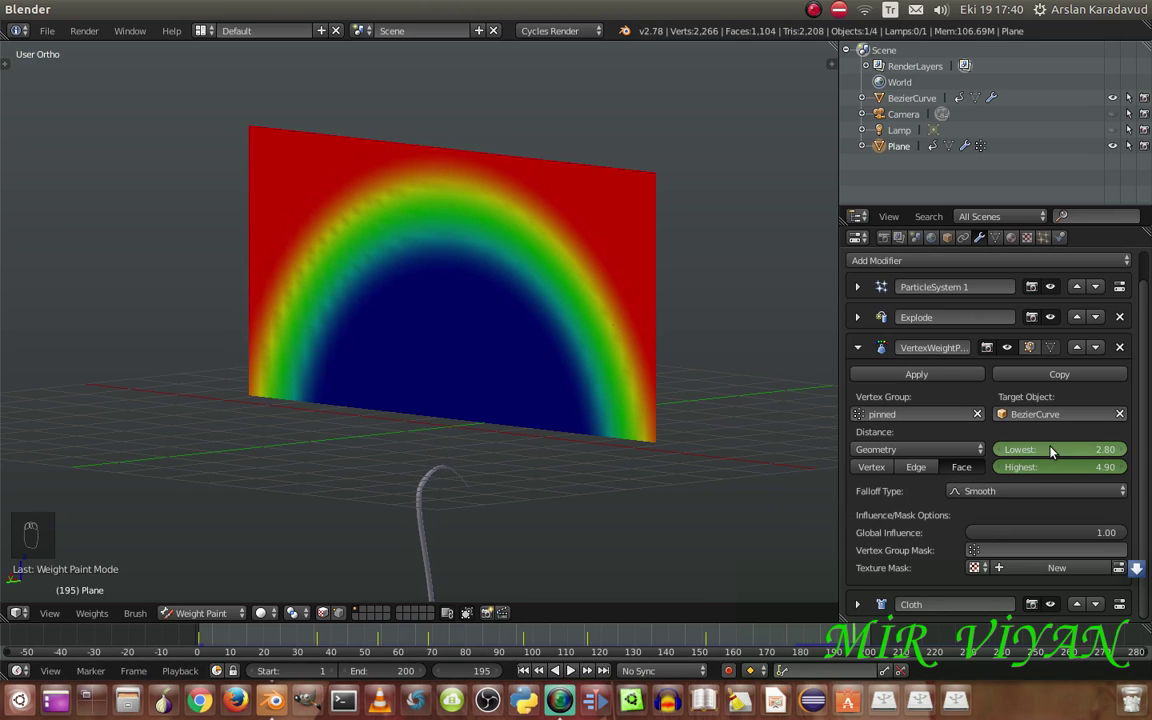
{"action": "middle_click", "coordinate": [1053, 451]}
Reset the distance range to Lowest 0.00, Highest 1.00 and return to Object Mode
{"action": "left_click_drag", "start_coordinate": [1037, 470], "coordinate": [525, 673]}
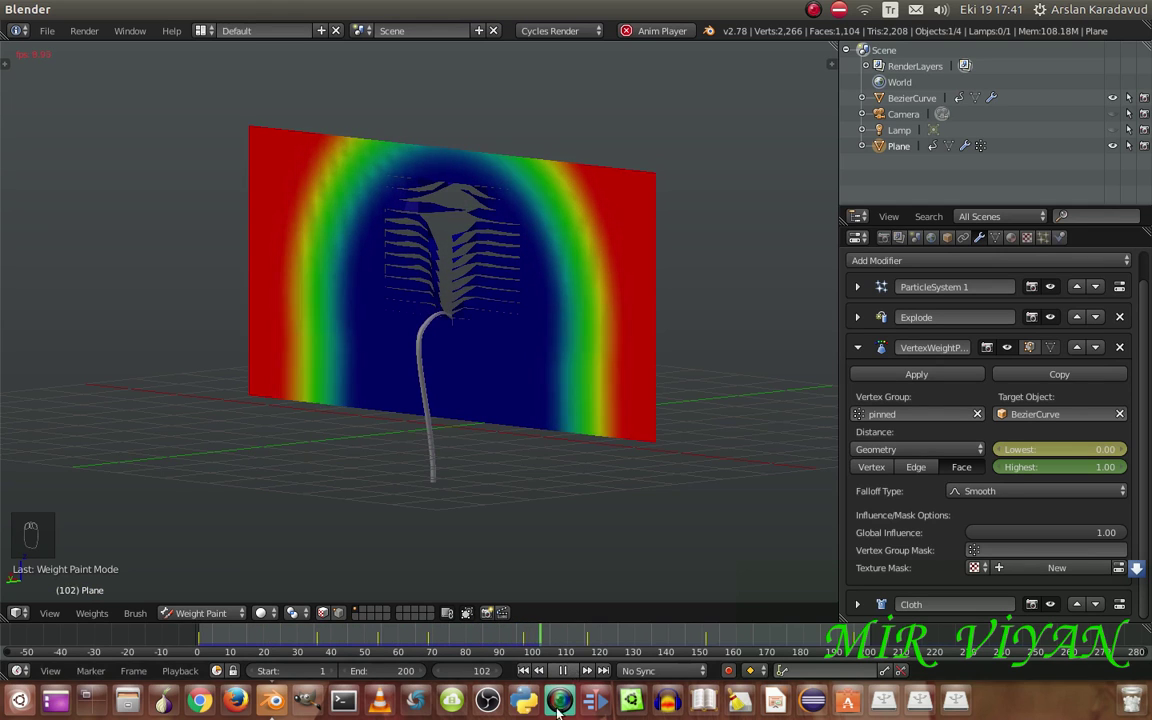
{"action": "left_click_drag", "start_coordinate": [574, 670], "coordinate": [213, 593]}
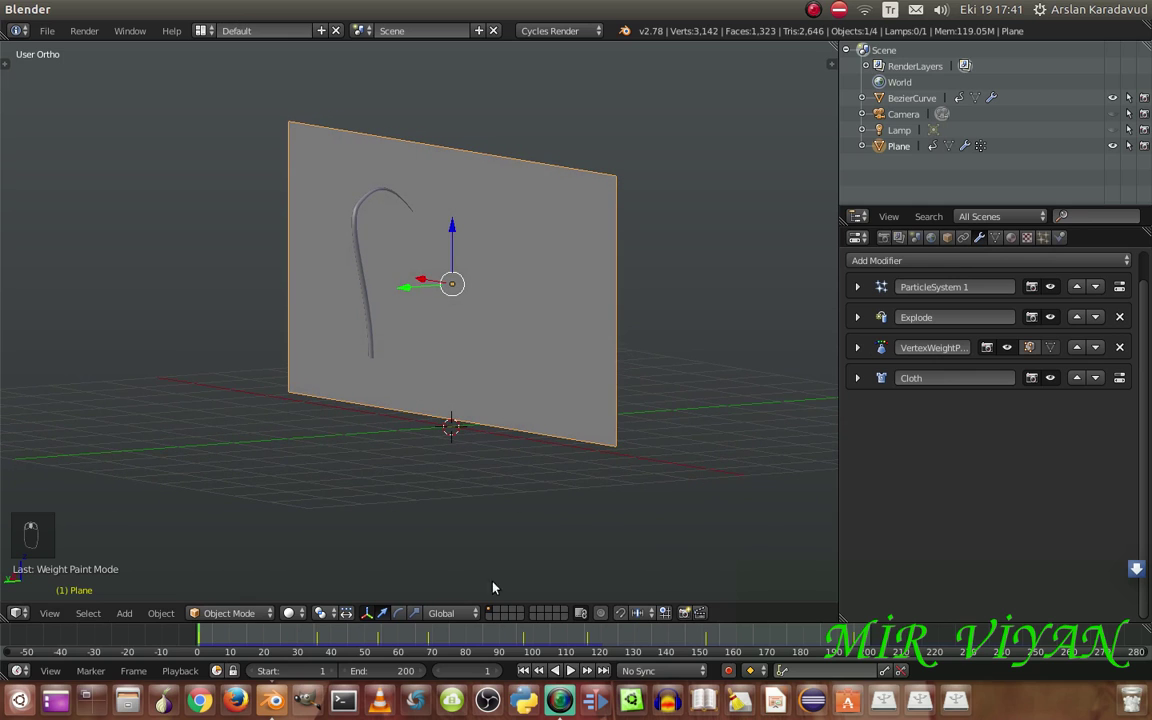
Collapse the modifiers, preview the tear, then show BezierCurve's Collision physics panel
{"action": "left_click_drag", "start_coordinate": [575, 673], "coordinate": [504, 436]}
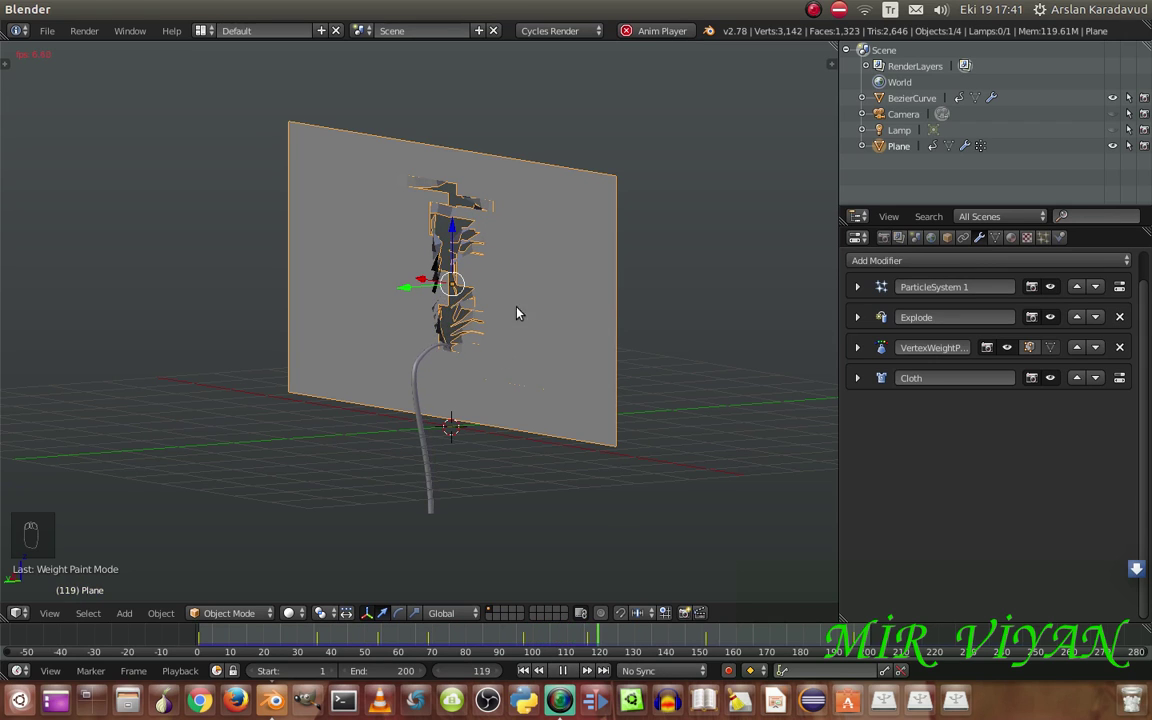
{"action": "middle_click", "coordinate": [578, 314]}
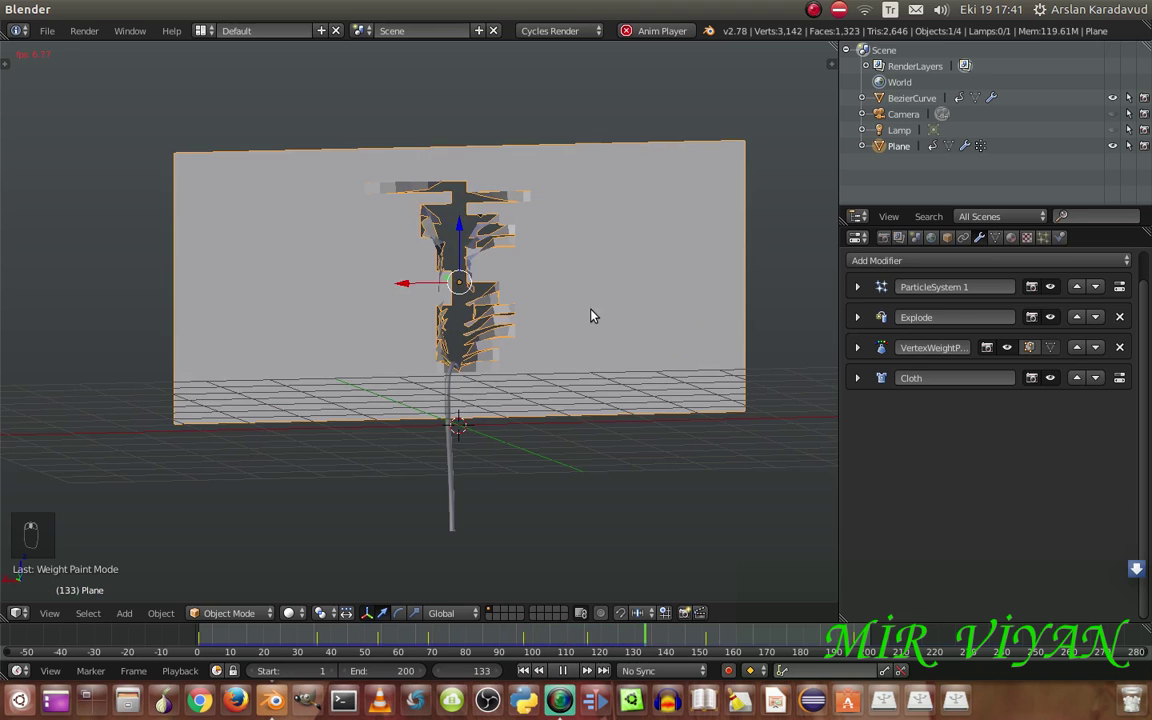
{"action": "middle_click", "coordinate": [518, 427]}
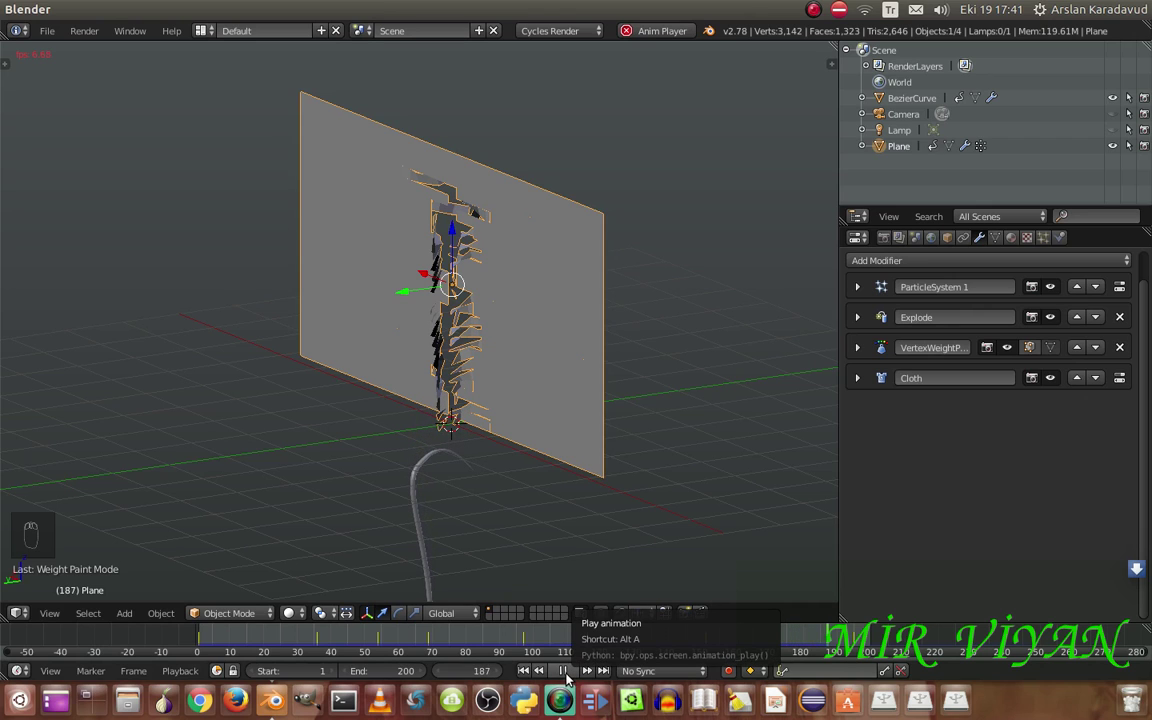
{"action": "left_click_drag", "start_coordinate": [569, 675], "coordinate": [350, 246]}
{"action": "left_click_drag", "start_coordinate": [357, 248], "coordinate": [1002, 438]}
Set the hook curve's collision Outer to 0.001 and Inner to 1.000, replaying to test
{"action": "left_click_drag", "start_coordinate": [1002, 438], "coordinate": [618, 642]}
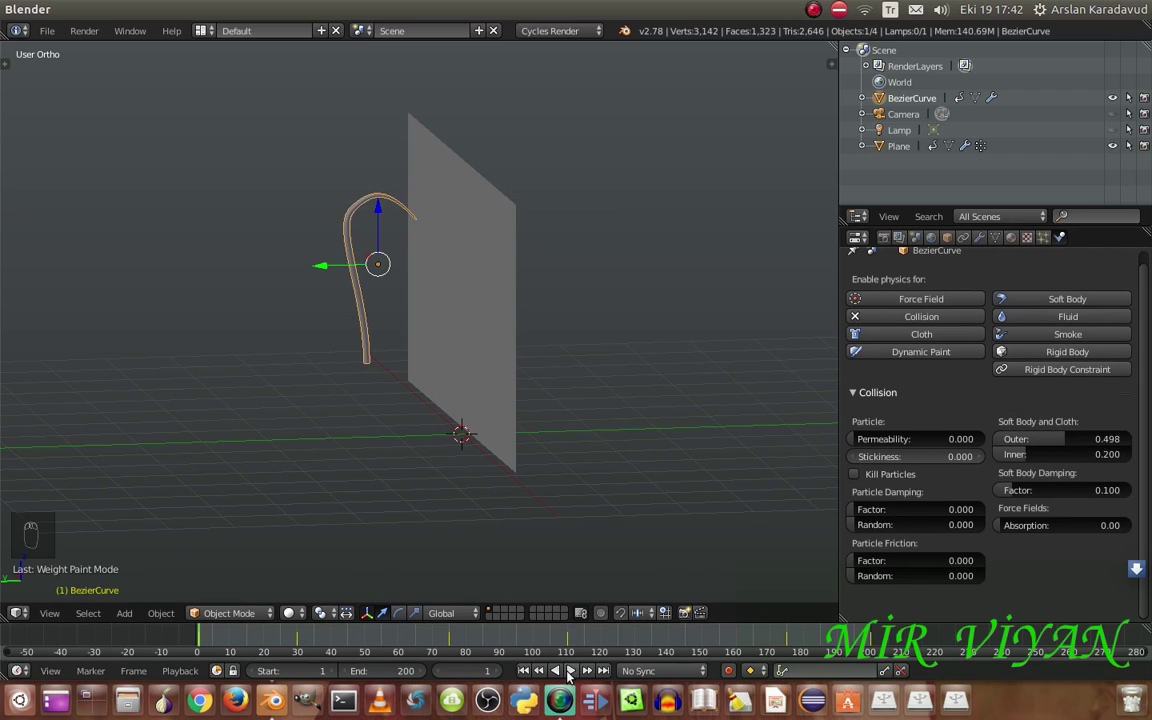
{"action": "left_click", "coordinate": [576, 674]}
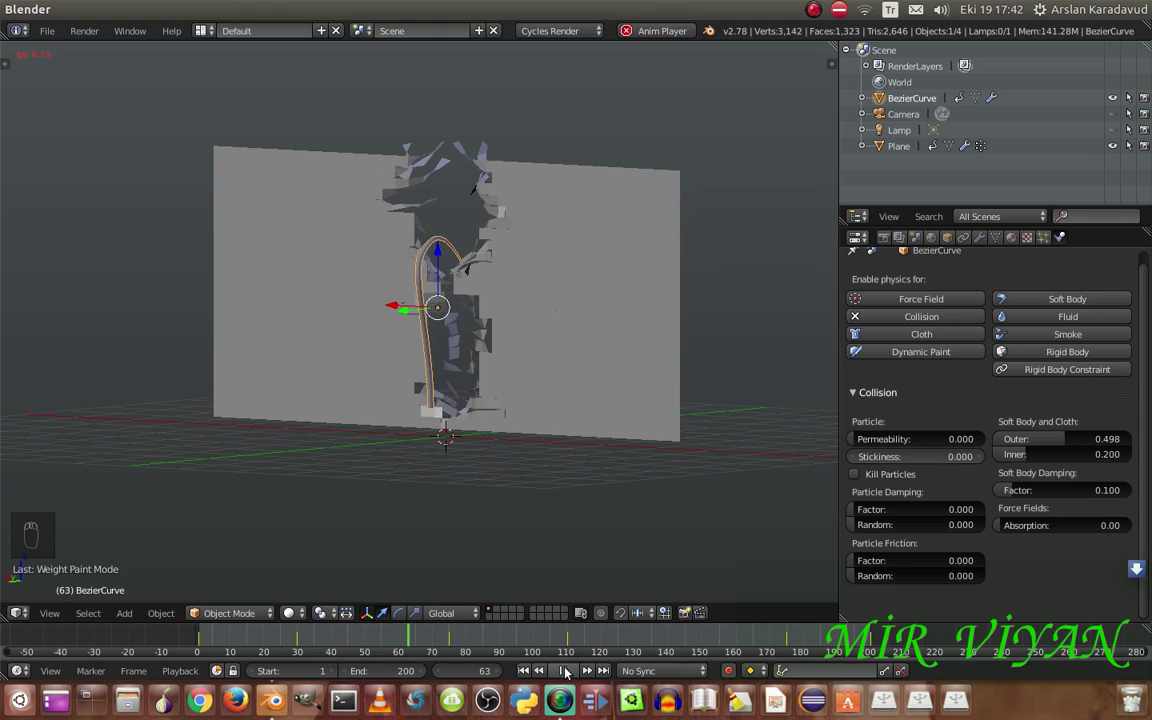
{"action": "left_click_drag", "start_coordinate": [569, 669], "coordinate": [921, 468]}
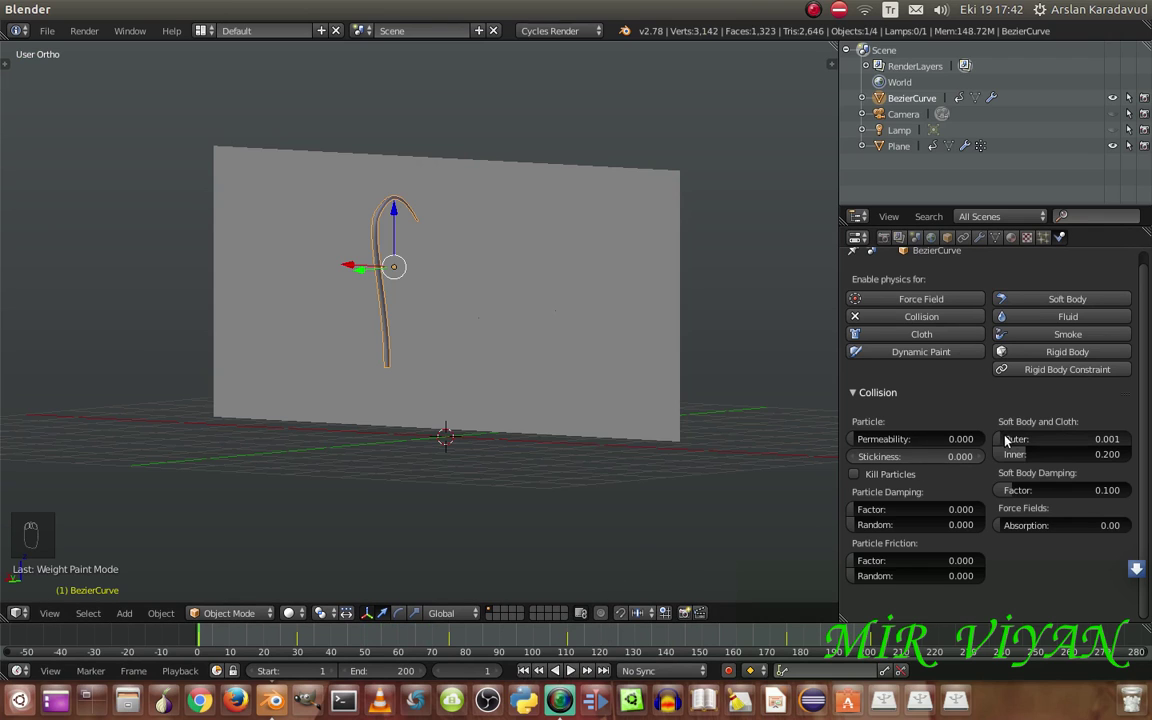
{"action": "left_click_drag", "start_coordinate": [1024, 442], "coordinate": [695, 524]}
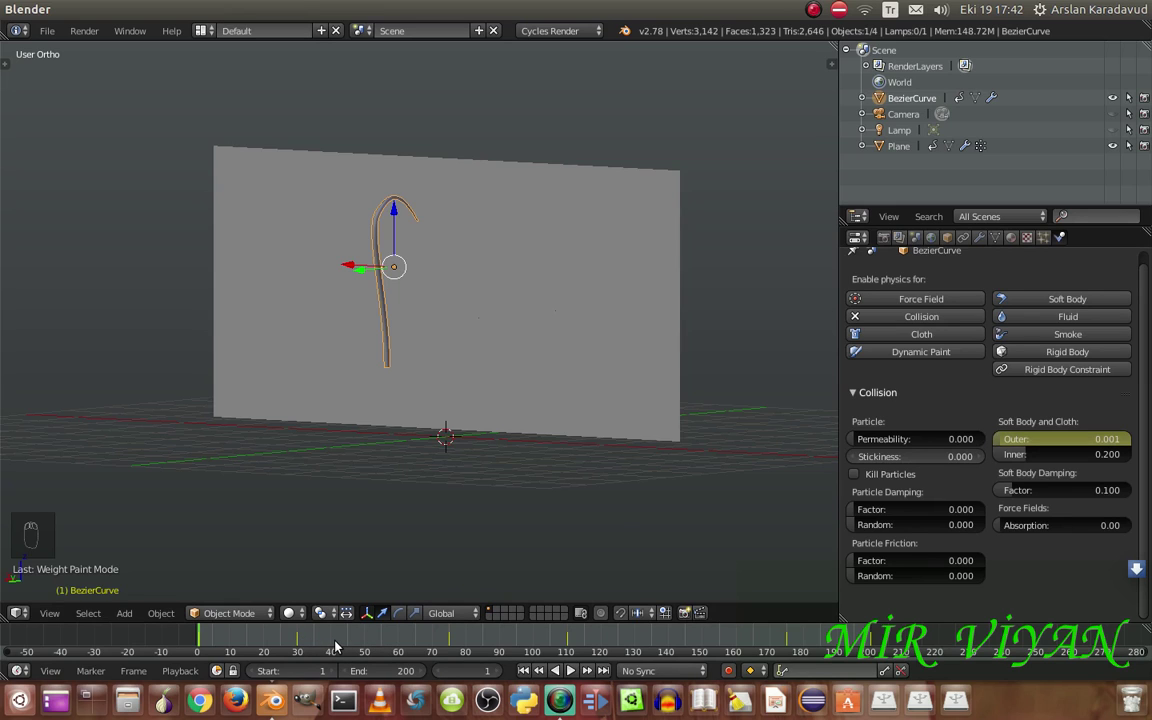
{"action": "left_click_drag", "start_coordinate": [333, 643], "coordinate": [1070, 439]}
{"action": "left_click_drag", "start_coordinate": [1070, 439], "coordinate": [531, 667]}
{"action": "left_click_drag", "start_coordinate": [531, 667], "coordinate": [778, 428]}
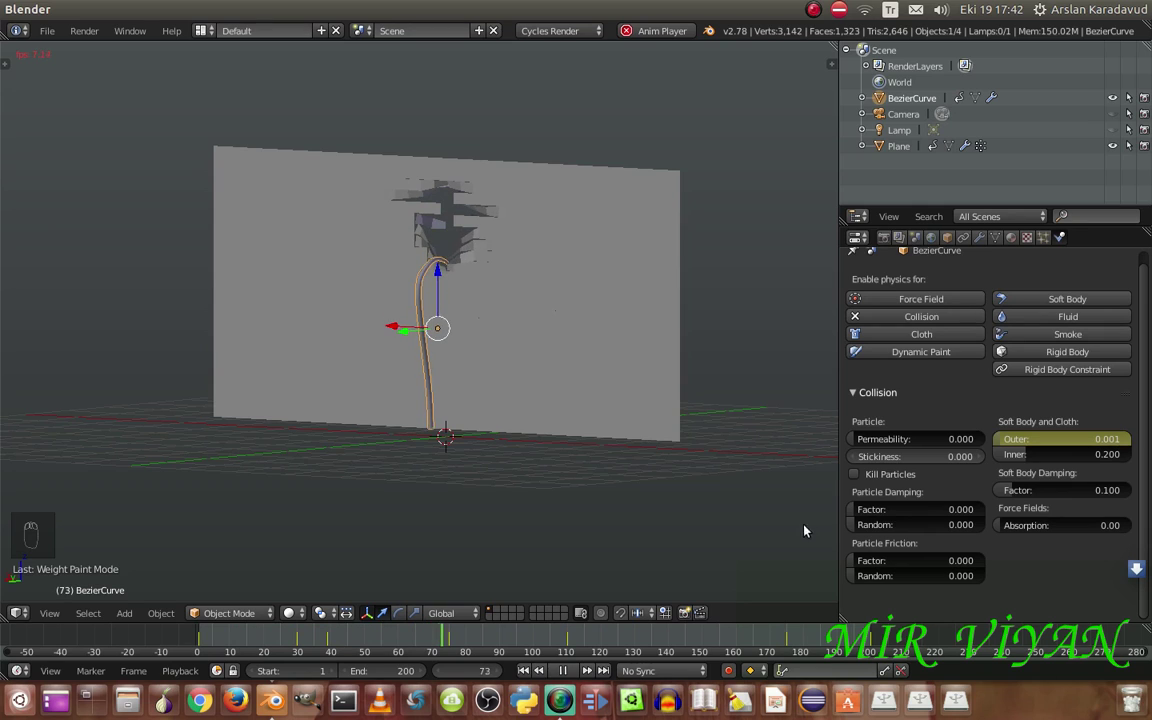
Set collision Inner to 0.001, inspect the shredded tear, then show the Plane's Cloth panel
{"action": "left_click_drag", "start_coordinate": [574, 671], "coordinate": [530, 670]}
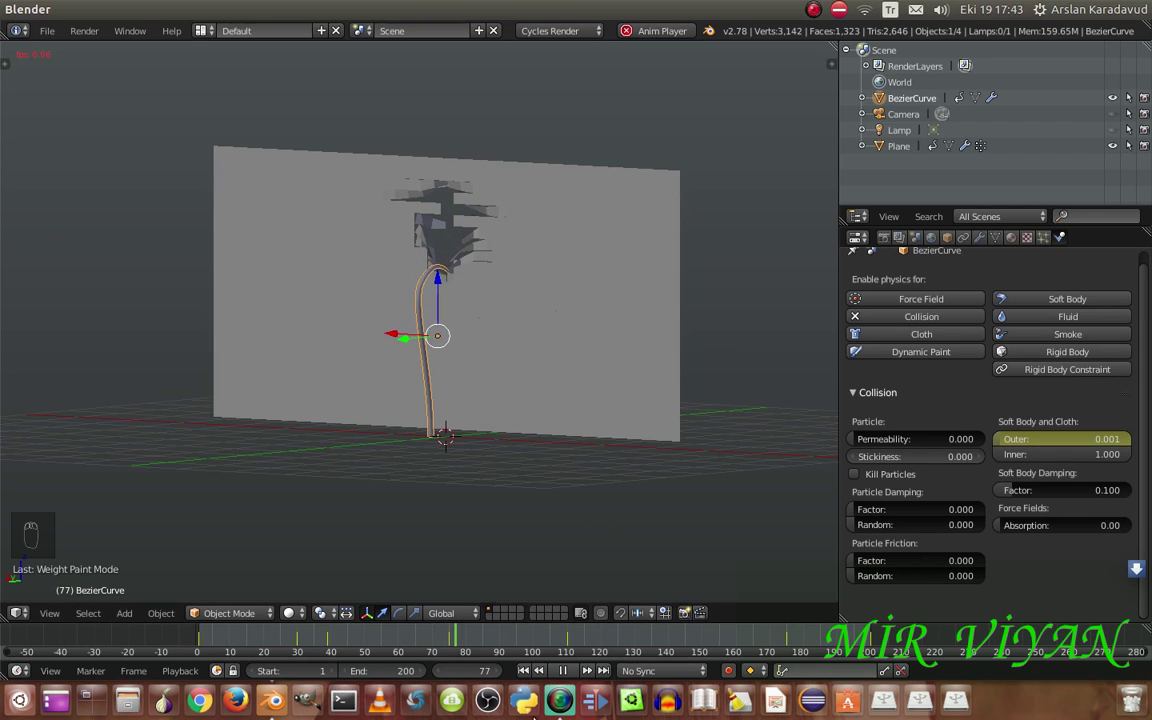
{"action": "left_click_drag", "start_coordinate": [557, 675], "coordinate": [601, 451]}
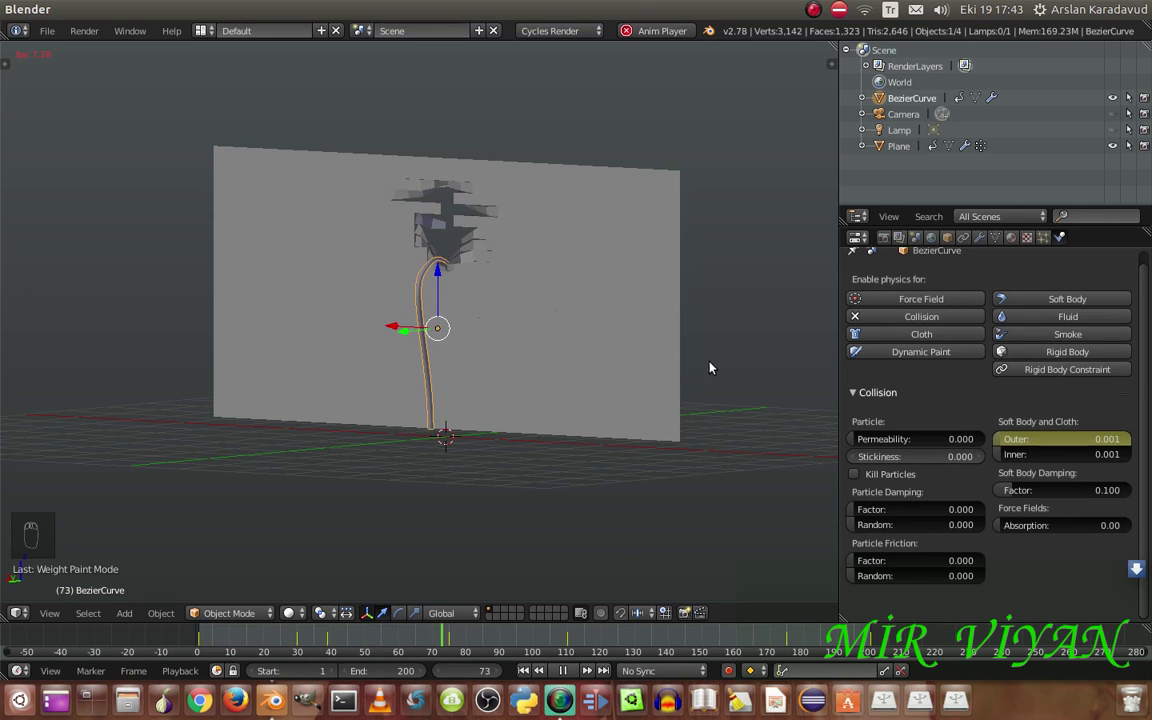
{"action": "left_click_drag", "start_coordinate": [695, 387], "coordinate": [814, 357]}
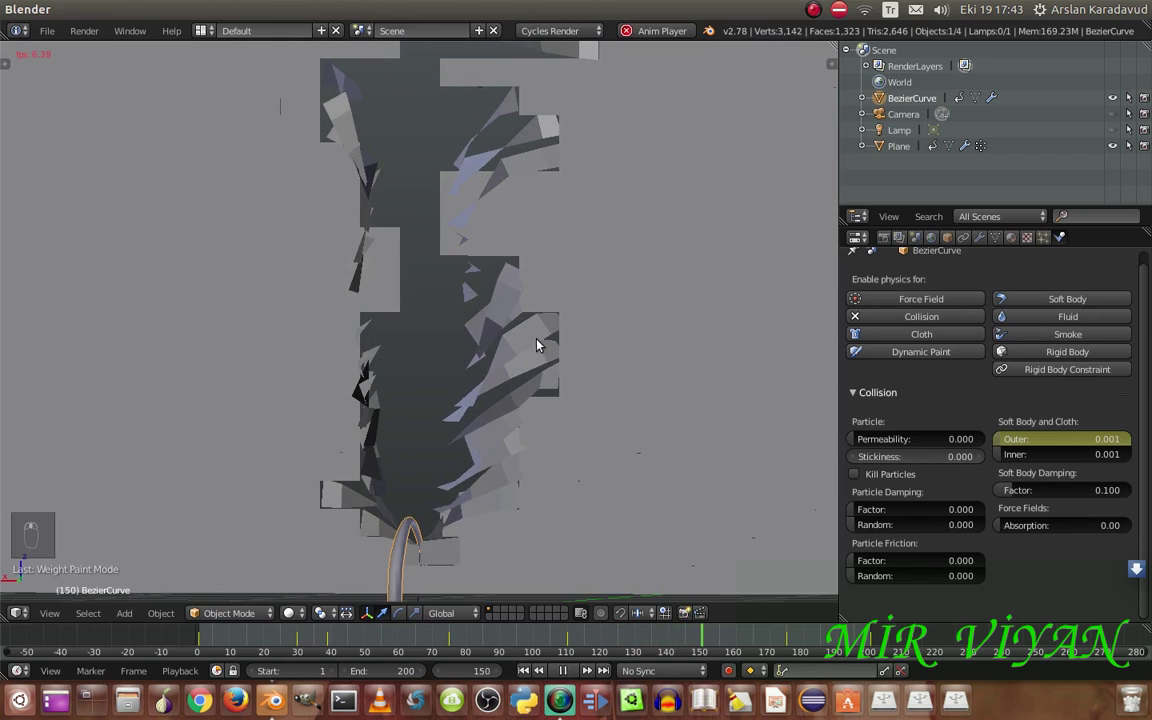
Set the cloth's Gravity field weight to 0.000
{"action": "left_click_drag", "start_coordinate": [563, 673], "coordinate": [523, 672]}
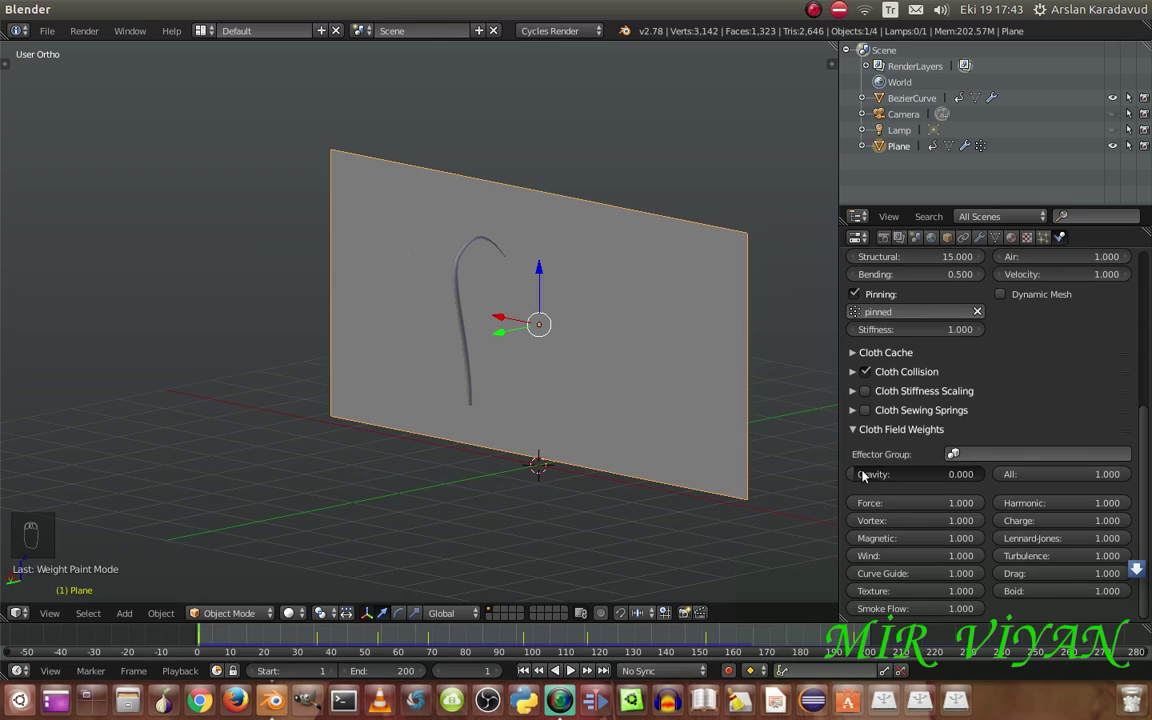
Play the gravity-free cloth simulation toward frame 200, orbiting to face the plane
{"action": "left_click_drag", "start_coordinate": [895, 479], "coordinate": [745, 371]}
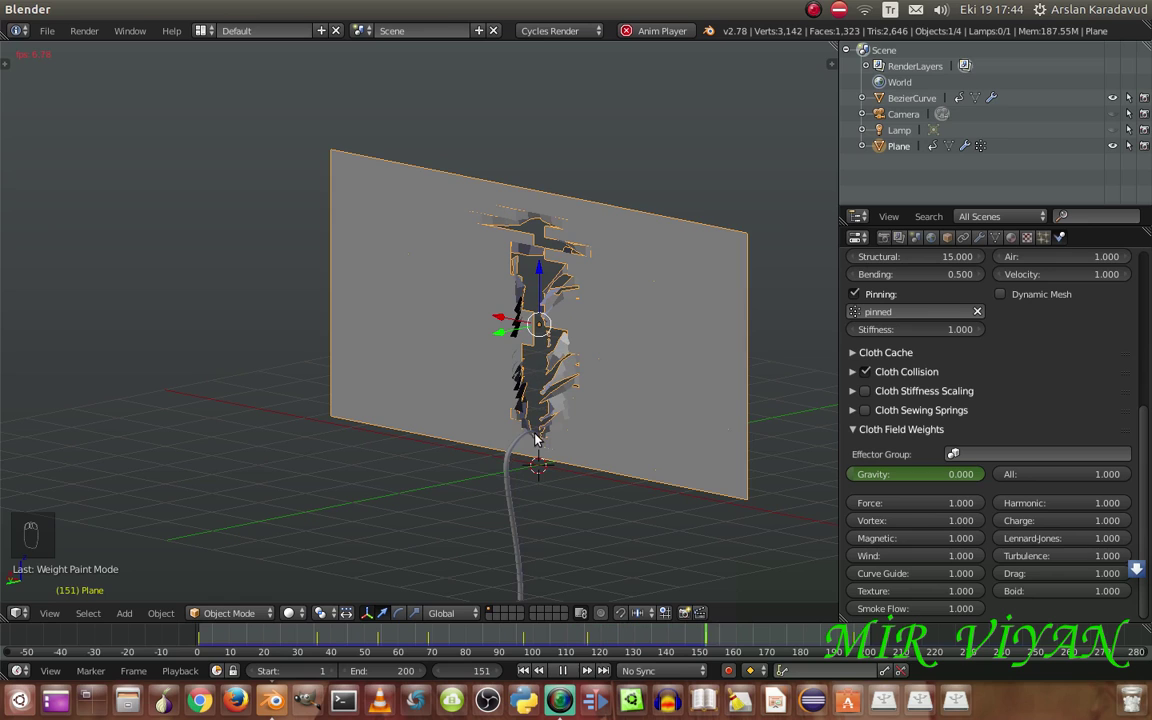
{"action": "middle_click", "coordinate": [645, 473]}
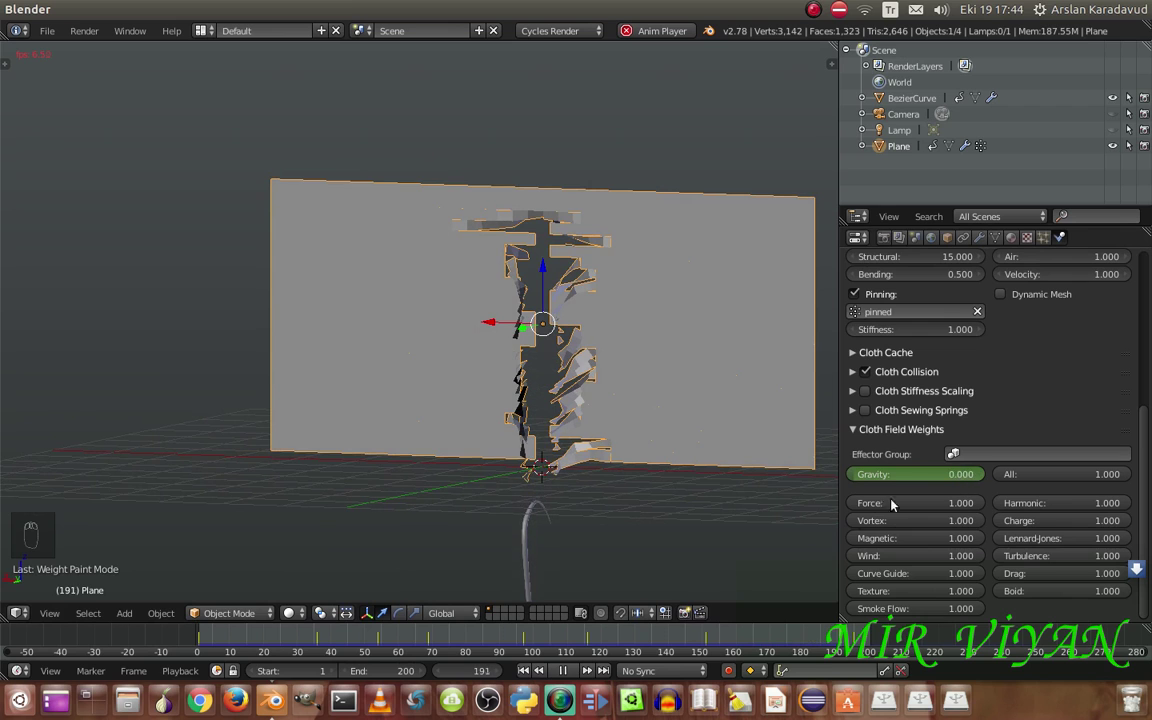
Show the plane's modifier stack, replay the tear front-on, then rewind to frame 1
{"action": "left_click_drag", "start_coordinate": [572, 674], "coordinate": [630, 391]}
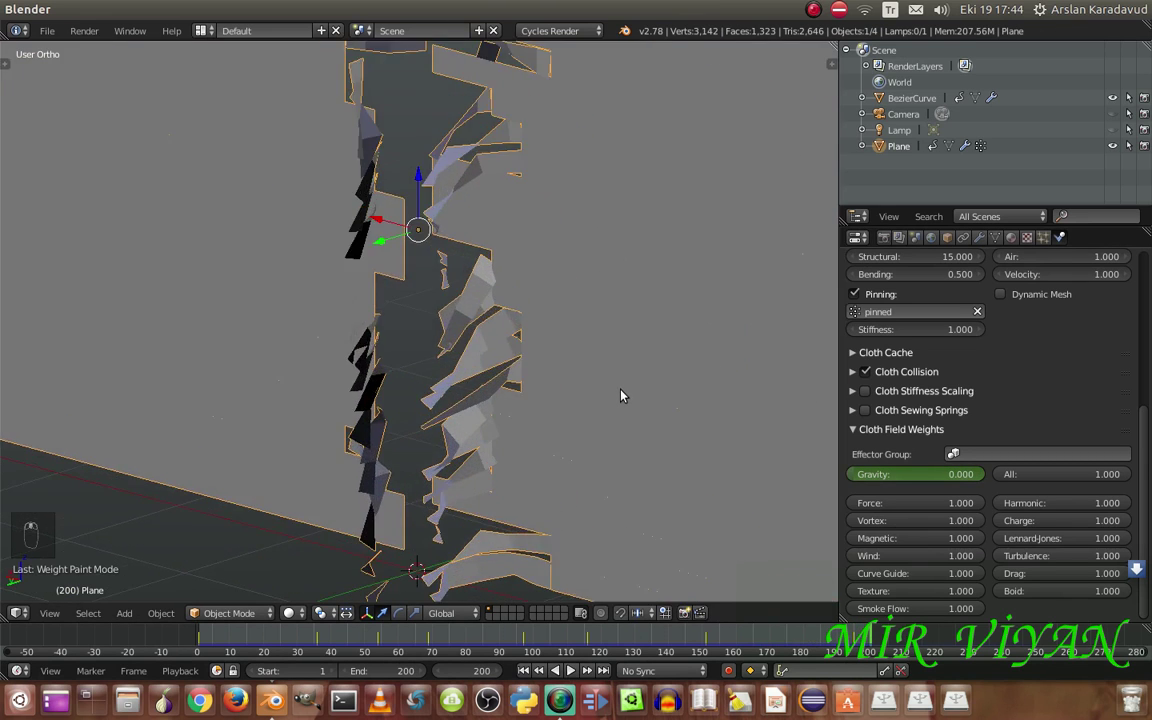
{"action": "left_click_drag", "start_coordinate": [529, 671], "coordinate": [605, 362]}
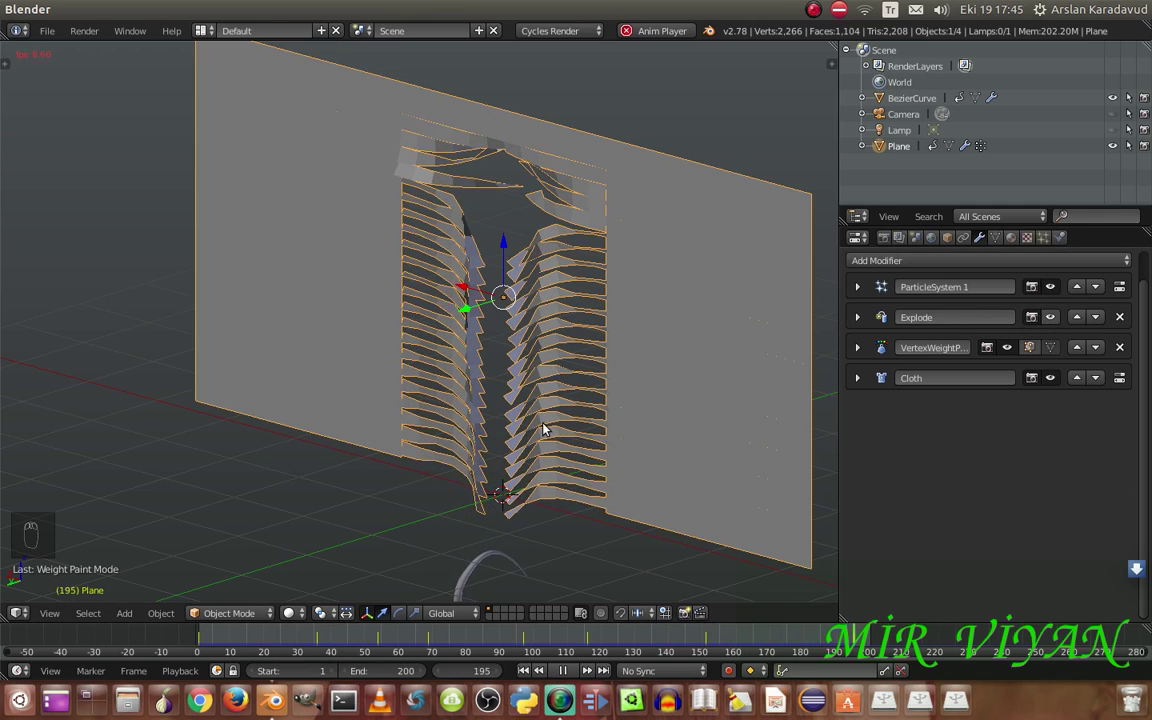
{"action": "middle_click", "coordinate": [592, 414]}
{"action": "middle_click", "coordinate": [629, 412]}
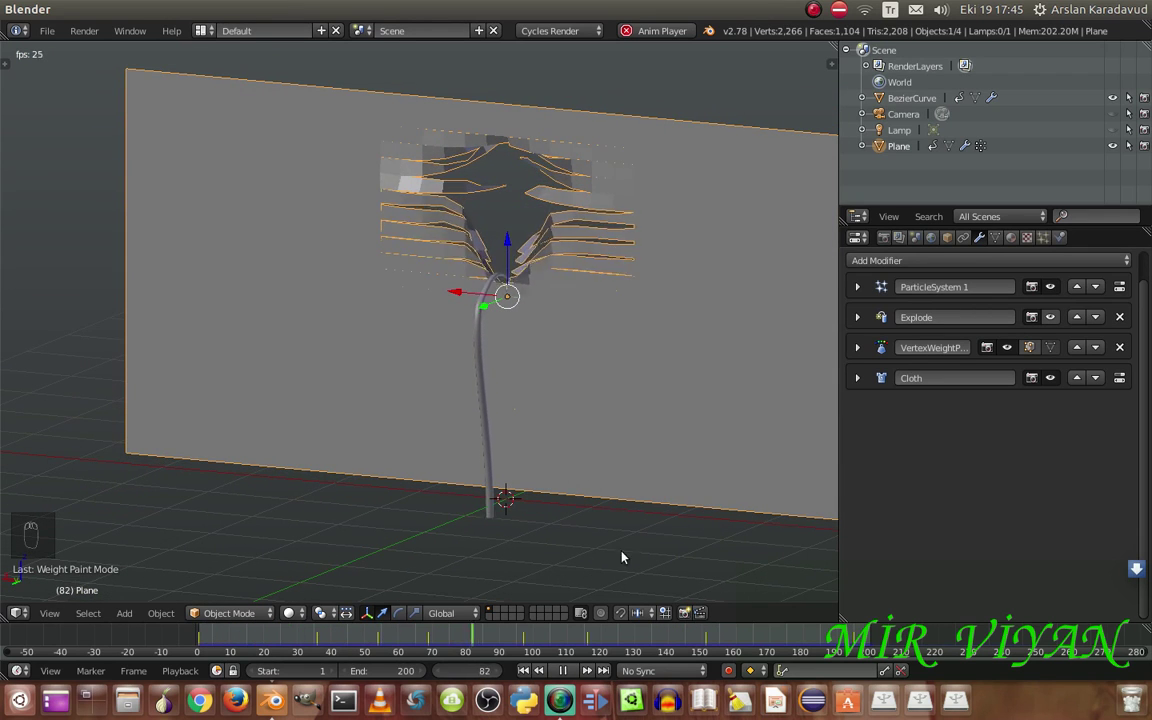
{"action": "left_click_drag", "start_coordinate": [567, 671], "coordinate": [534, 674]}
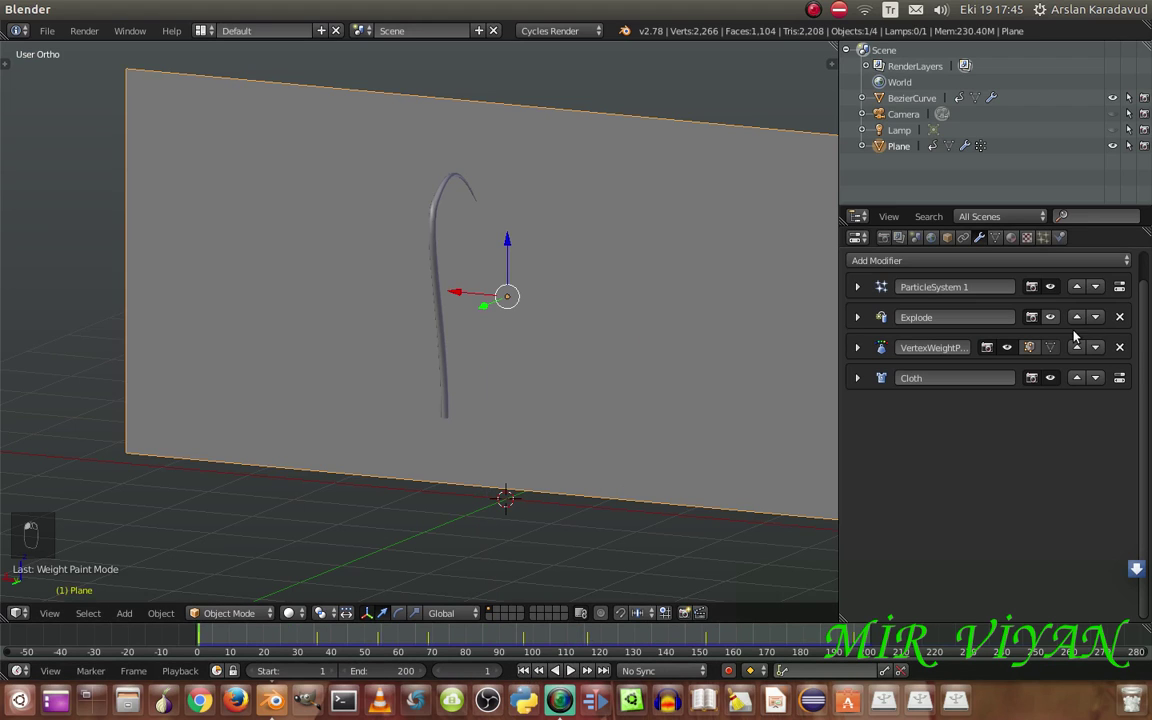
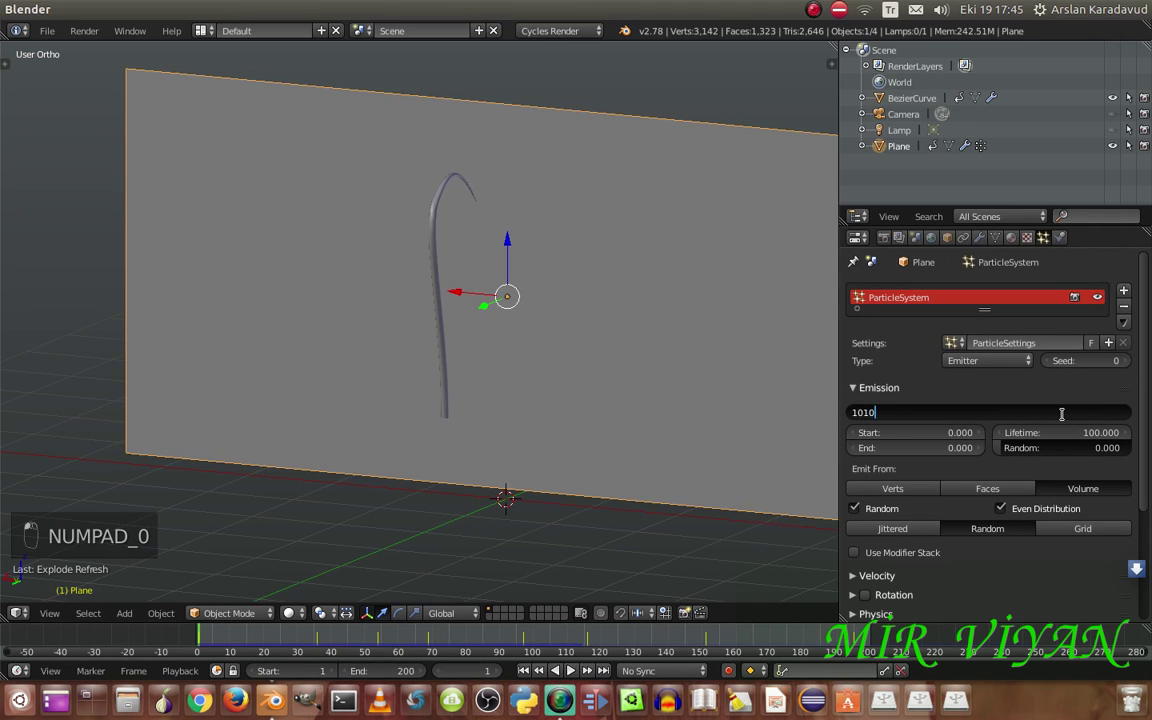
Play the tearing animation with the particle Emission Number at 100
{"action": "key", "text": "BackSpace"}
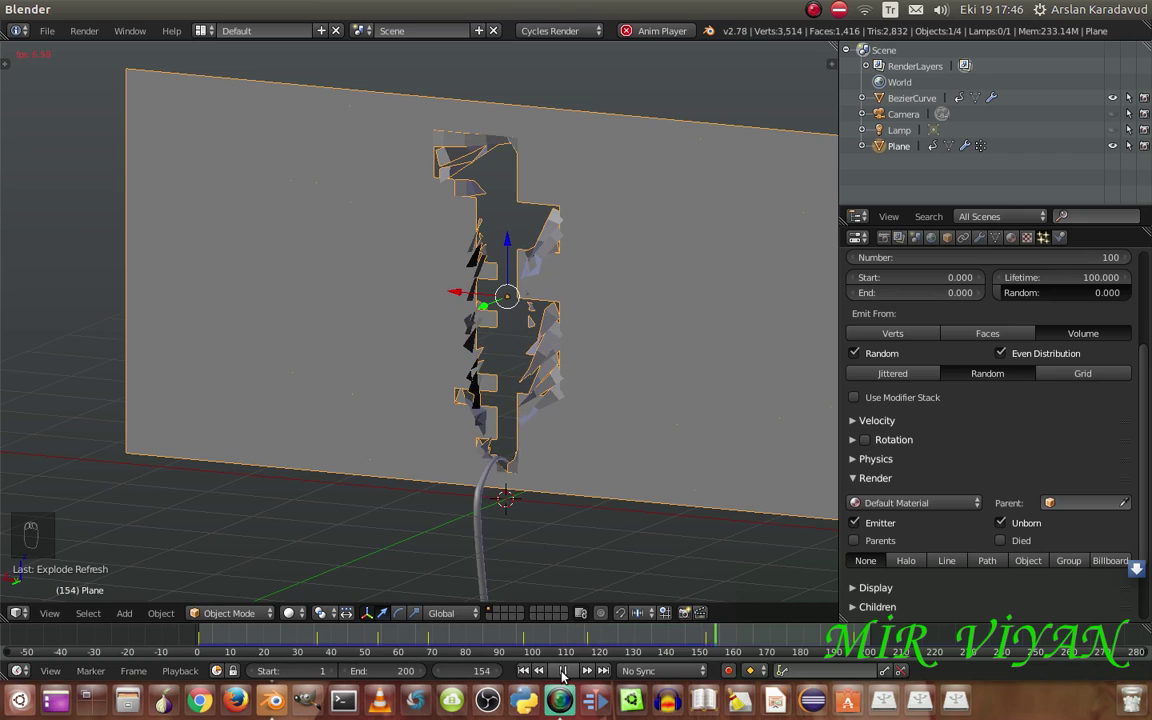
Stop playback and scroll the Particles panel to Emission, hiding unborn and dead particles
{"action": "left_click", "coordinate": [564, 676]}
{"action": "middle_click", "coordinate": [652, 399]}
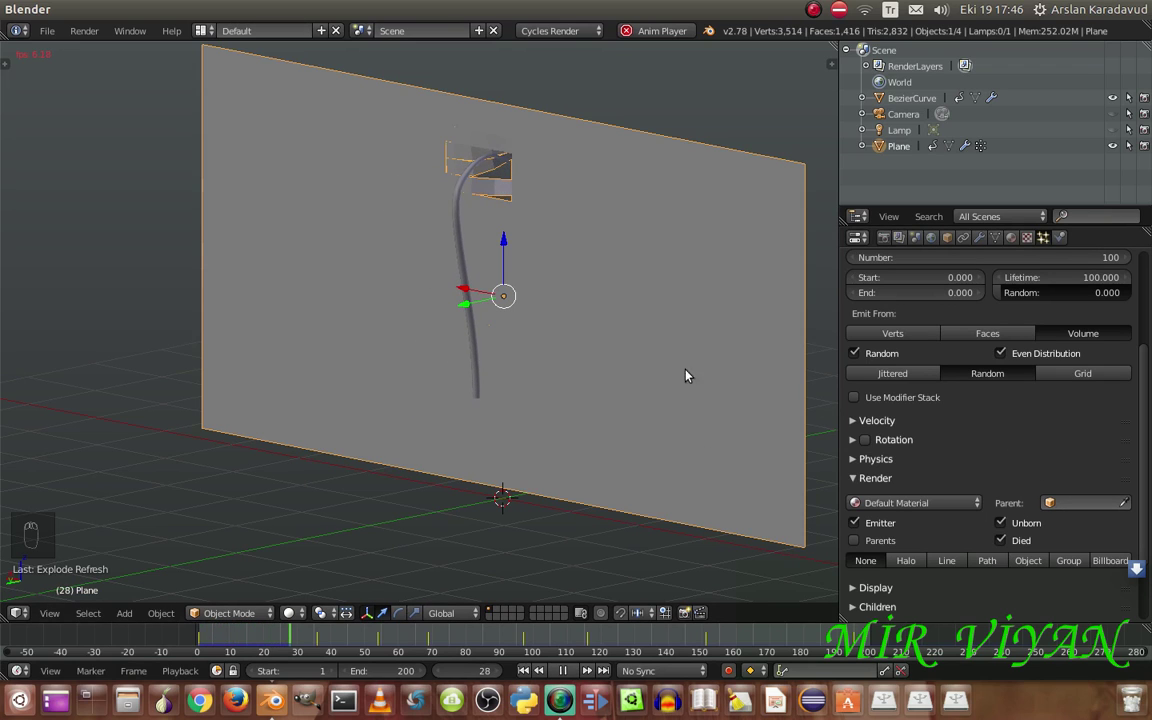
{"action": "middle_click", "coordinate": [686, 335]}
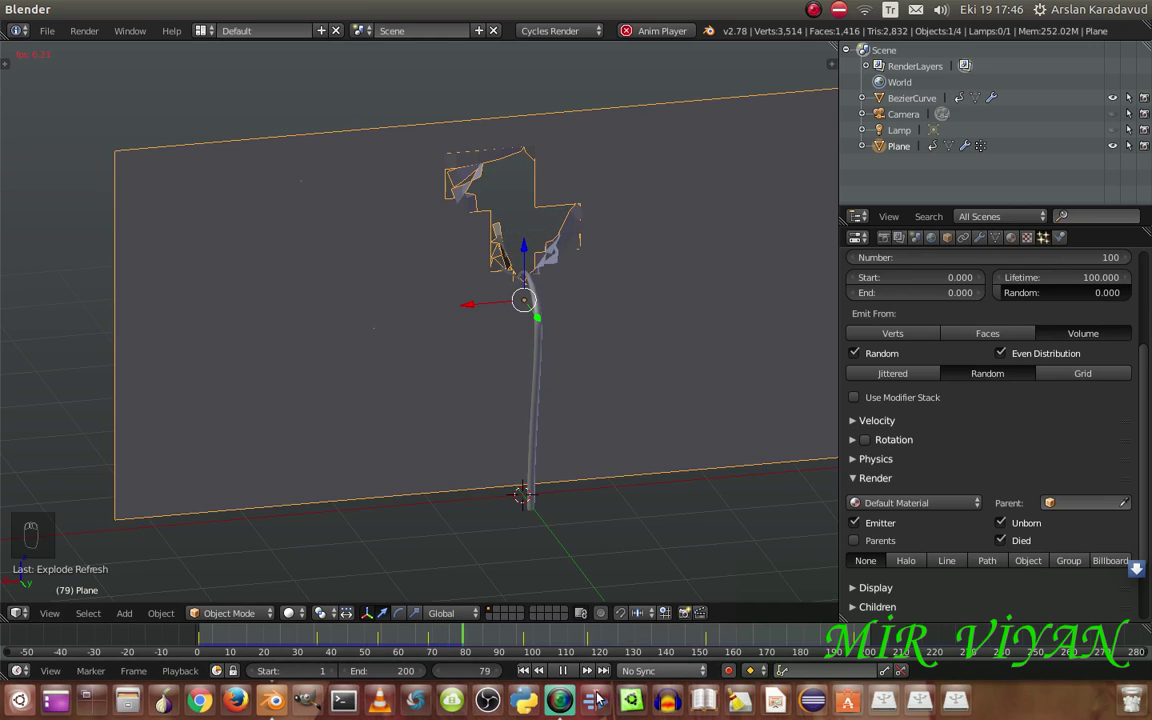
{"action": "left_click_drag", "start_coordinate": [567, 673], "coordinate": [1041, 561]}
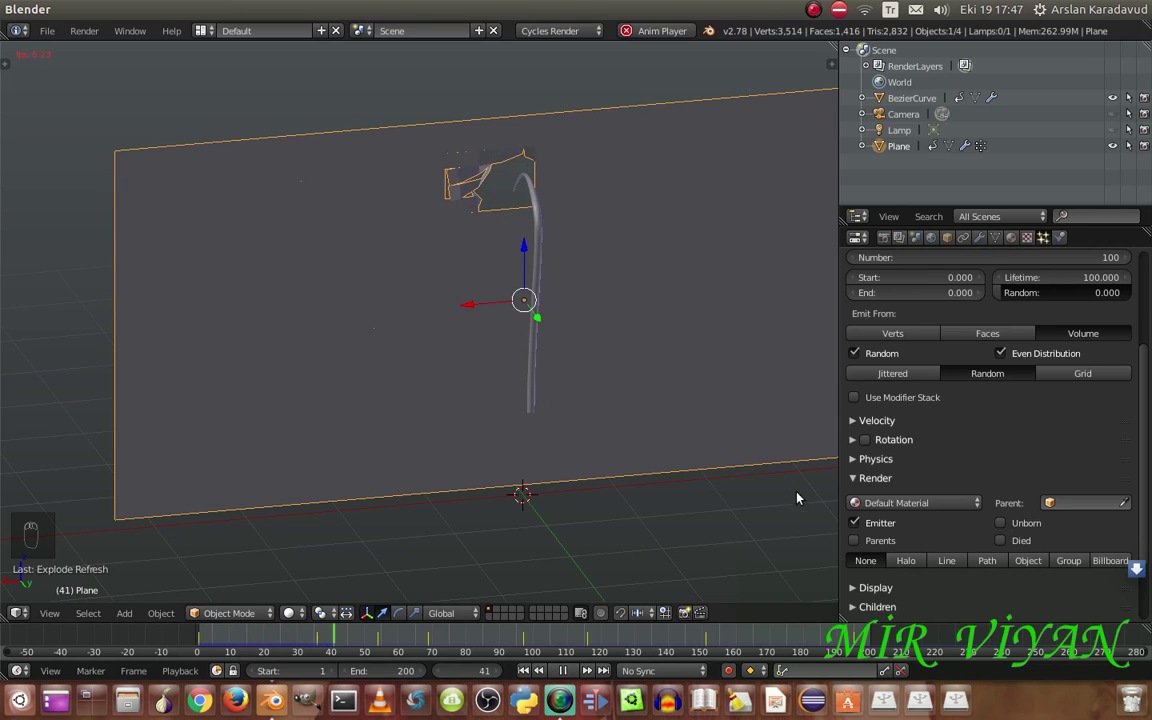
Set the emission Number to 1000 and preview the tear from several angles
{"action": "left_click_drag", "start_coordinate": [588, 667], "coordinate": [1035, 412]}
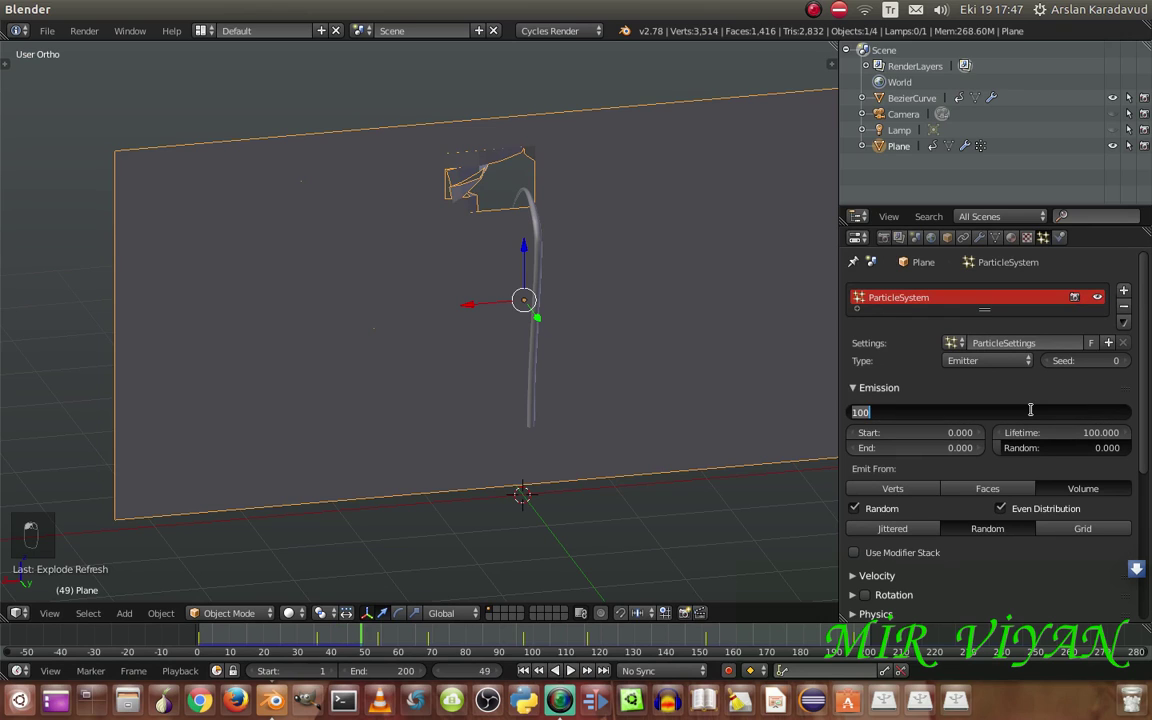
{"action": "key", "text": "KP_0"}
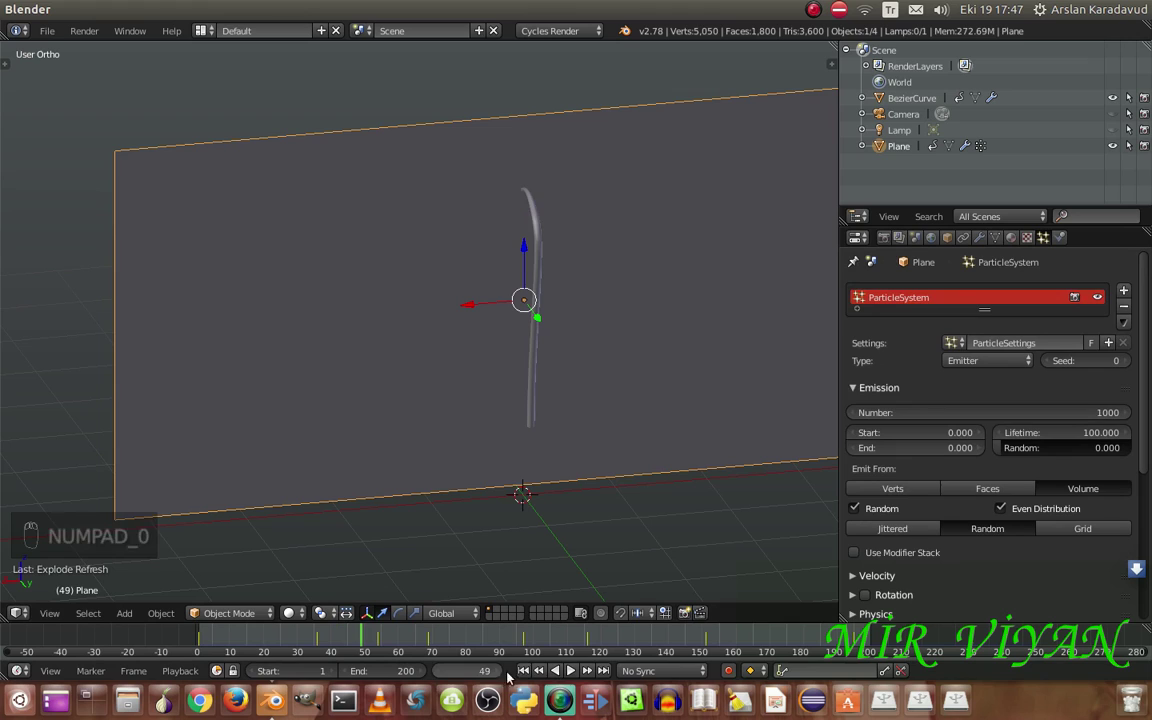
{"action": "left_click_drag", "start_coordinate": [523, 670], "coordinate": [565, 475]}
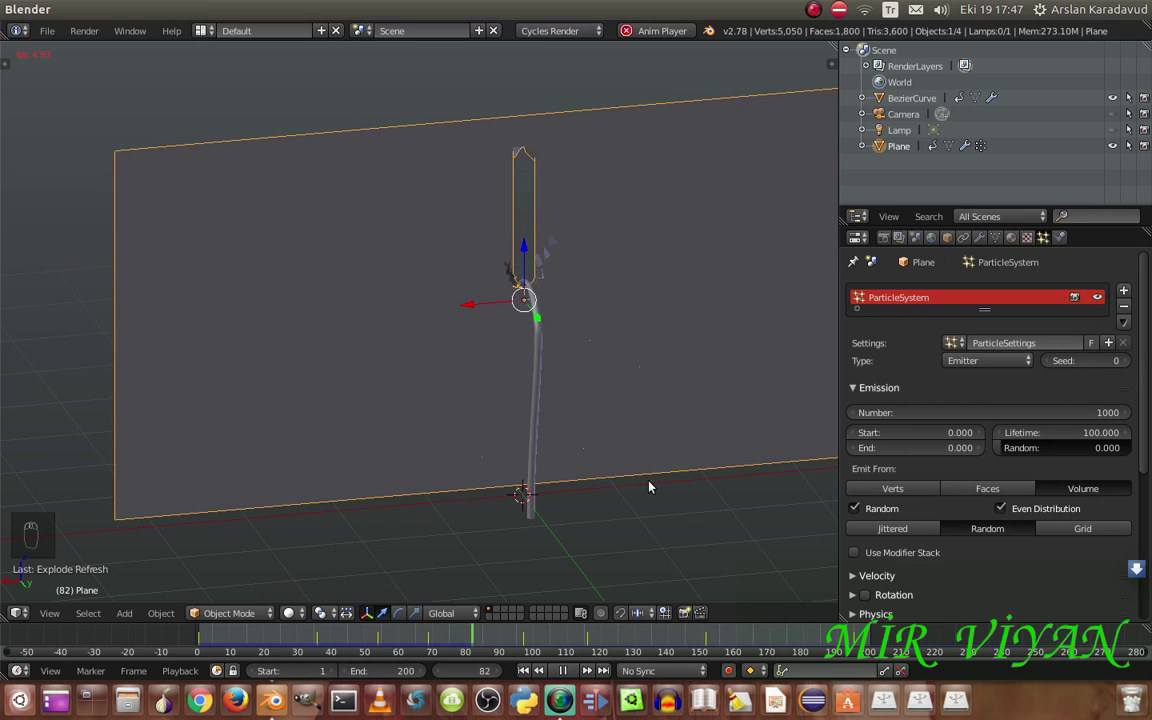
{"action": "left_click_drag", "start_coordinate": [622, 494], "coordinate": [490, 392]}
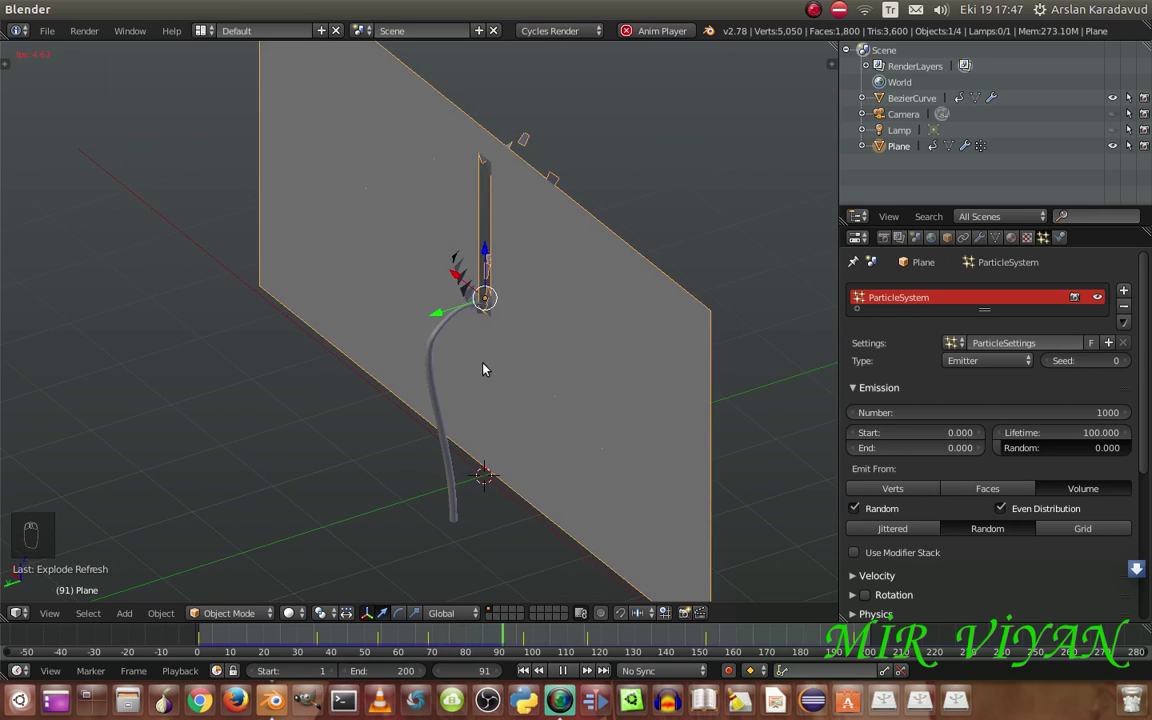
{"action": "middle_click", "coordinate": [500, 318]}
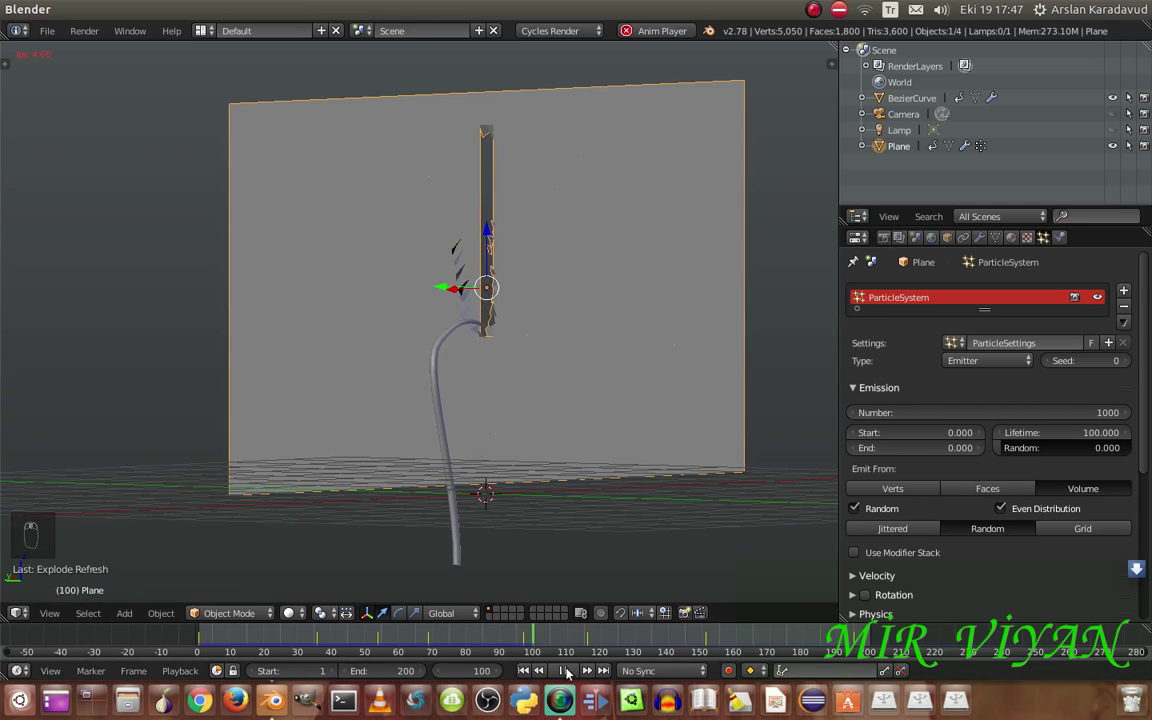
Lower the particle Number to 20 for a chunkier tear along the hook
{"action": "left_click_drag", "start_coordinate": [569, 672], "coordinate": [736, 587]}
Watch the fragments, stop at frame 1 and show the Plane's modifier stack (particles, Explode, proximity, Cloth)
{"action": "left_click", "coordinate": [582, 671]}
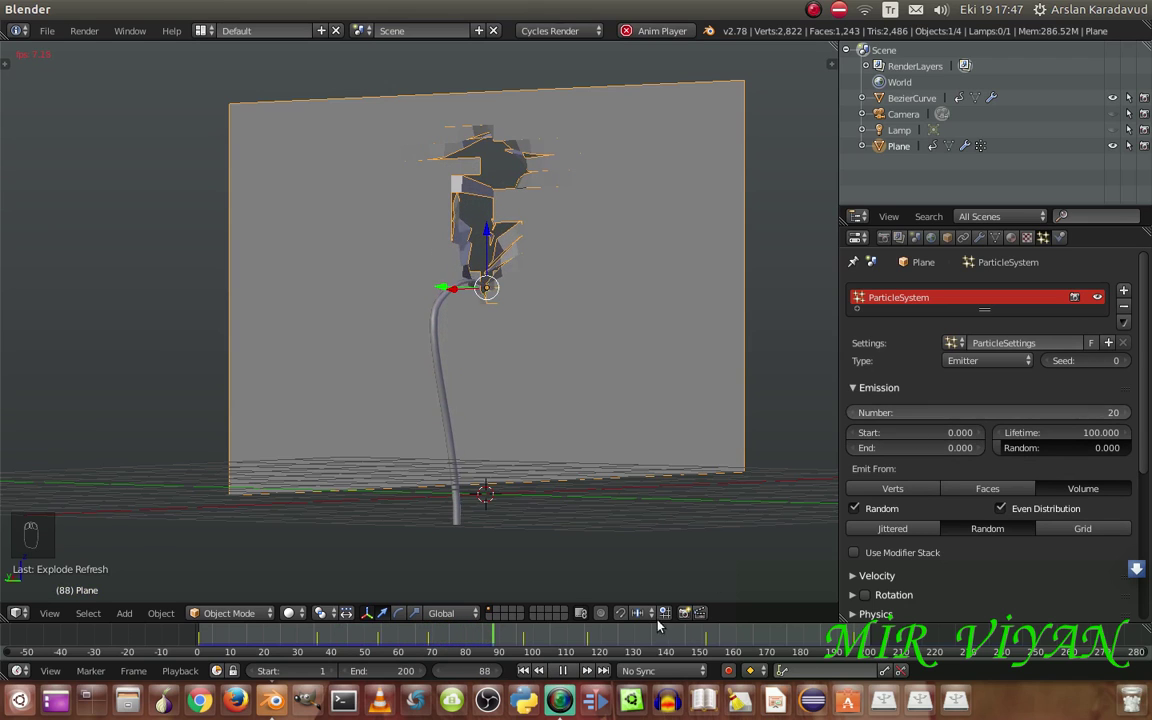
{"action": "left_click_drag", "start_coordinate": [565, 673], "coordinate": [660, 595]}
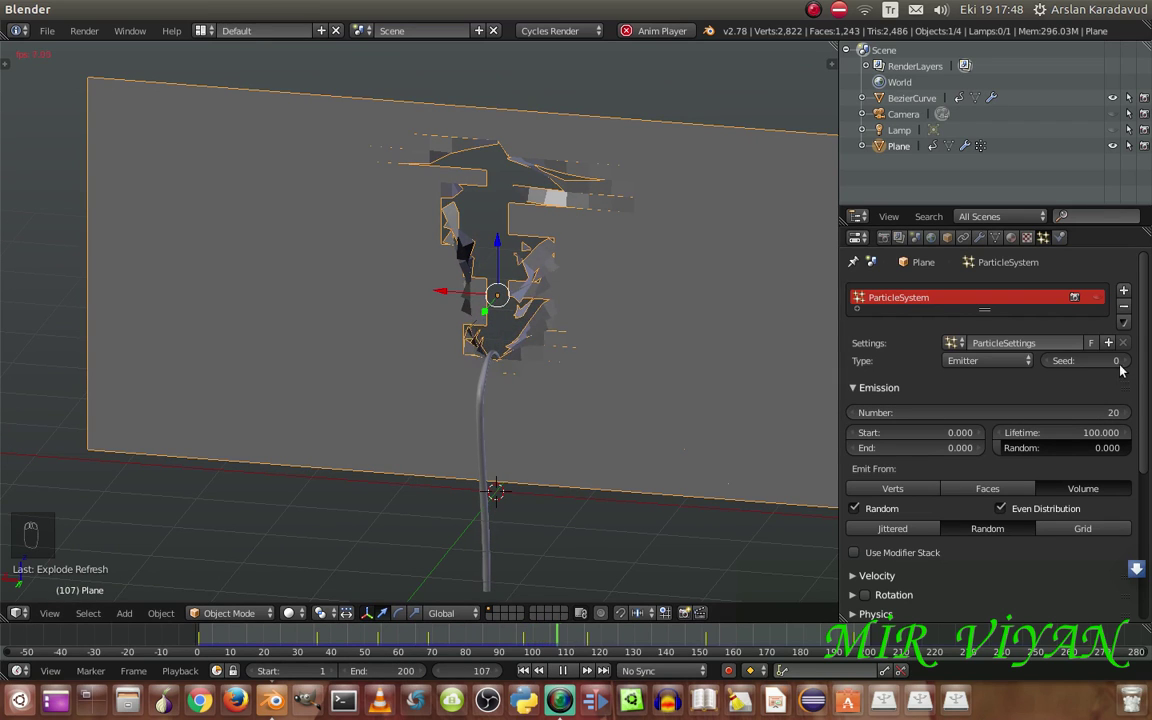
{"action": "left_click_drag", "start_coordinate": [1102, 299], "coordinate": [571, 677]}
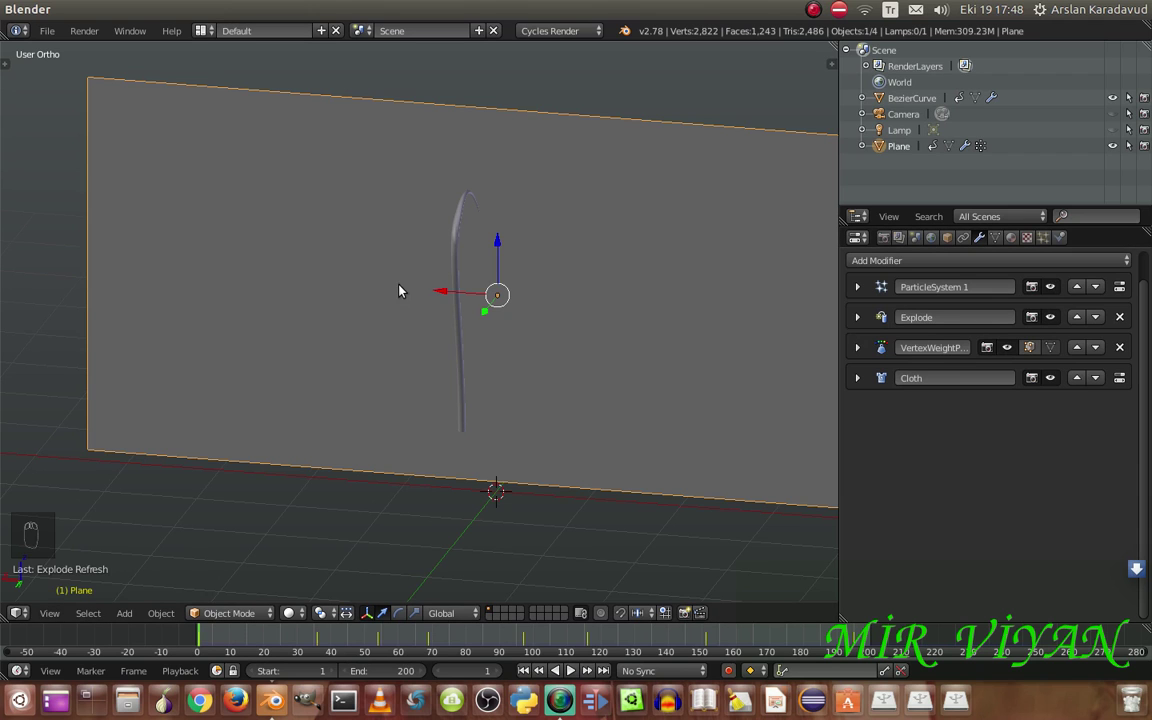
Remove doubles on the whole plane mesh, then replay the jagged tear along the hook
{"action": "key", "text": "Tab"}
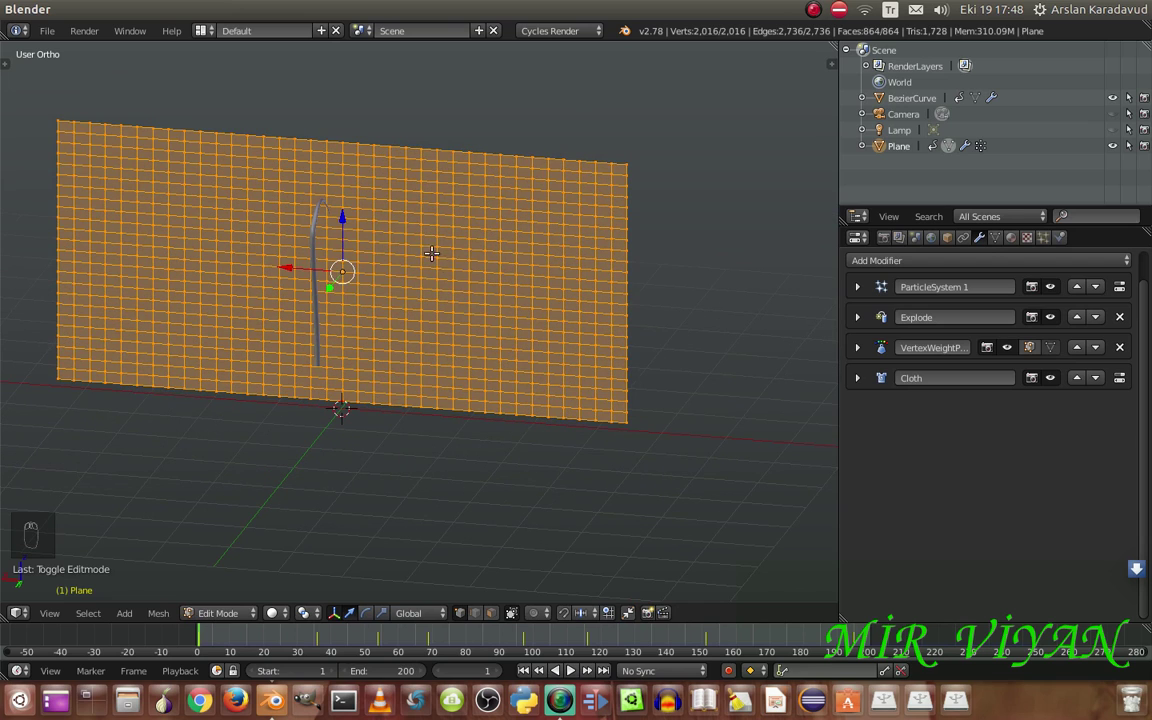
{"action": "key", "text": "w"}
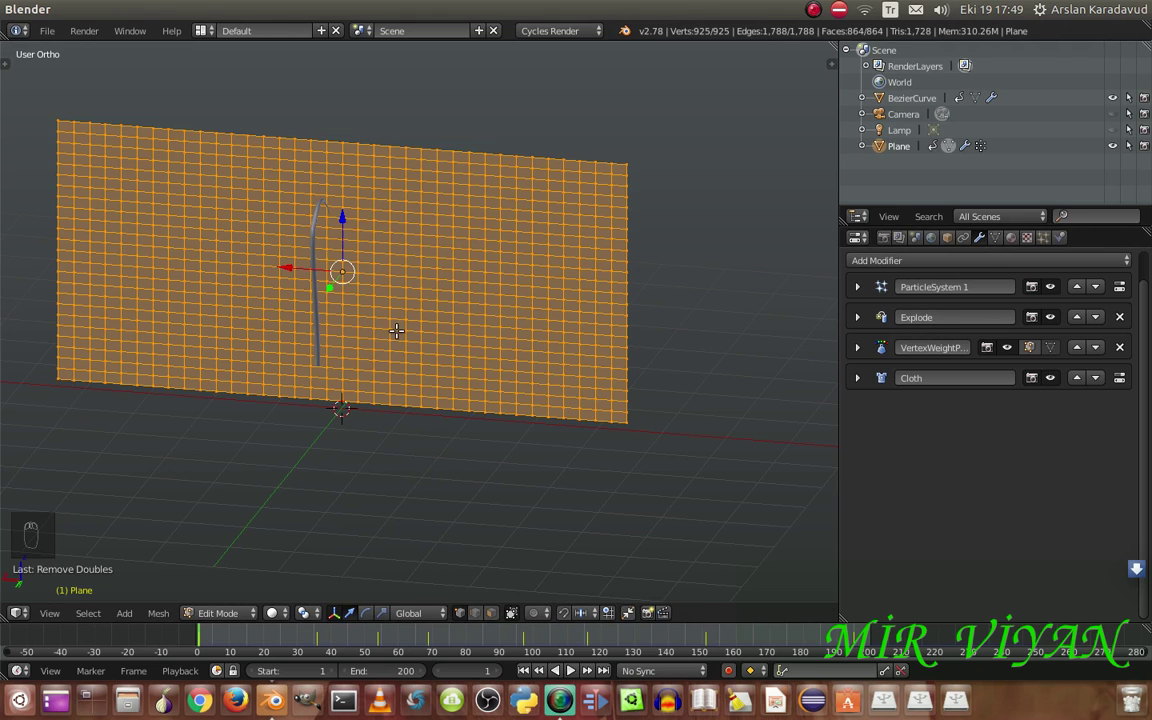
{"action": "key", "text": "Tab"}
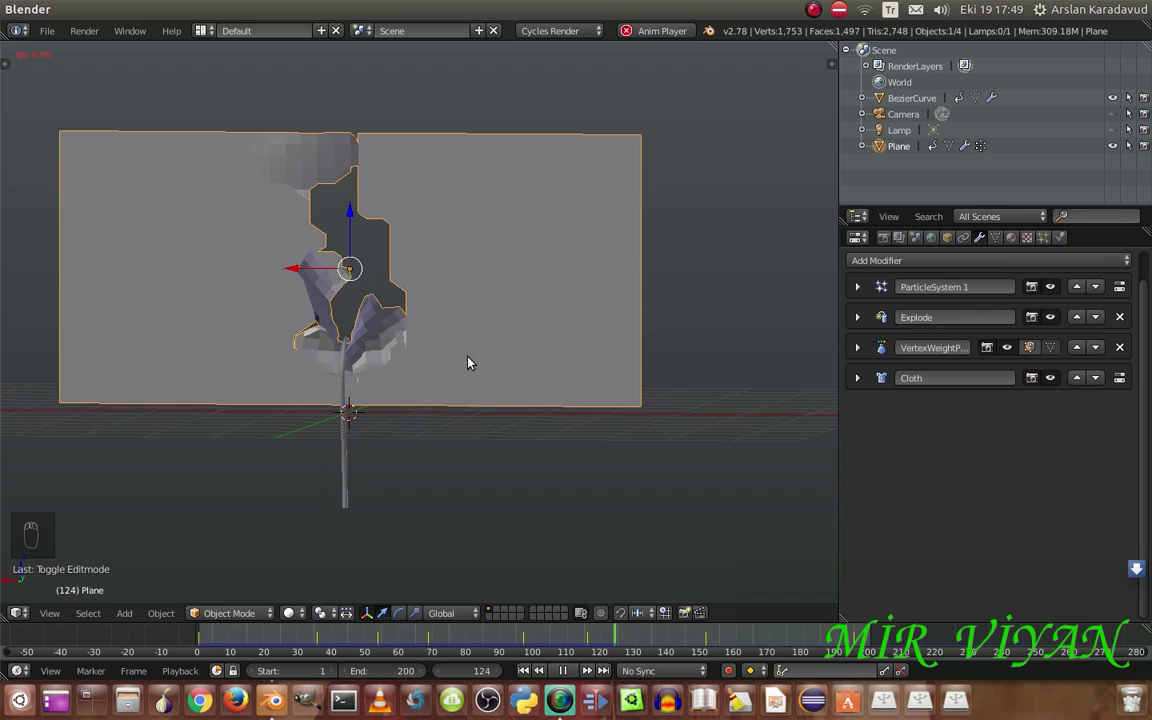
Raise the particle Number to 100 and display the plane as a wireframe
{"action": "left_click_drag", "start_coordinate": [570, 672], "coordinate": [1015, 415]}
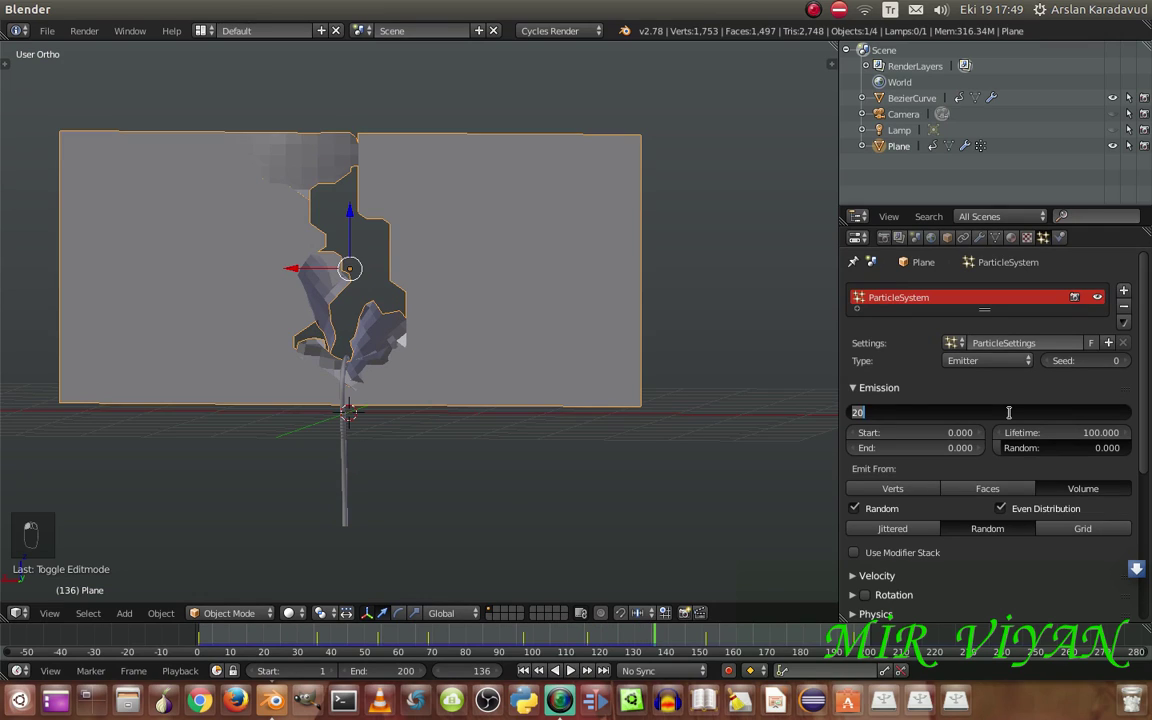
{"action": "key", "text": "KP_0"}
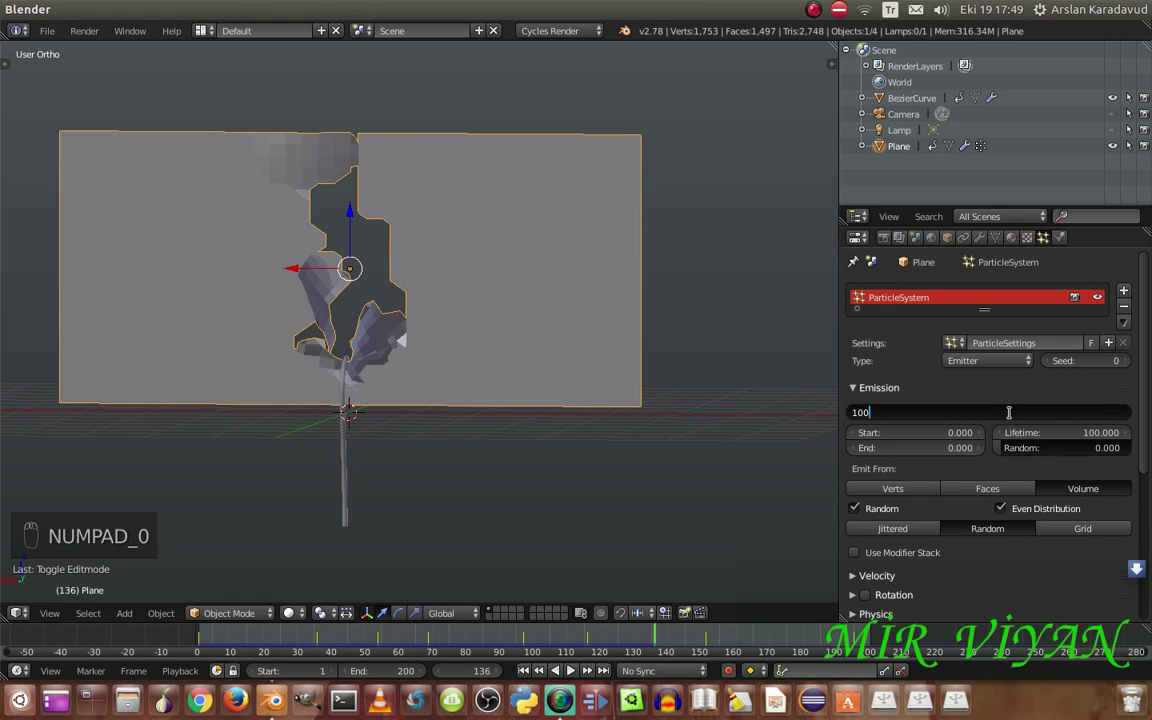
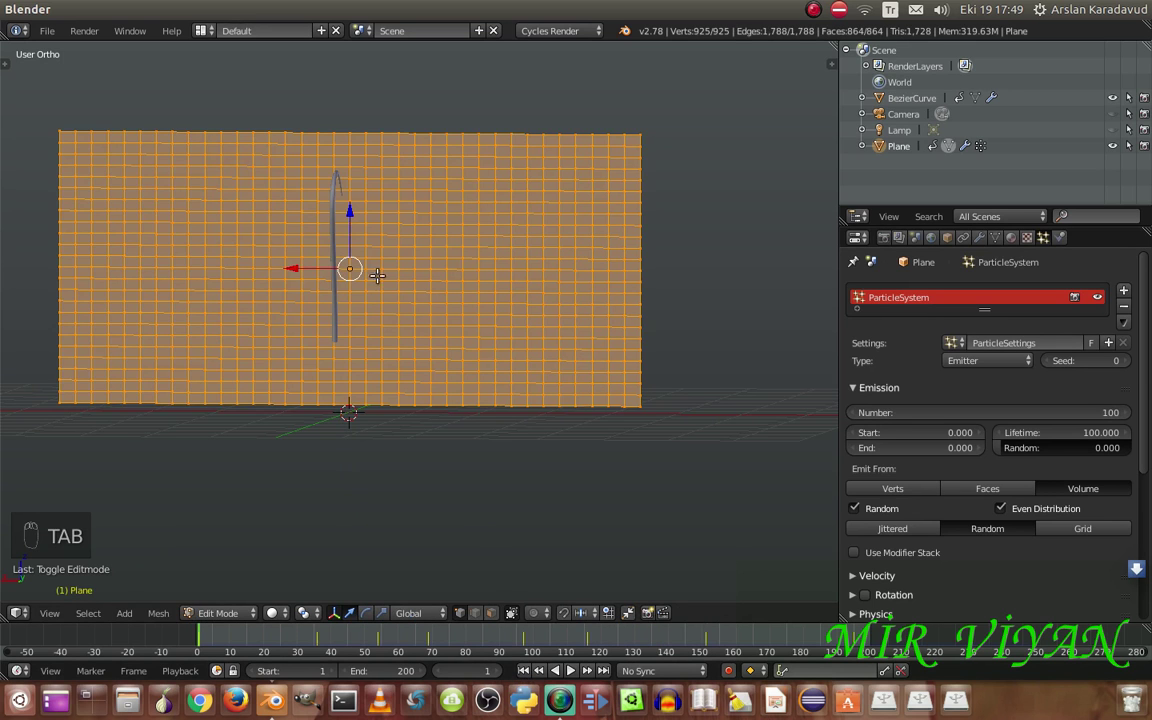
{"action": "key", "text": "Tab"}
Subdivide the plane further, emit 10000 particles randomly from faces, and return to solid shading
{"action": "key", "text": "z"}
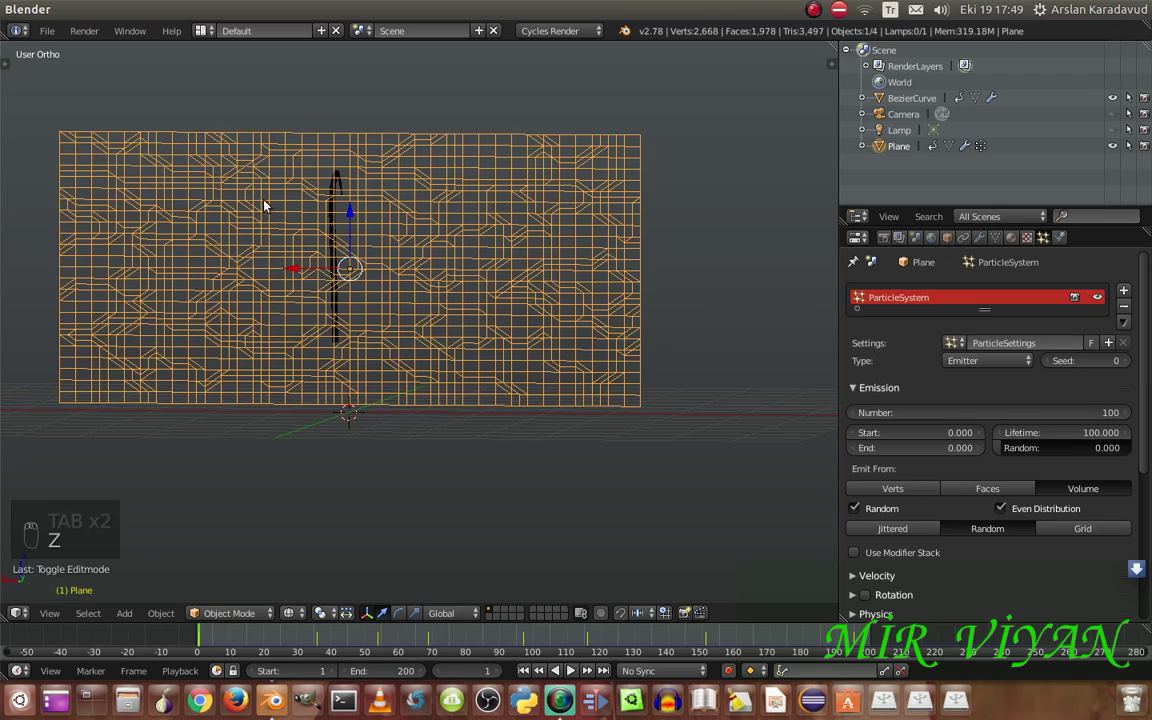
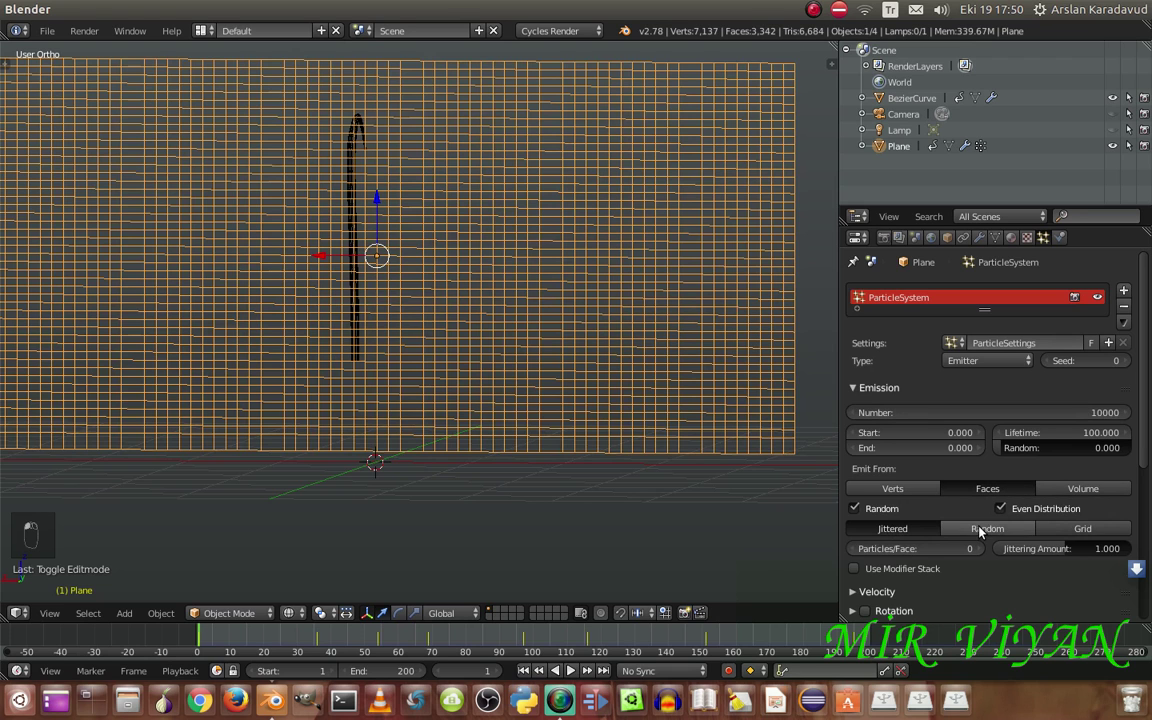
{"action": "left_click", "coordinate": [461, 320]}
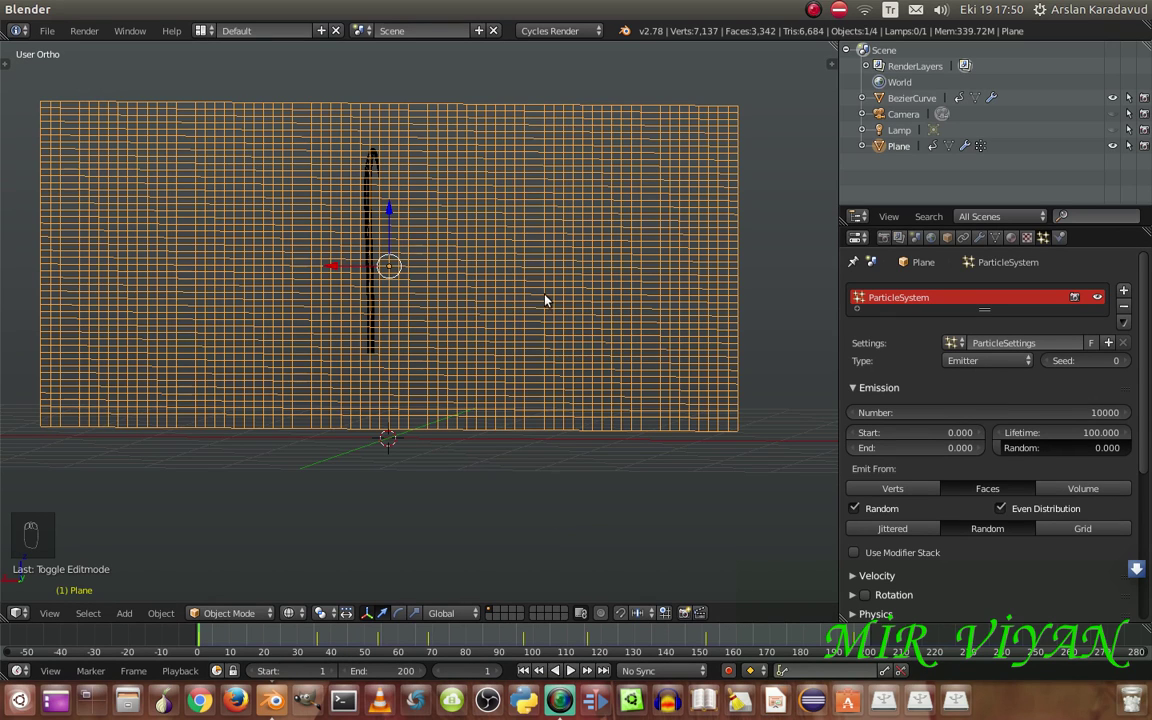
{"action": "key", "text": "z"}
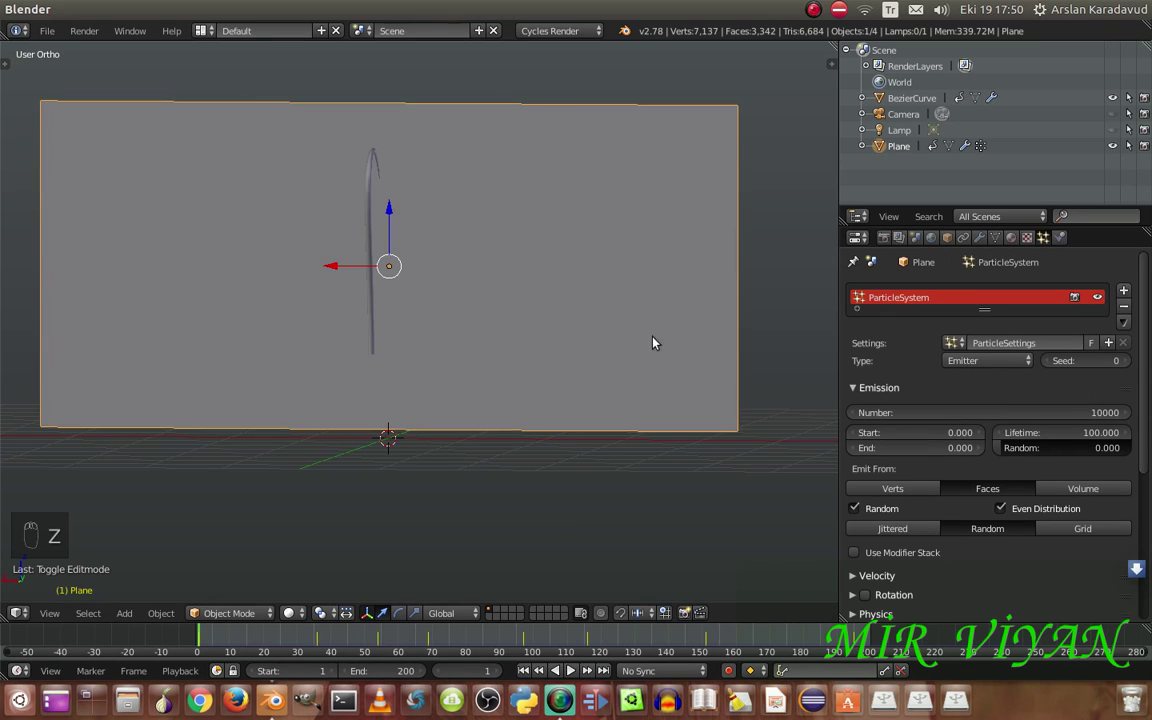
Set Number to 50, replay the tear from lower angles, then reset to frame 1
{"action": "left_click_drag", "start_coordinate": [677, 310], "coordinate": [1050, 417]}
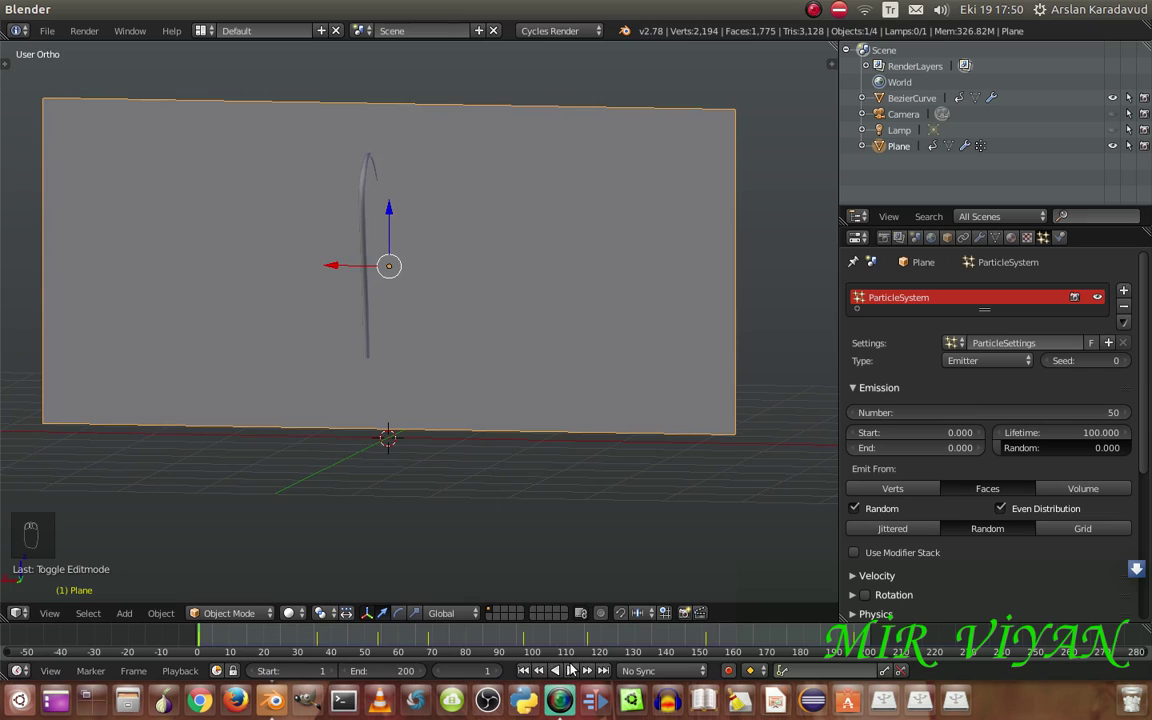
{"action": "left_click_drag", "start_coordinate": [576, 672], "coordinate": [543, 489]}
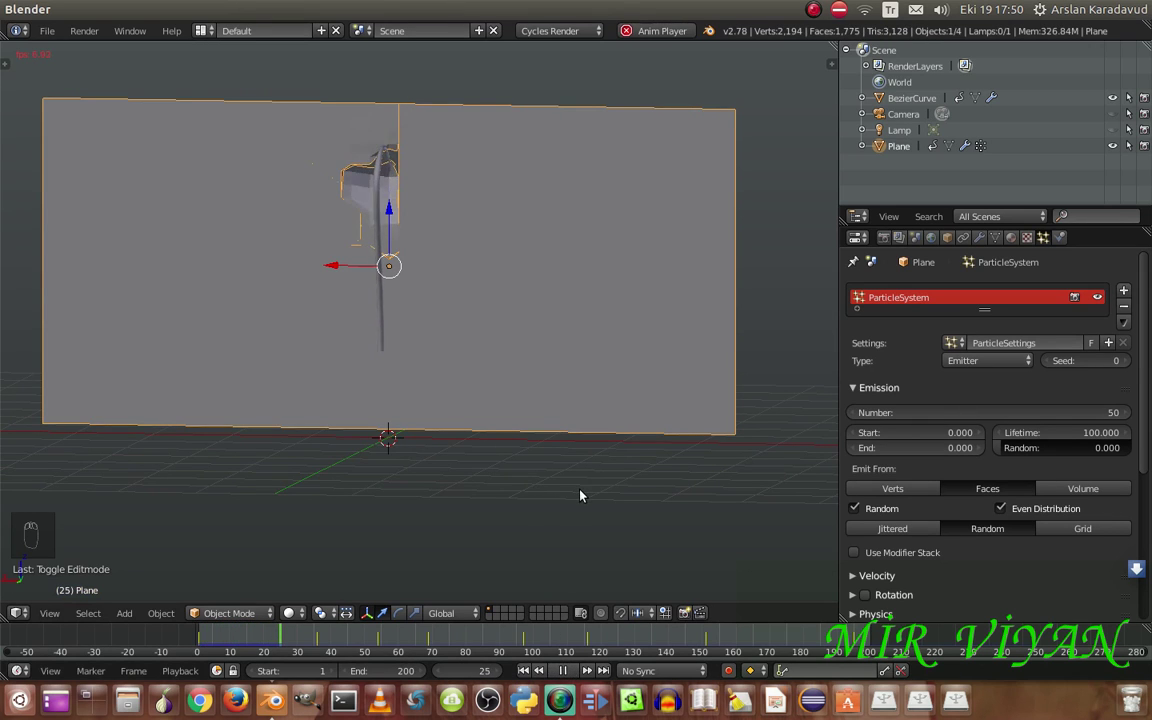
{"action": "middle_click", "coordinate": [617, 496]}
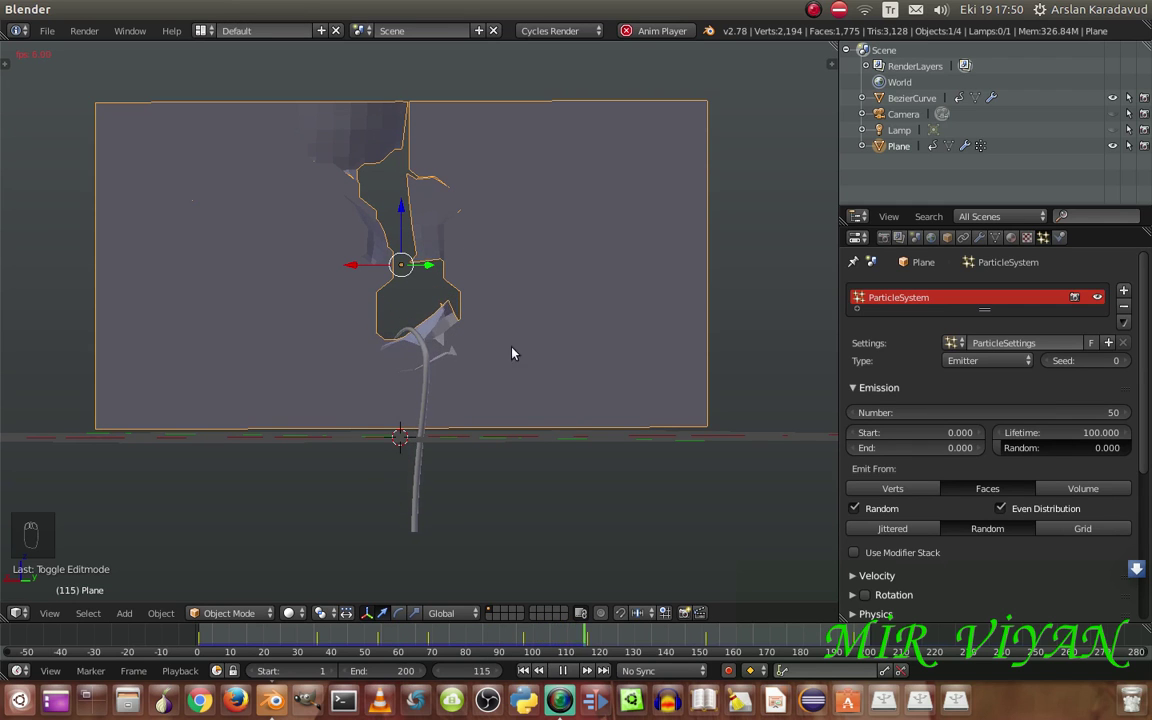
{"action": "left_click_drag", "start_coordinate": [486, 352], "coordinate": [406, 361]}
{"action": "left_click_drag", "start_coordinate": [473, 358], "coordinate": [543, 346]}
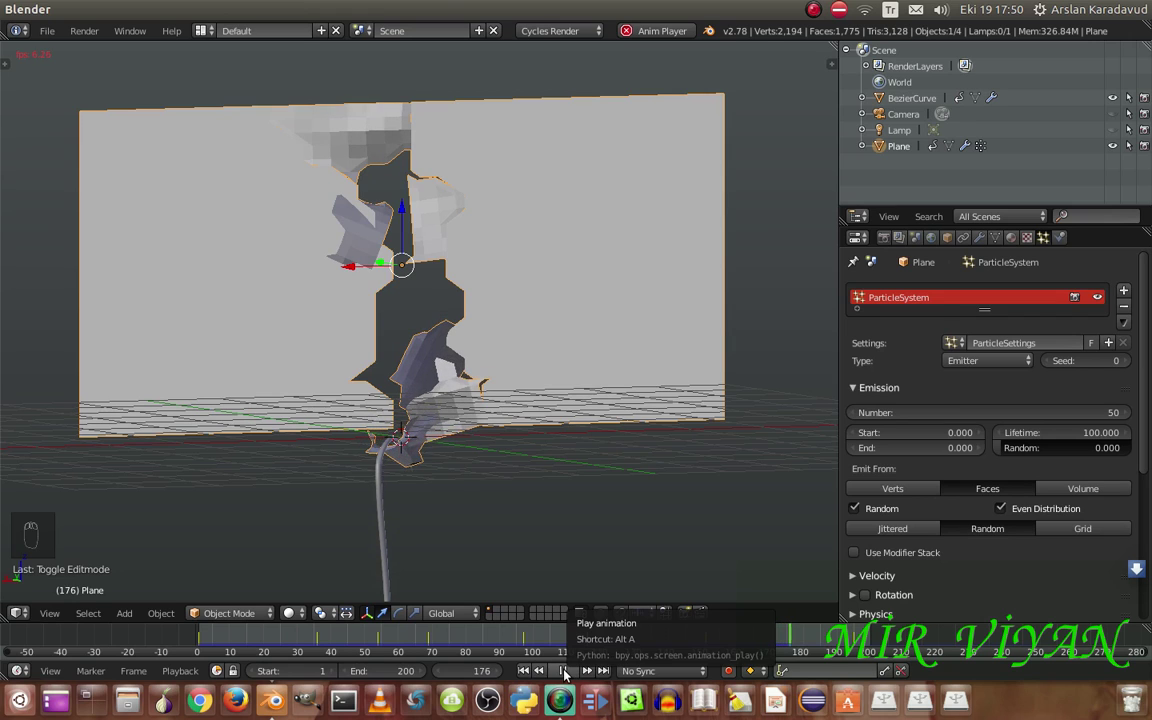
{"action": "left_click_drag", "start_coordinate": [566, 674], "coordinate": [848, 95]}
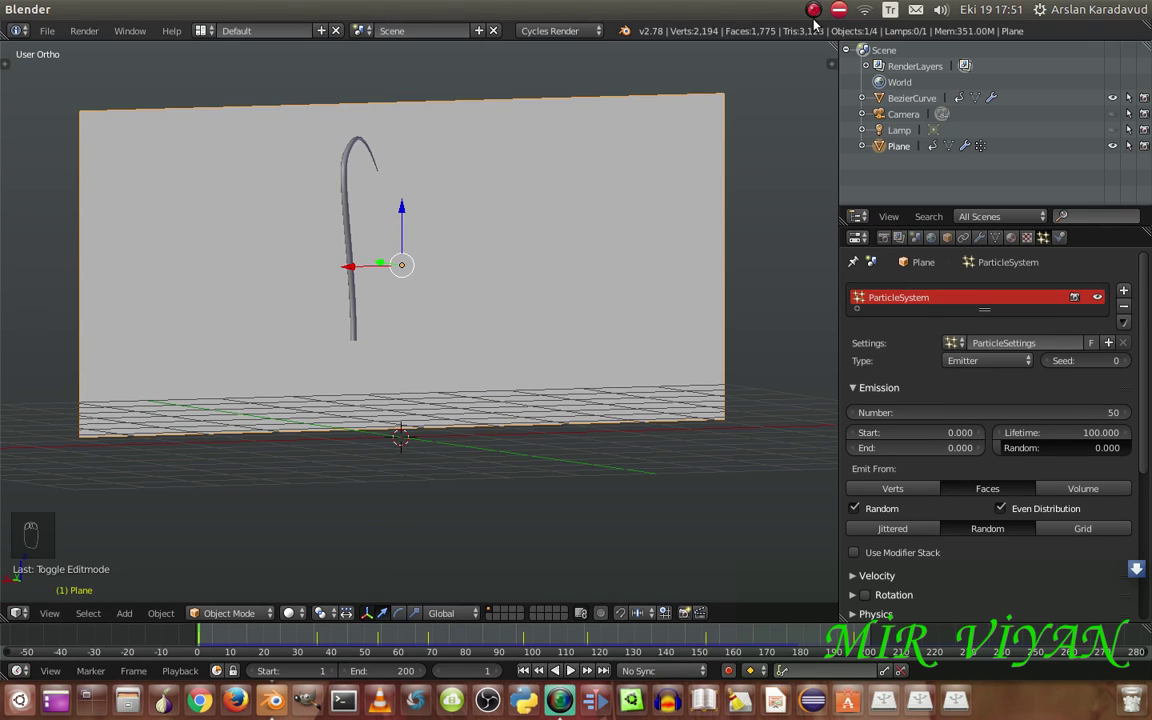